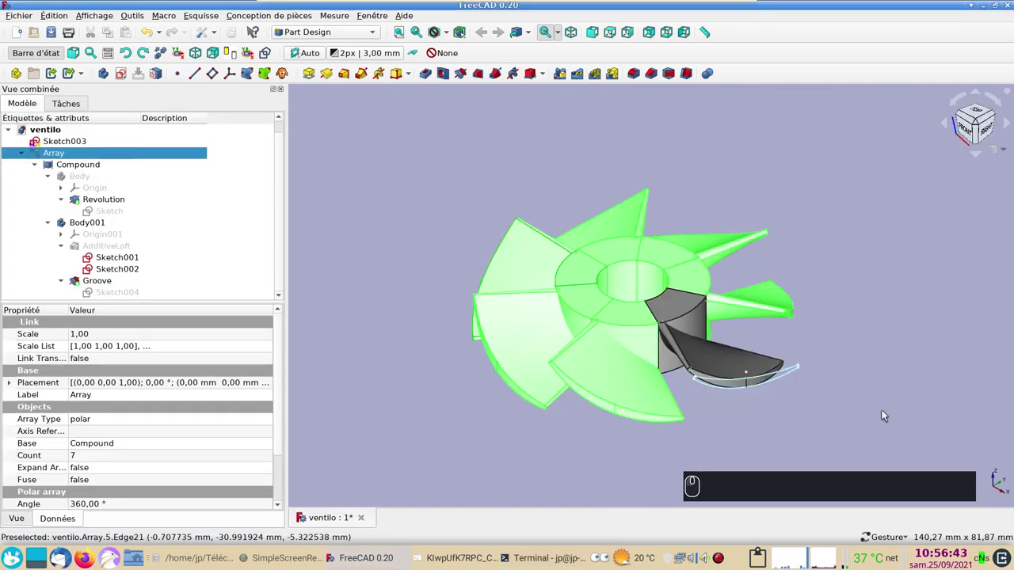
Clear the selection of the fan array in the 3D view.
left_click(885, 414)
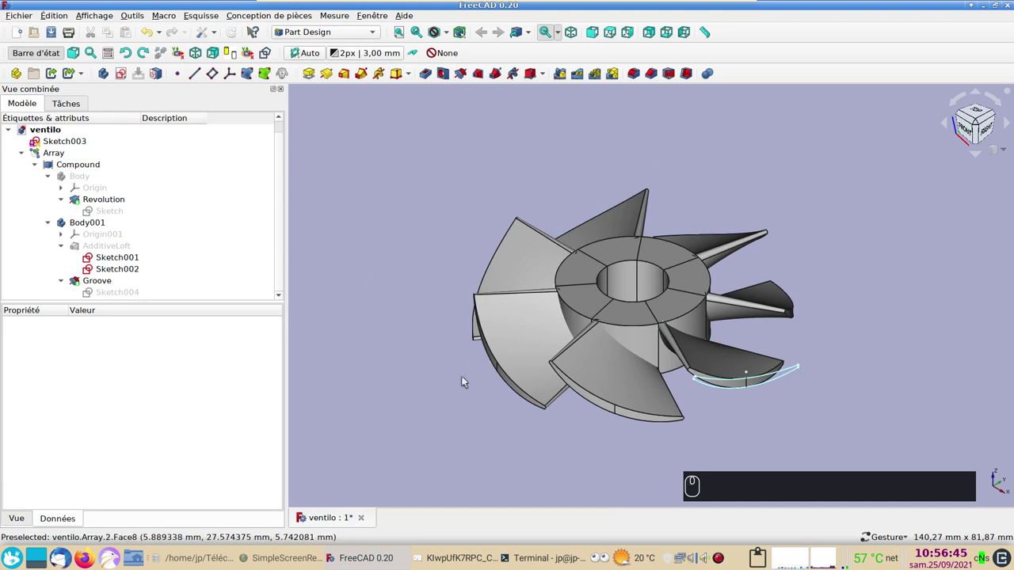
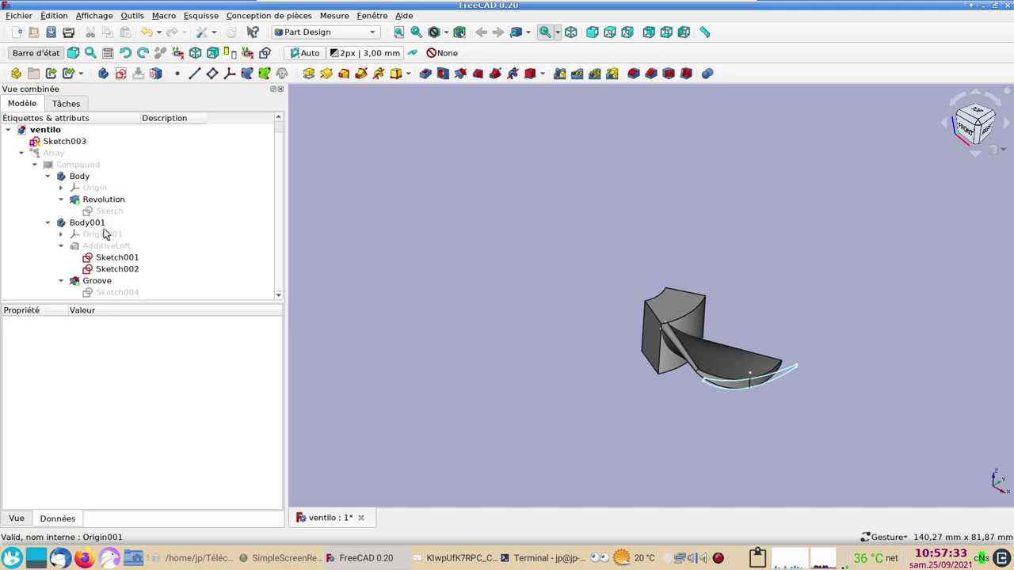
left_click(109, 224)
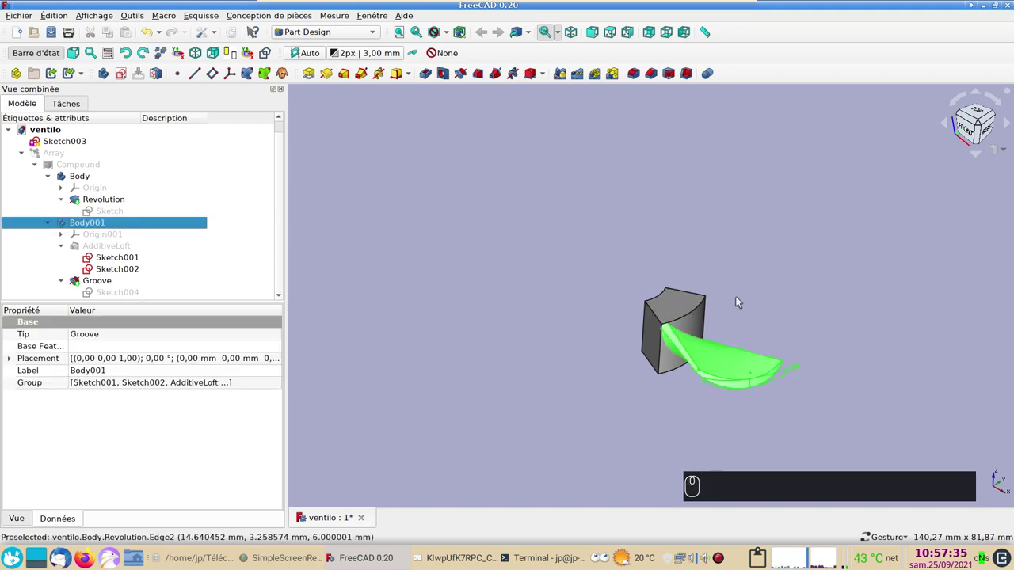
left_click_drag(778, 307, 726, 298)
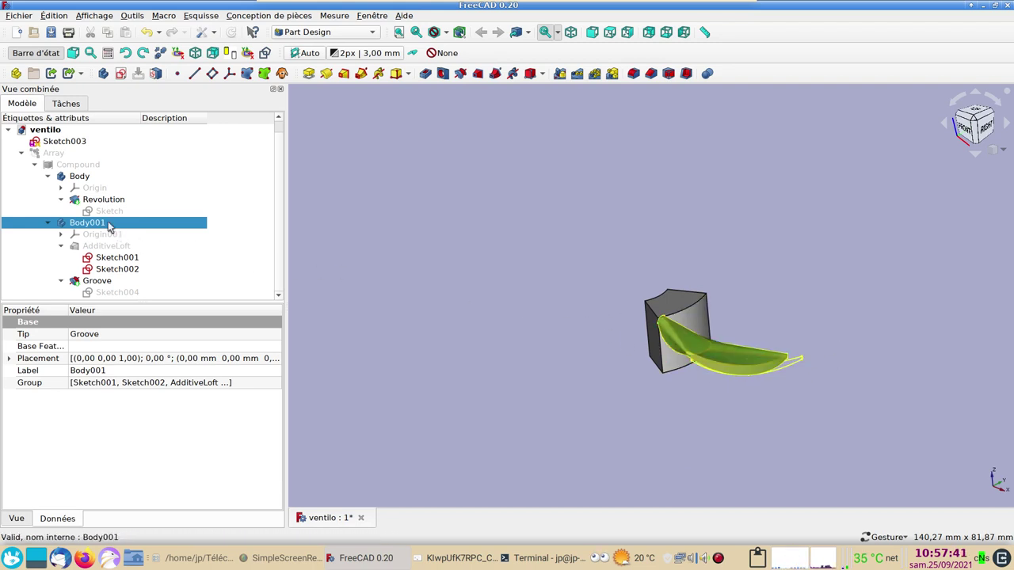
left_click(116, 257)
left_click(117, 256)
double_click(116, 256)
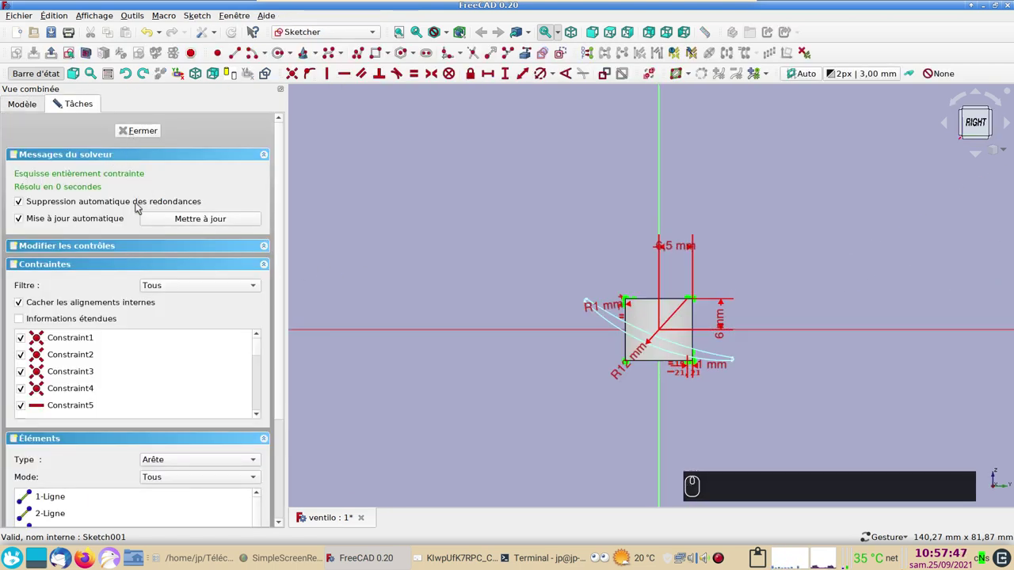
key("2")
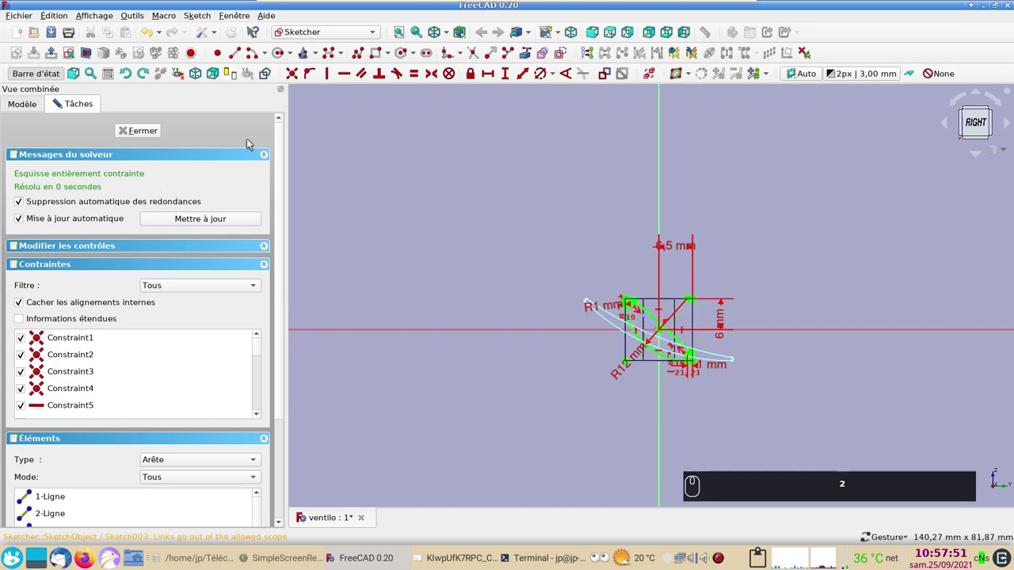
left_click(135, 132)
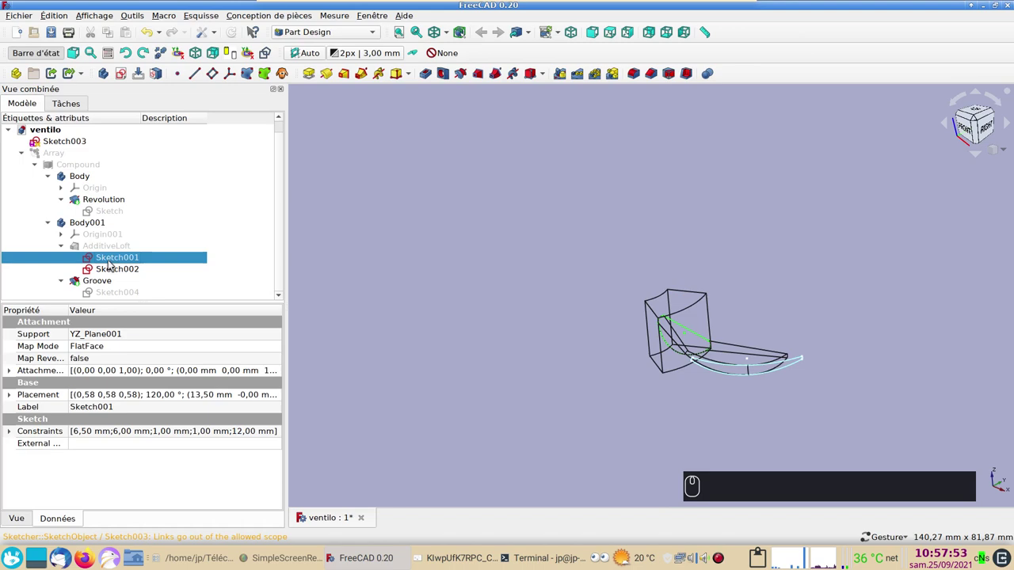
left_click_drag(113, 270, 152, 137)
type("(2)")
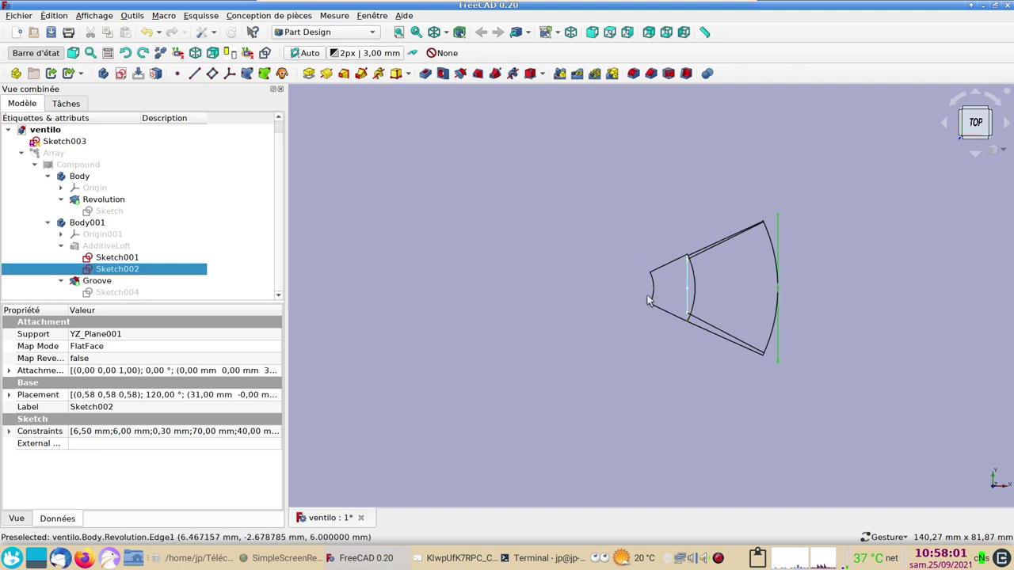
left_click_drag(679, 377, 578, 318)
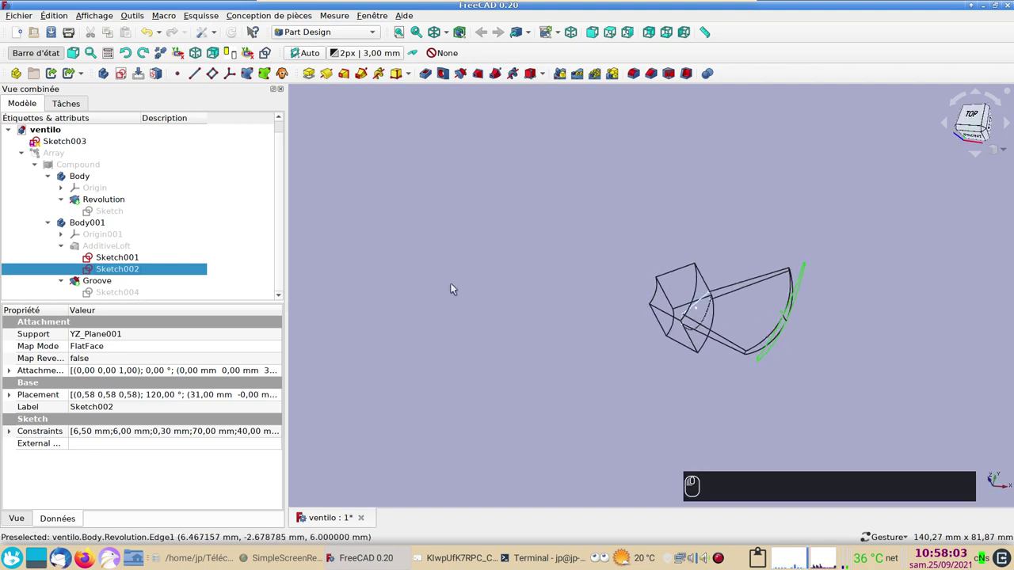
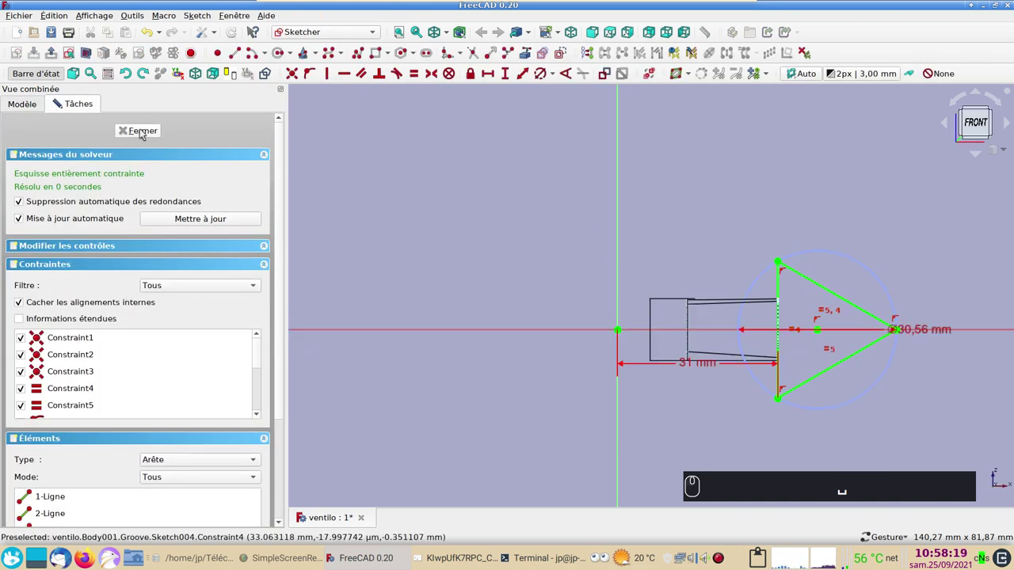
left_click(142, 132)
left_click(560, 263)
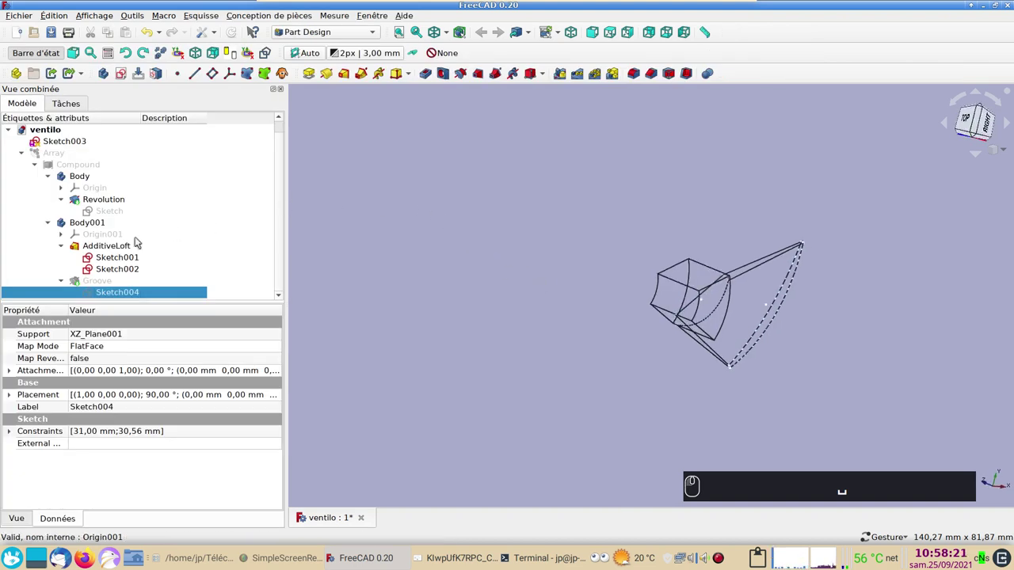
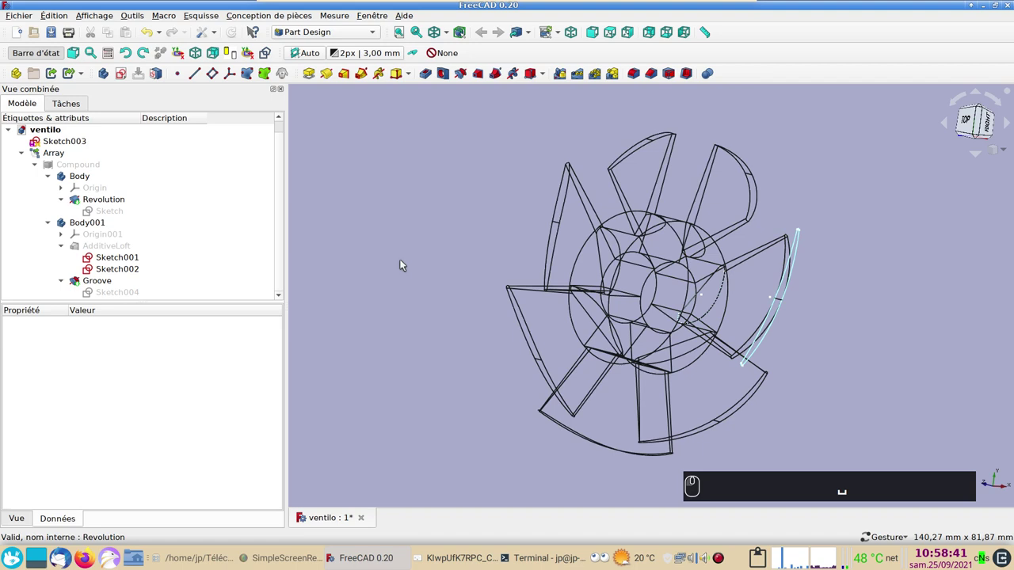
Show the full fan as shaded solids and orbit it to inspect the blades from above.
key("space")
left_click_drag(485, 344, 348, 266)
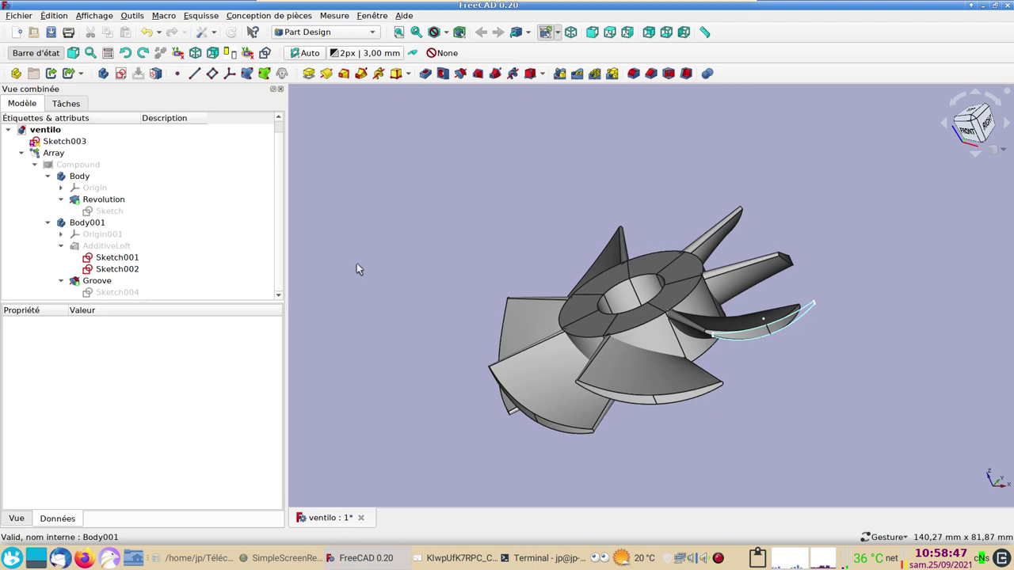
left_click_drag(486, 221, 496, 240)
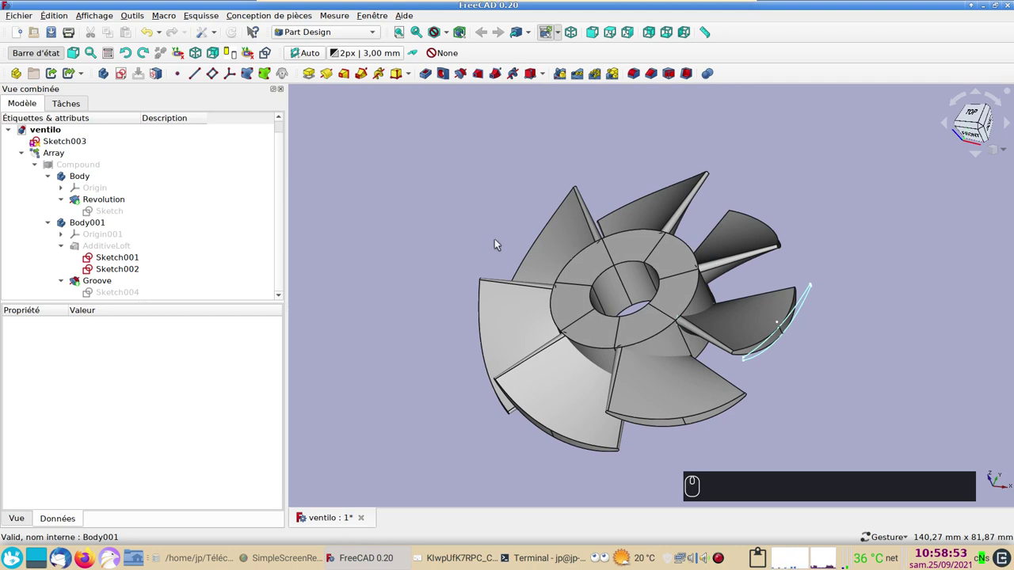
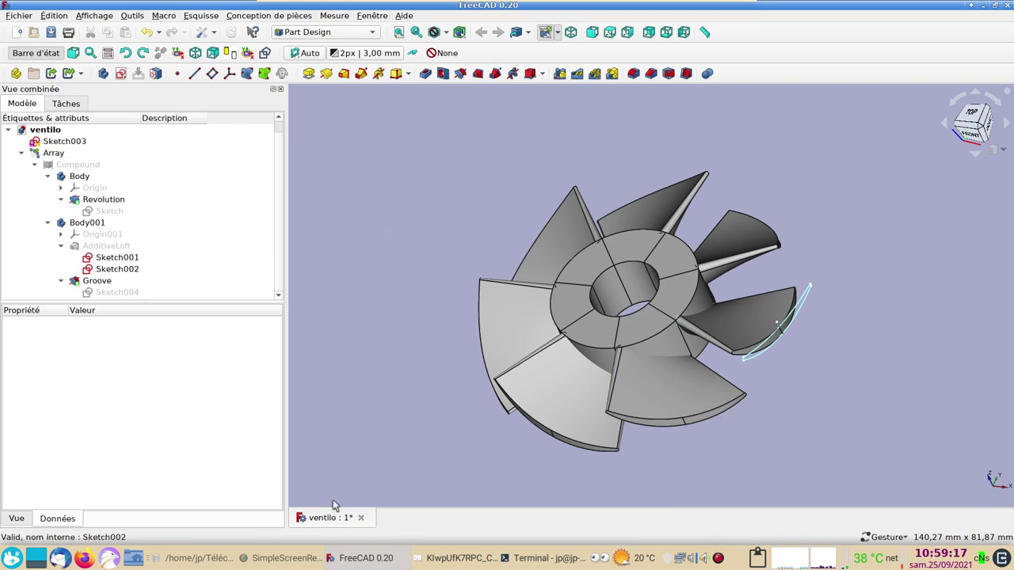
Close the ventilo document without saving and start a new empty document.
left_click(364, 520)
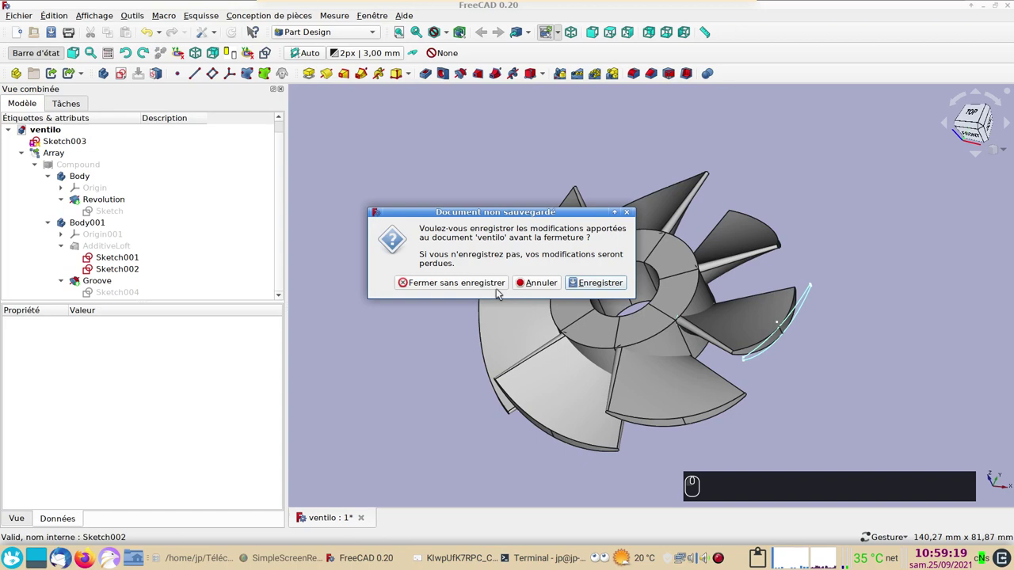
left_click(485, 282)
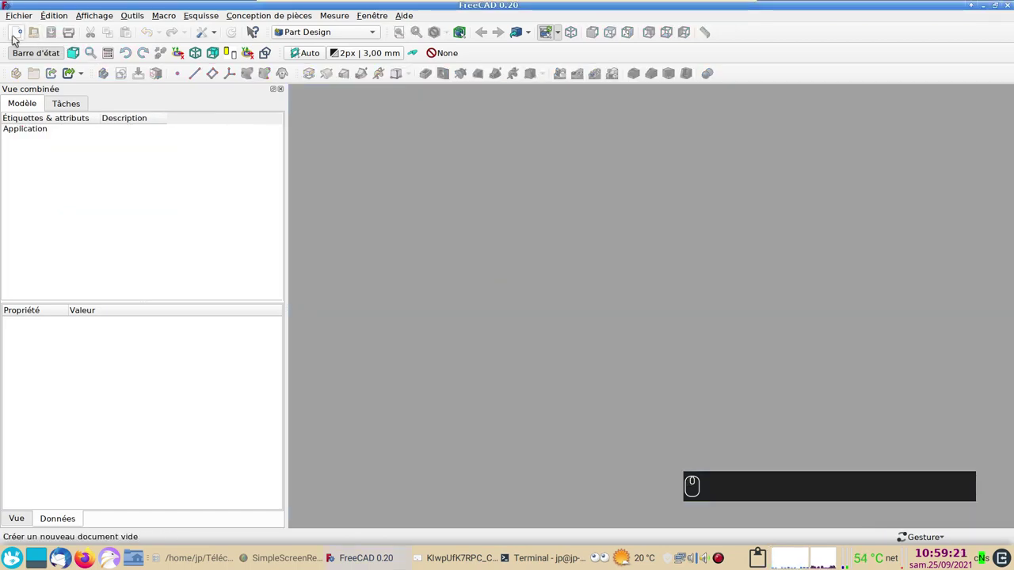
left_click(20, 34)
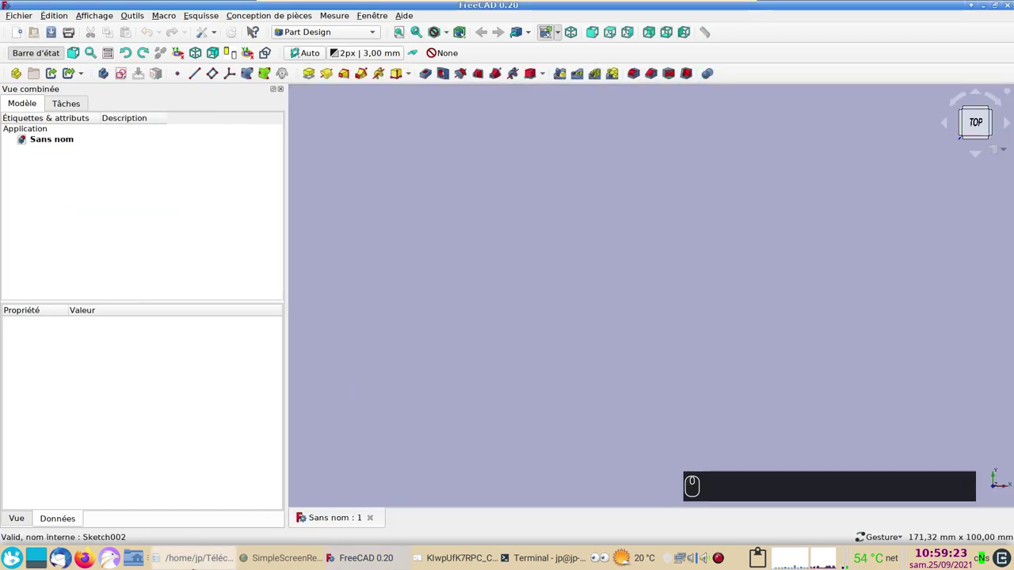
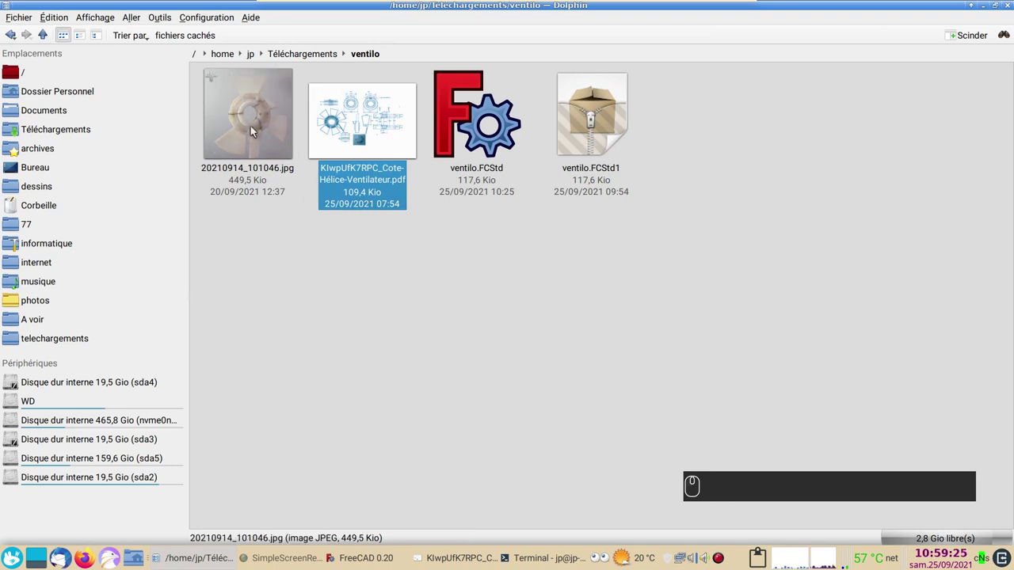
Open the reference photo 20210914_101046.jpg of the real fan in the image viewer.
double_click(254, 127)
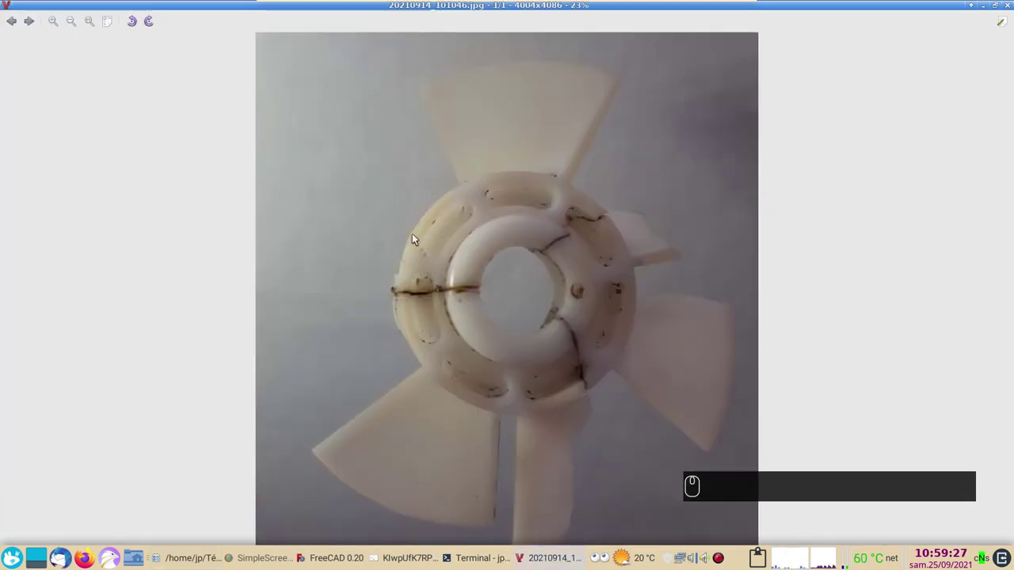
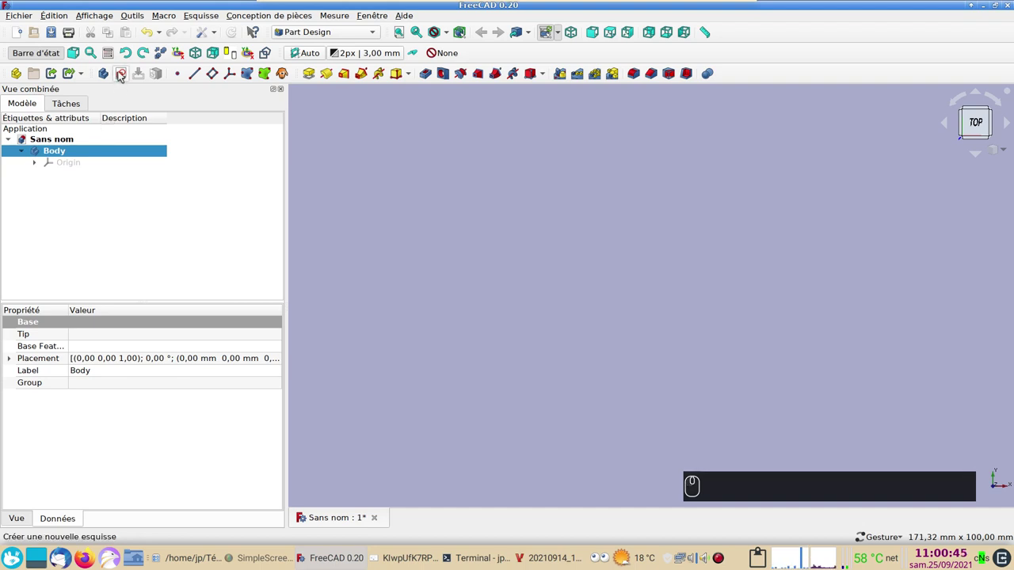
Start a new sketch on a base plane and orient the view onto it.
left_click_drag(123, 74, 899, 274)
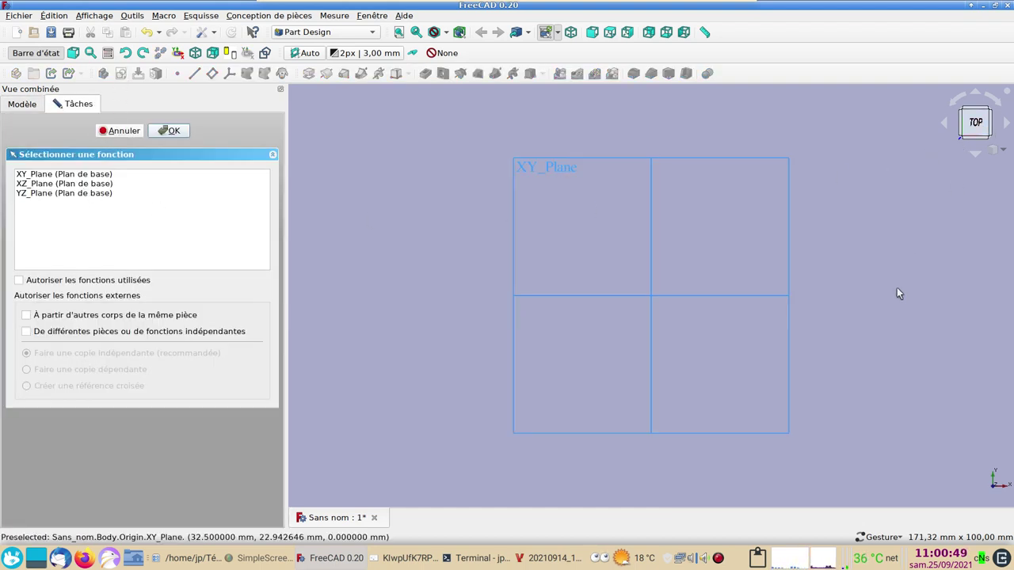
left_click(899, 296)
left_click(947, 358)
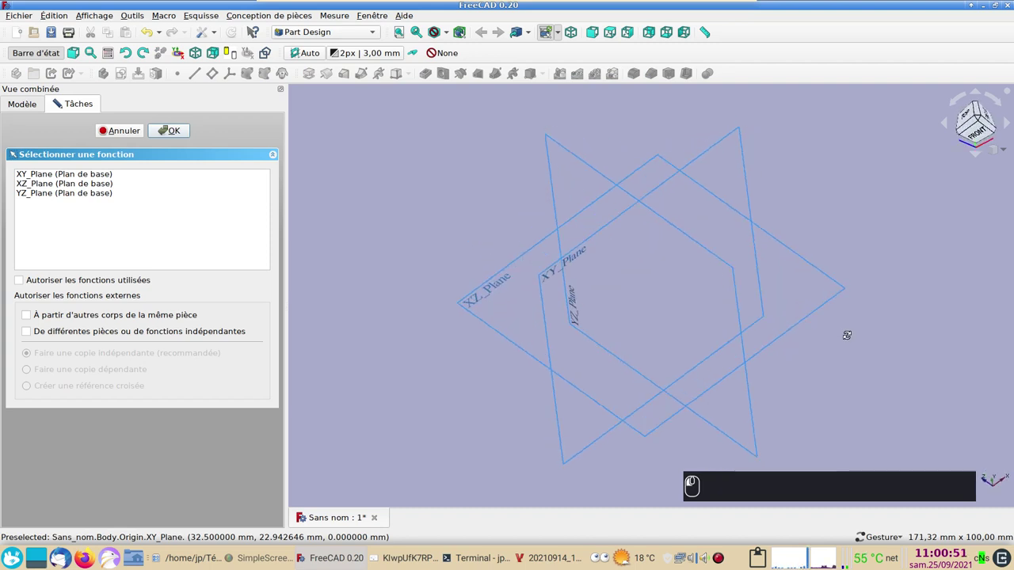
left_click(50, 188)
left_click_drag(411, 352, 407, 333)
left_click_drag(427, 352, 529, 245)
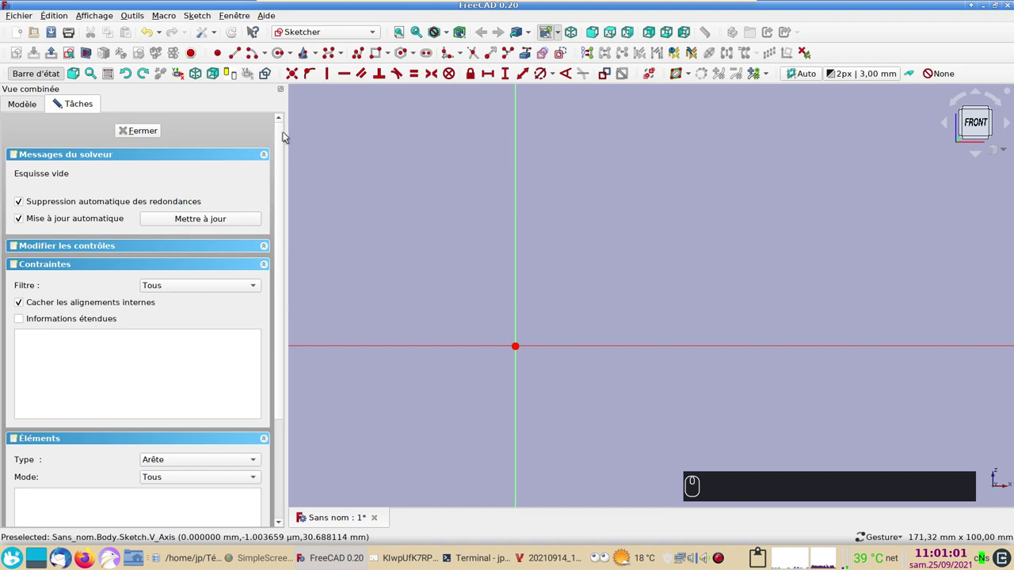
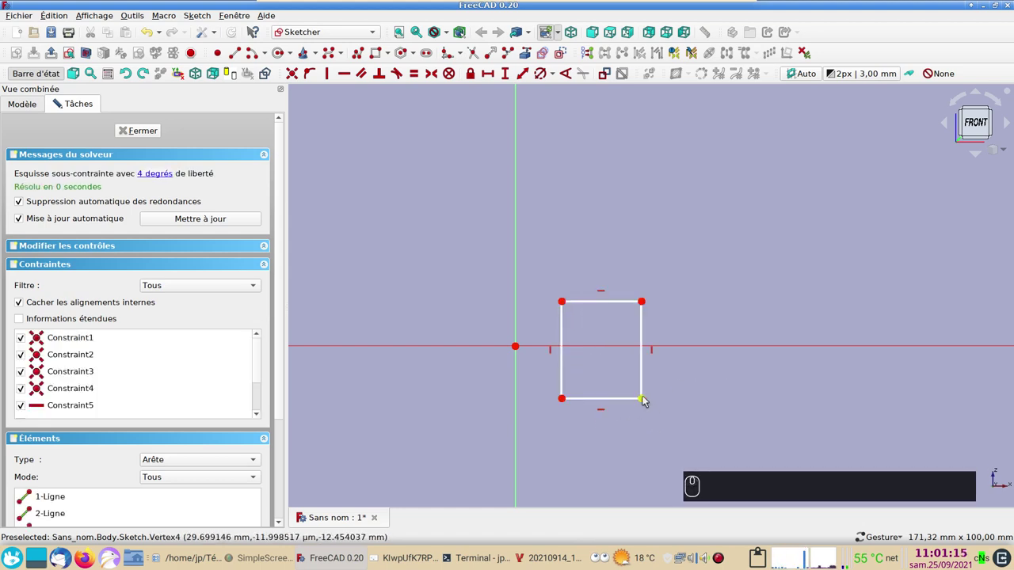
Constrain the rectangle's inner corner 7 mm horizontally from the vertical axis.
left_click(567, 401)
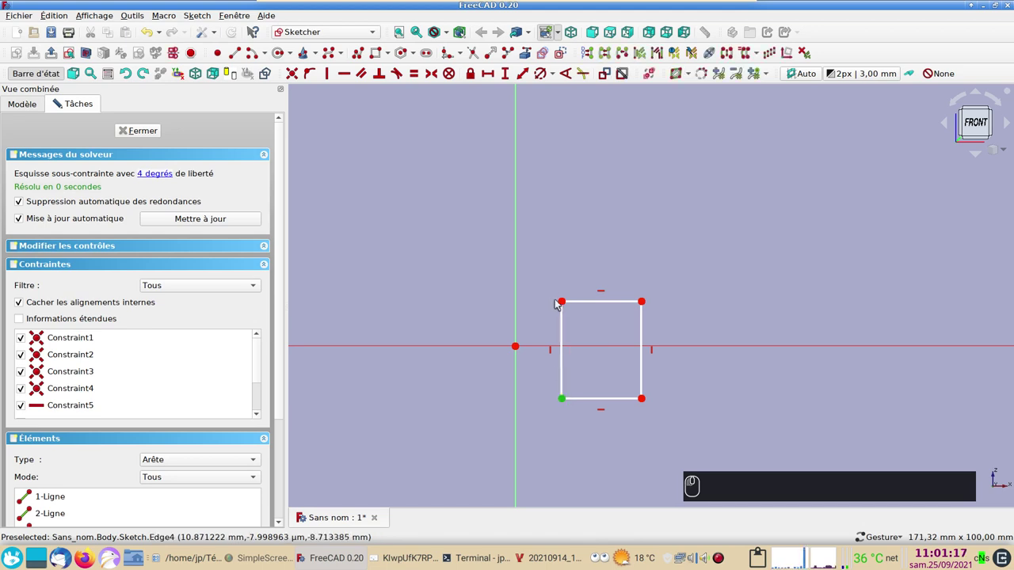
left_click(564, 304)
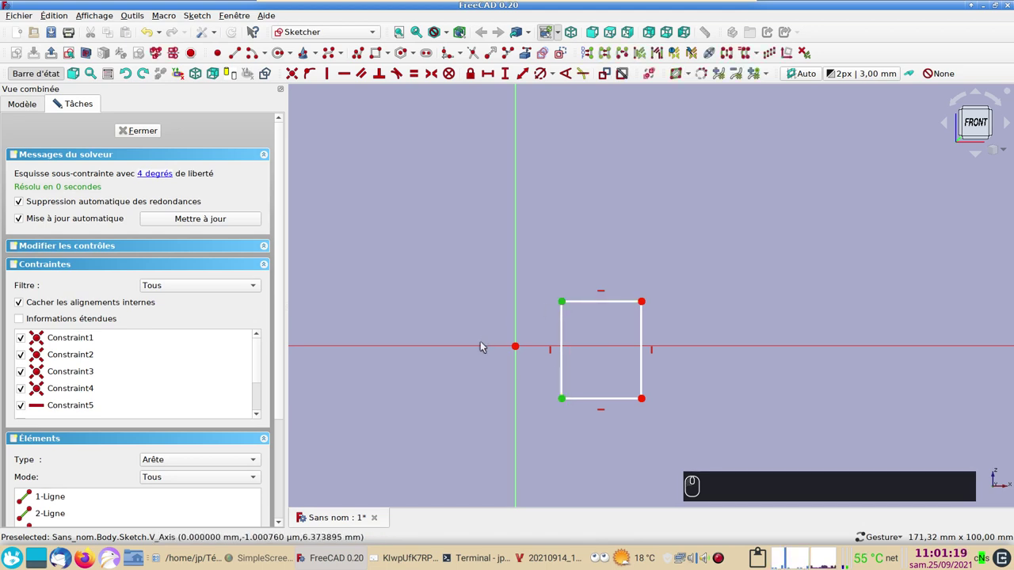
left_click(485, 345)
key("s")
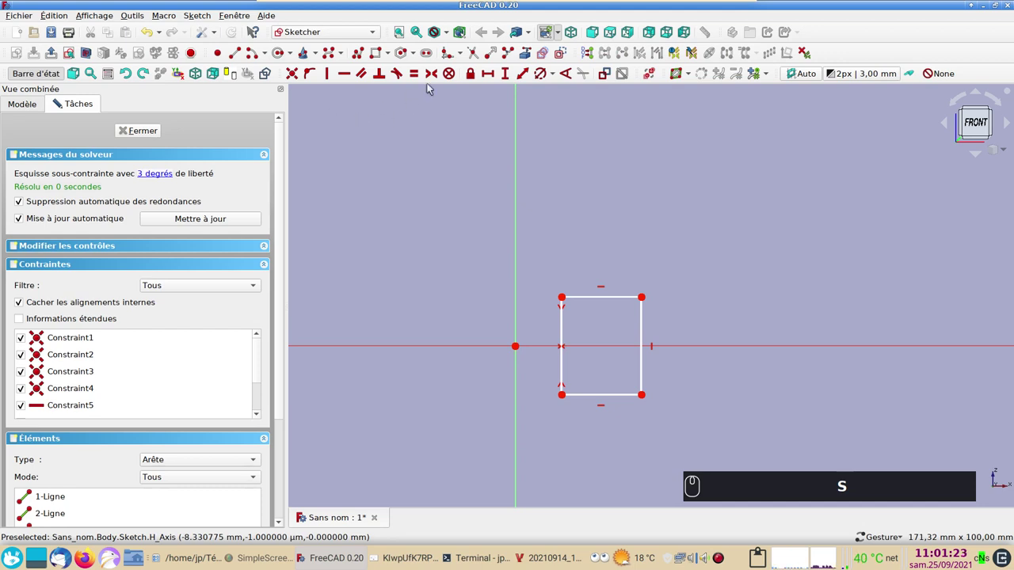
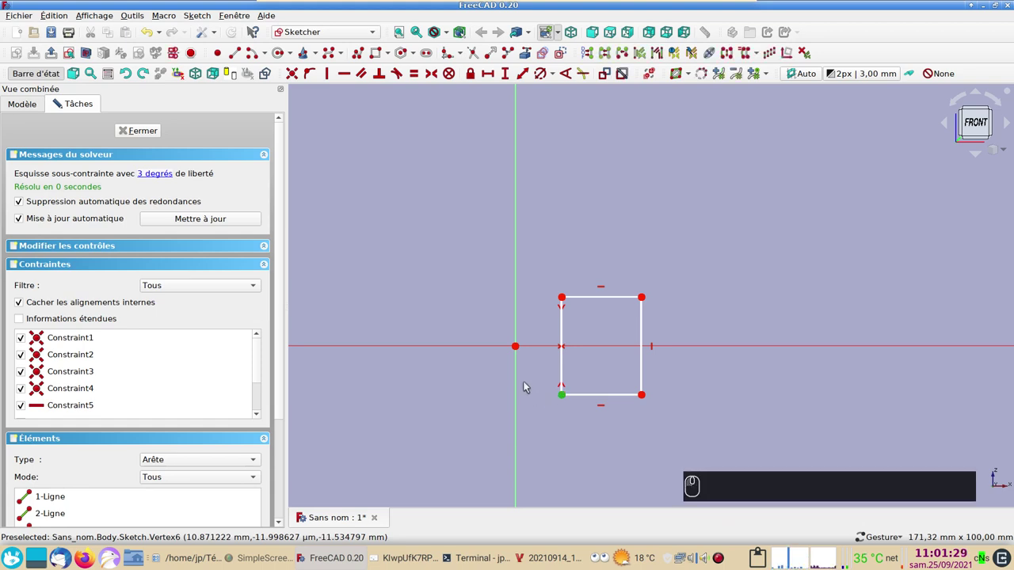
left_click(522, 399)
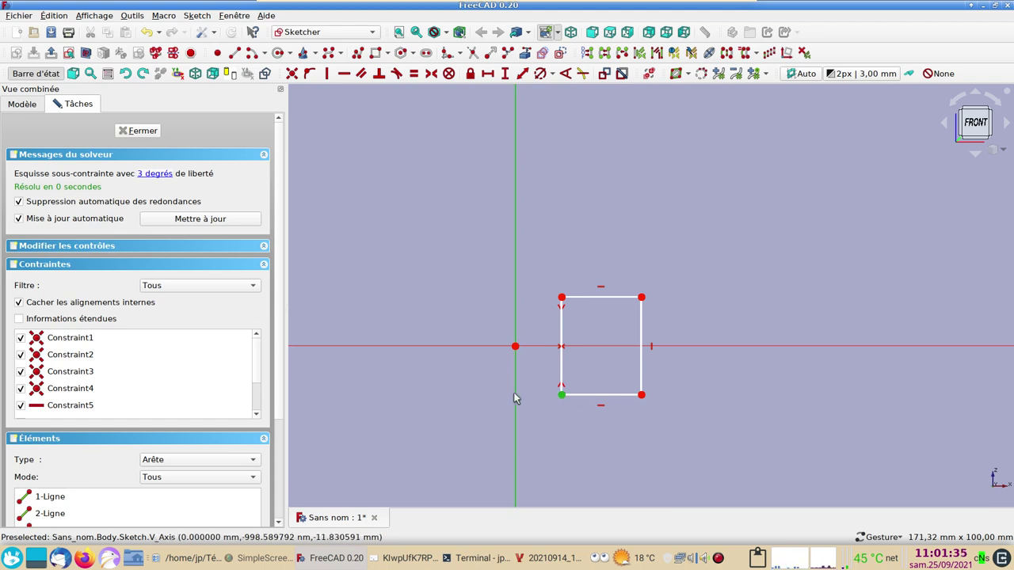
left_click(486, 73)
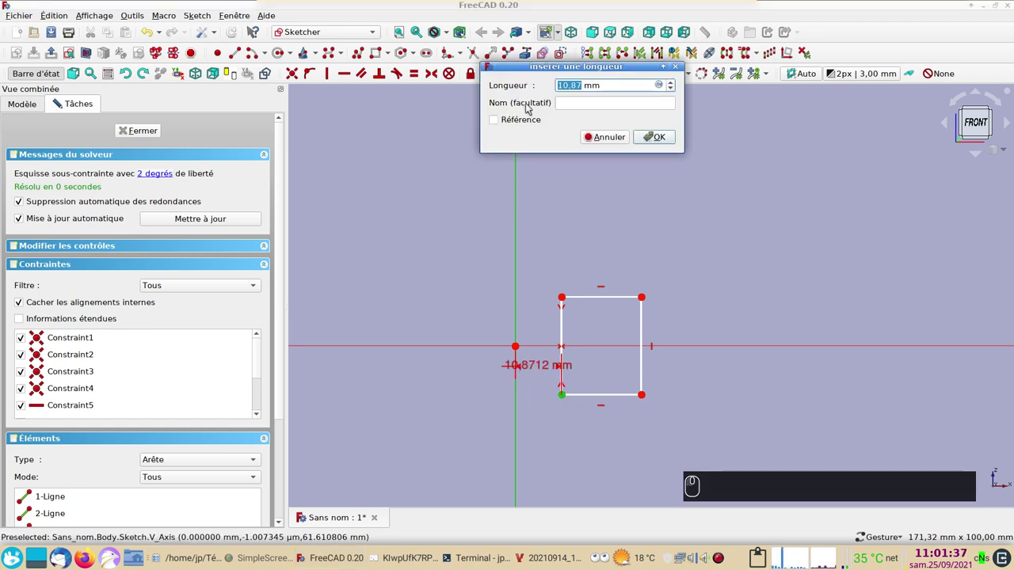
type("(7)")
key("Return")
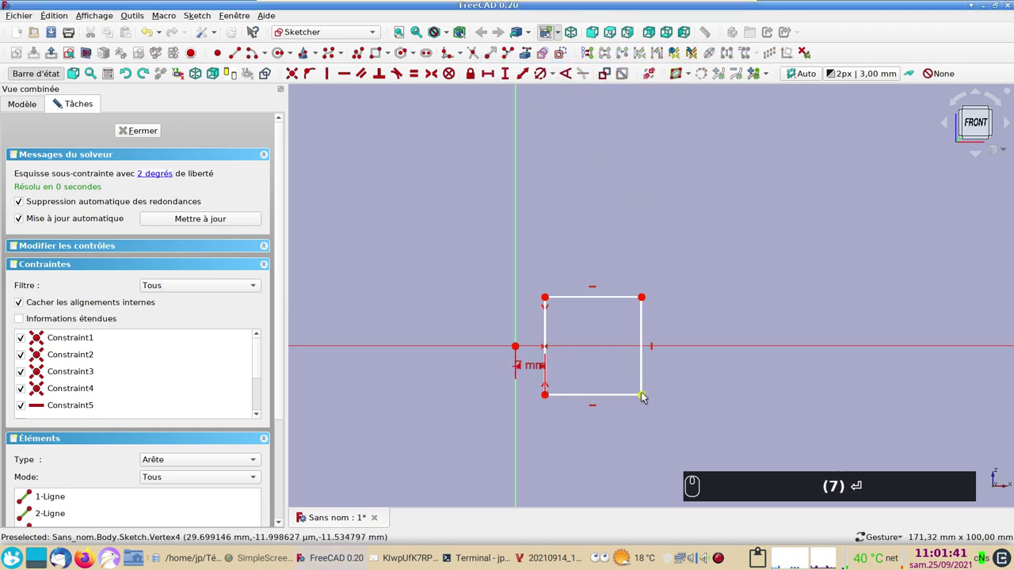
Constrain the rectangle's outer corner 15 mm horizontally from the vertical axis.
left_click(649, 394)
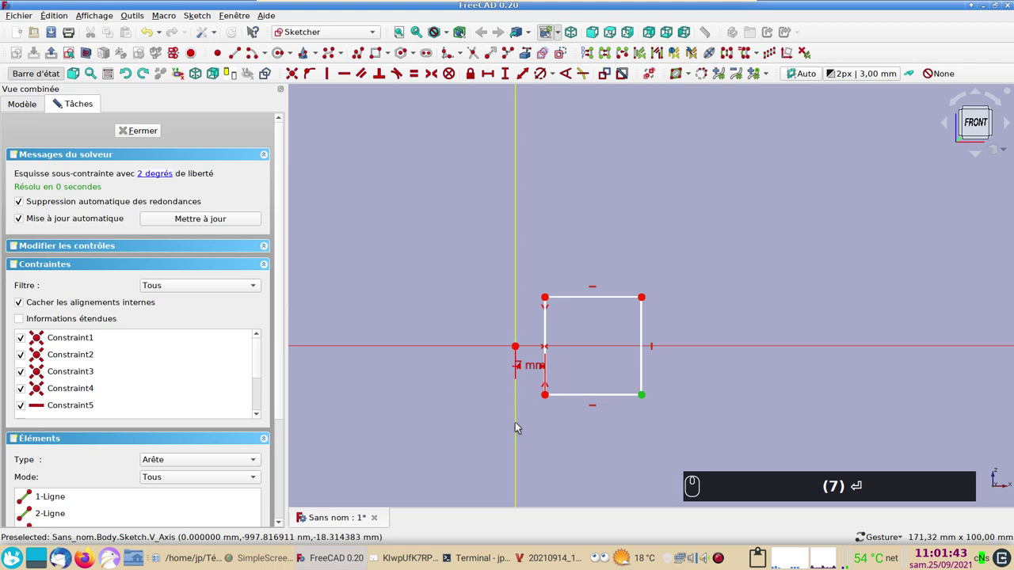
left_click(522, 425)
left_click(572, 309)
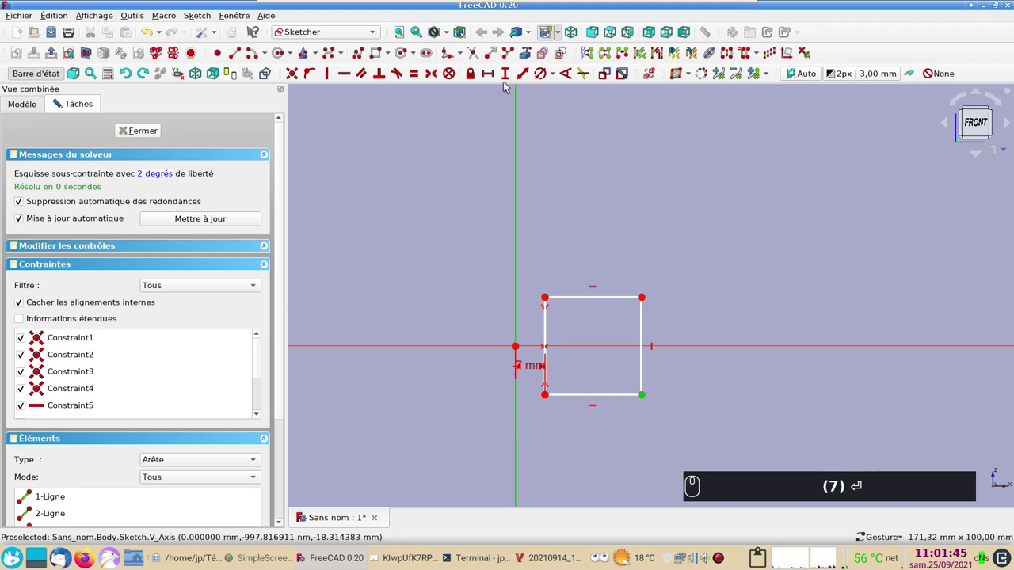
left_click_drag(495, 74, 486, 82)
key("KP_1")
key("KP_5")
key("Return")
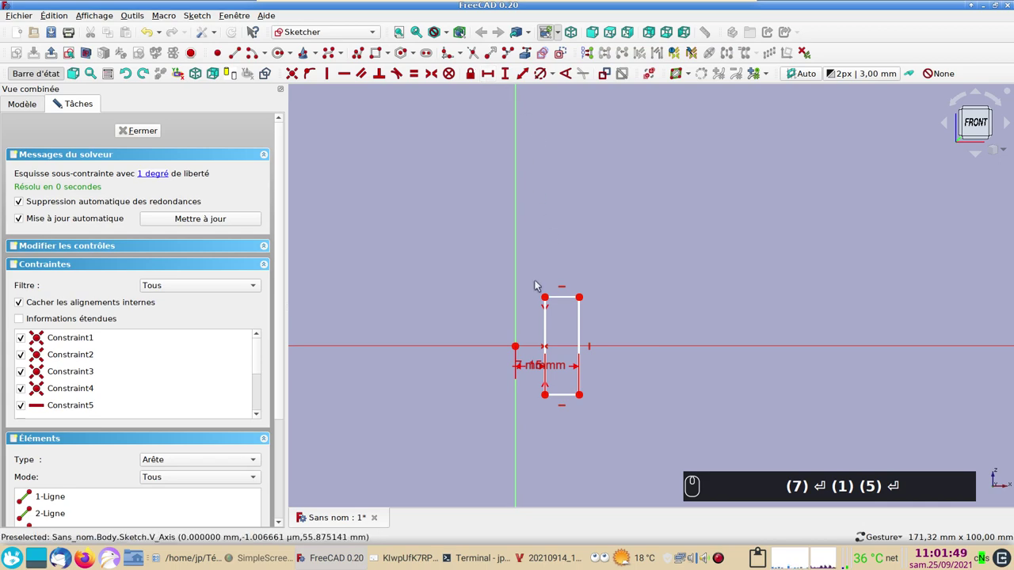
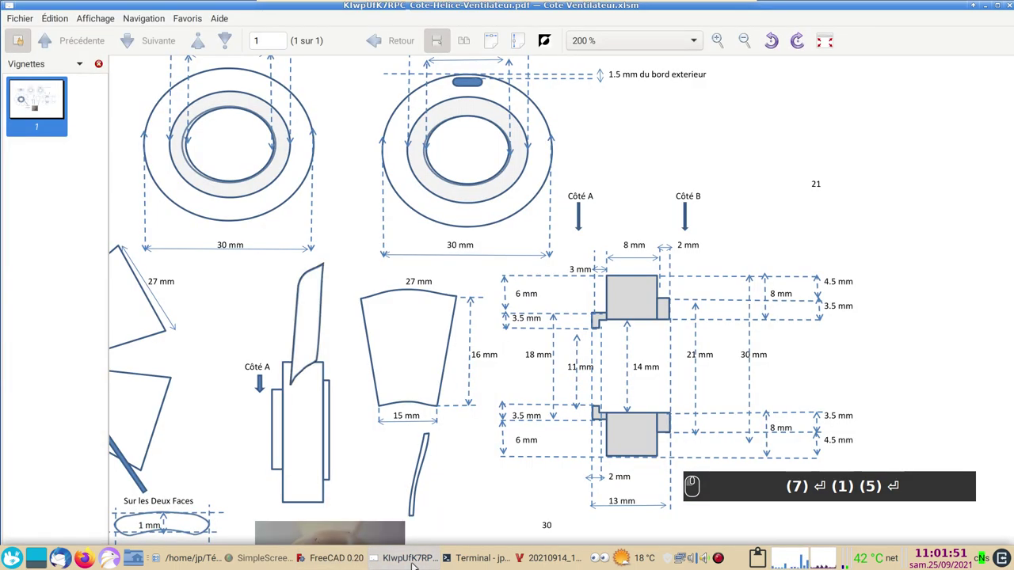
type("(7) ⏎ (1) (5) ⏎")
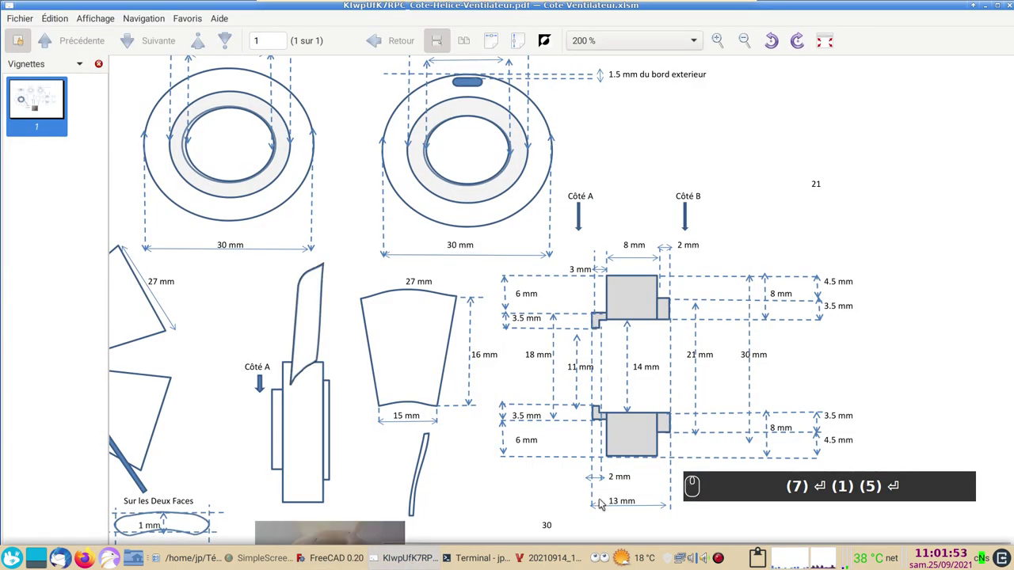
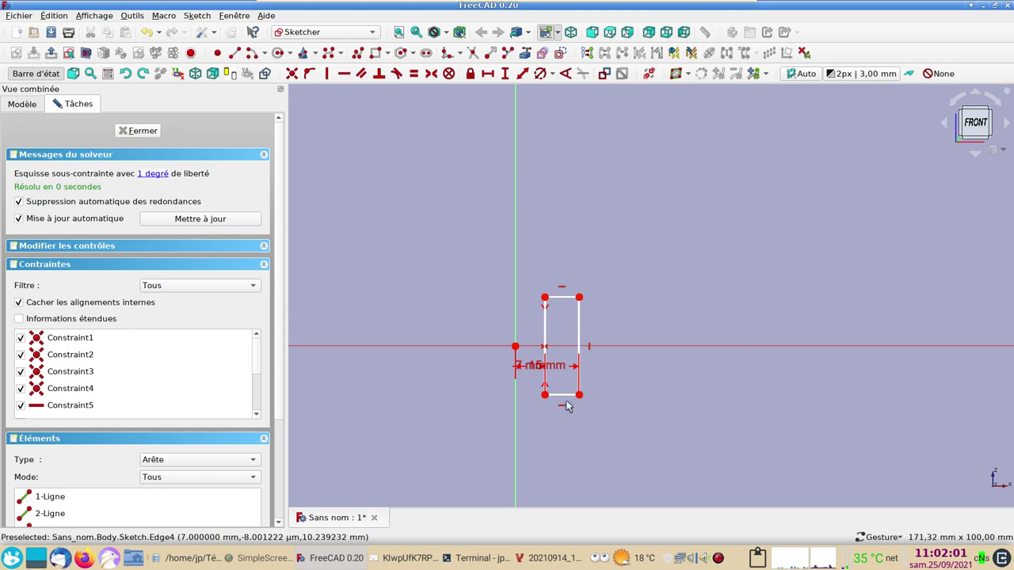
Drop a redundant length constraint and move the 7 mm and 15 mm dimensions below the rectangle.
left_click(570, 395)
left_click(496, 73)
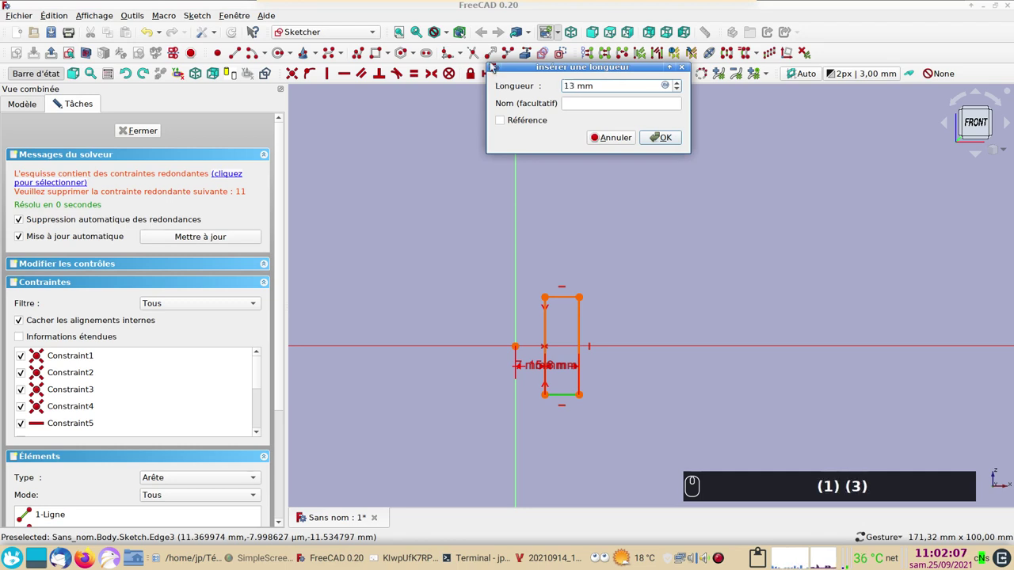
key("Escape")
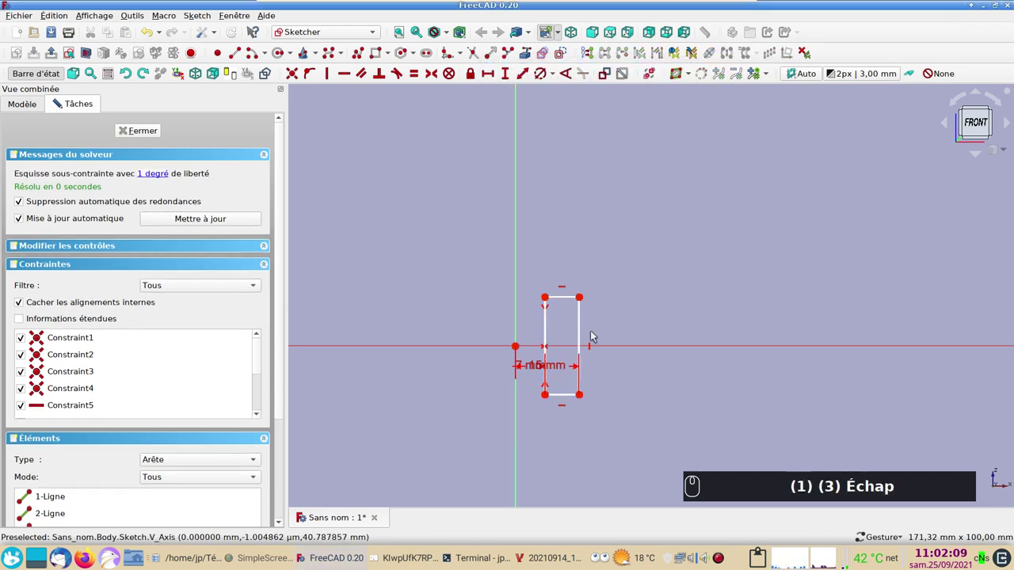
left_click_drag(545, 366, 536, 366)
left_click_drag(538, 372, 549, 459)
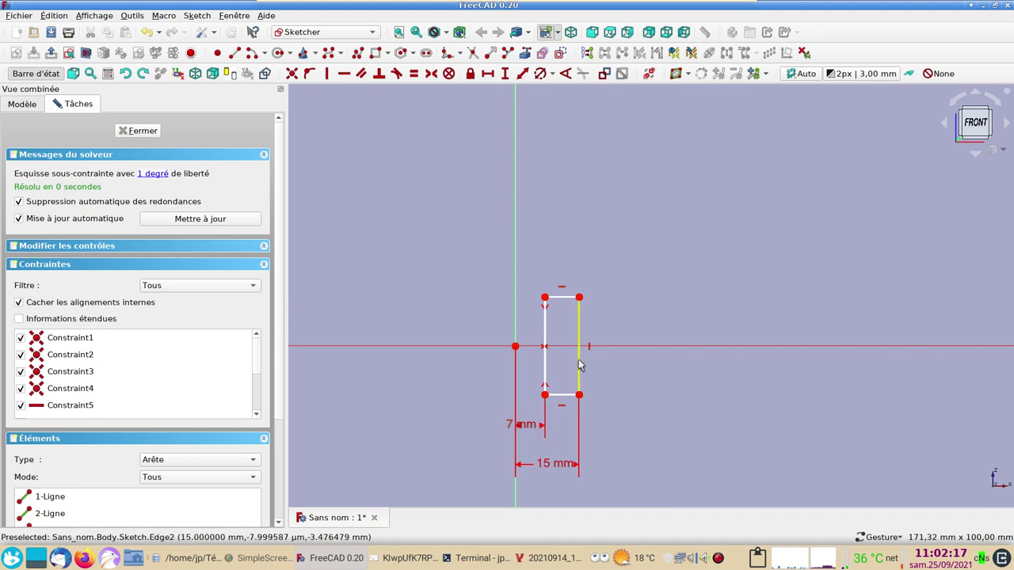
Give the rectangle's right edge a 13 mm height, fully constraining the sketch, and leave the Sketcher.
left_click(583, 363)
left_click(511, 75)
key("Return")
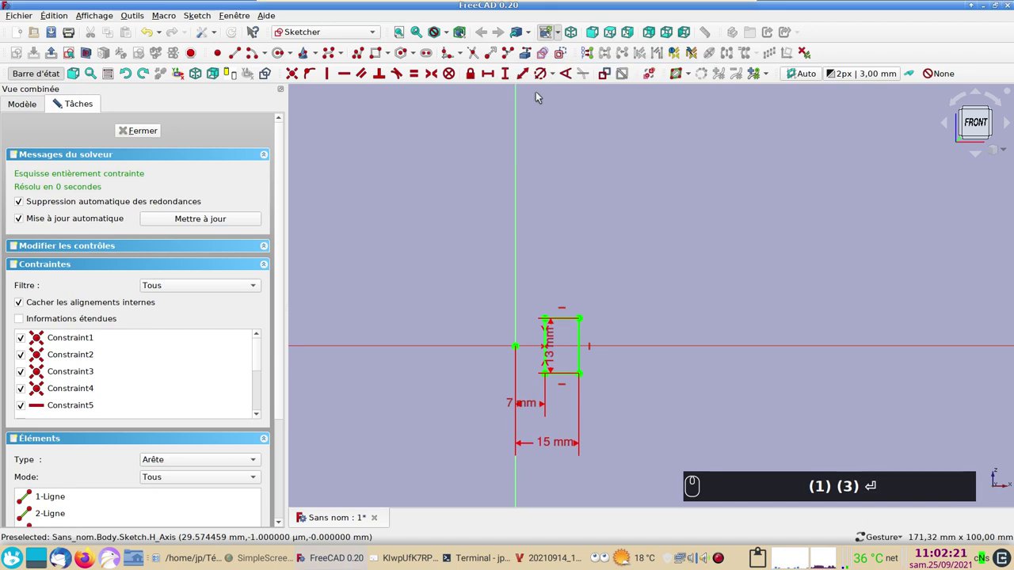
left_click_drag(155, 131, 579, 225)
key("2")
left_click_drag(617, 260, 713, 248)
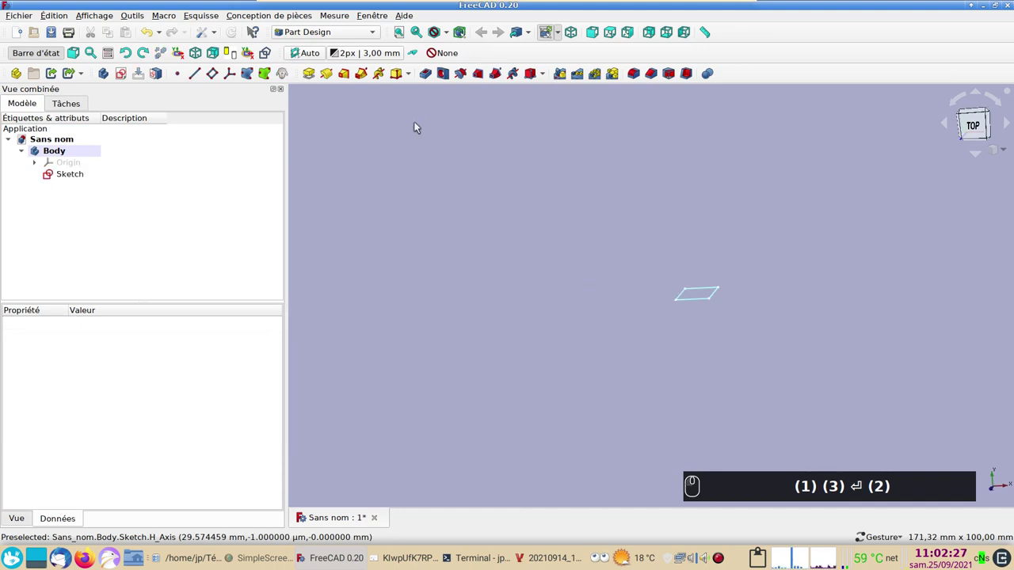
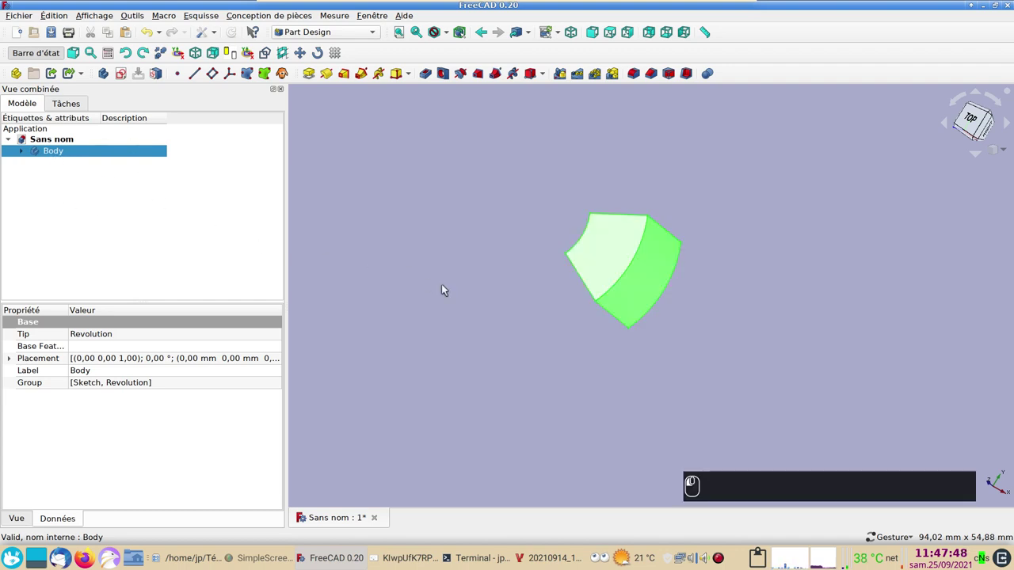
Orbit and zoom around the revolved ring segment to inspect it.
left_click_drag(584, 378, 570, 363)
scroll("up", 3)
right_click(540, 352)
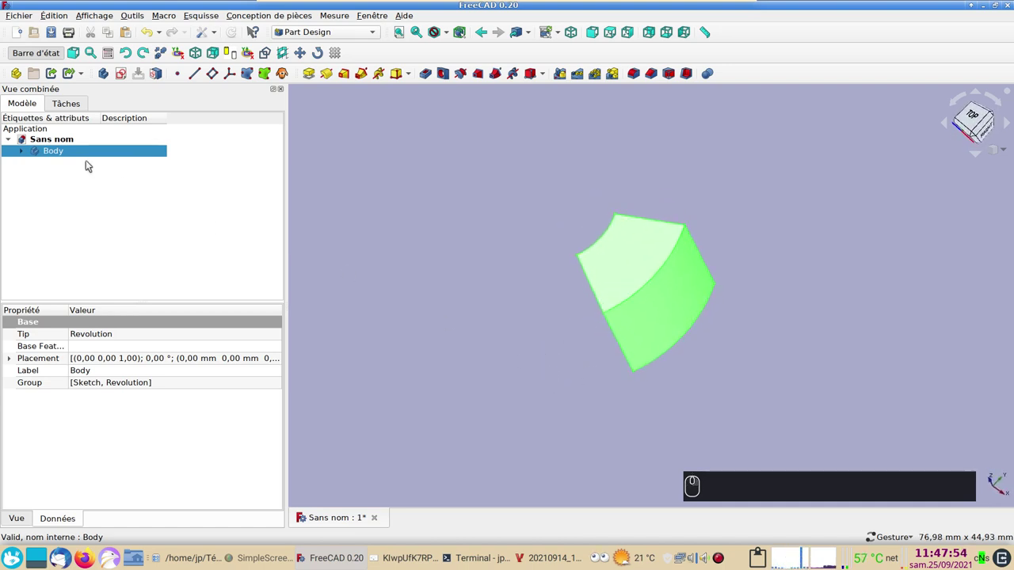
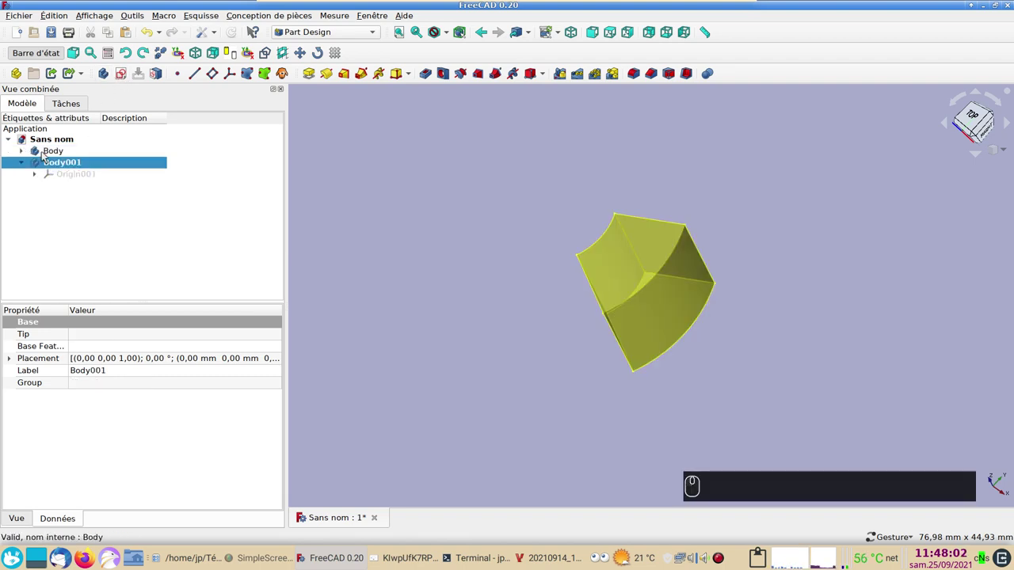
Describe the first body as 'moyeu' and the second body as 'pale' in the tree.
left_click(51, 155)
left_click(150, 80)
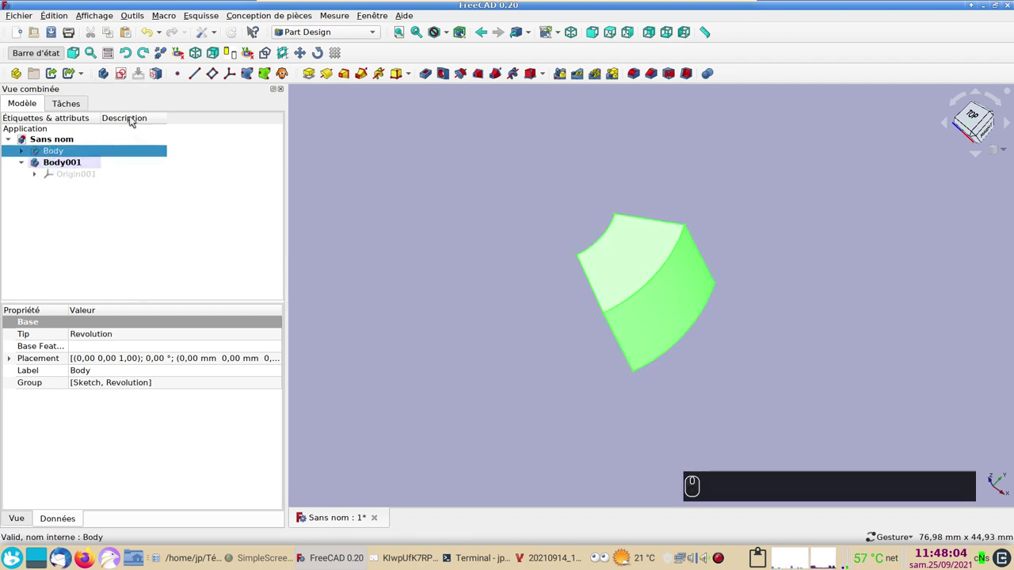
left_click_drag(139, 151, 140, 151)
key("F2")
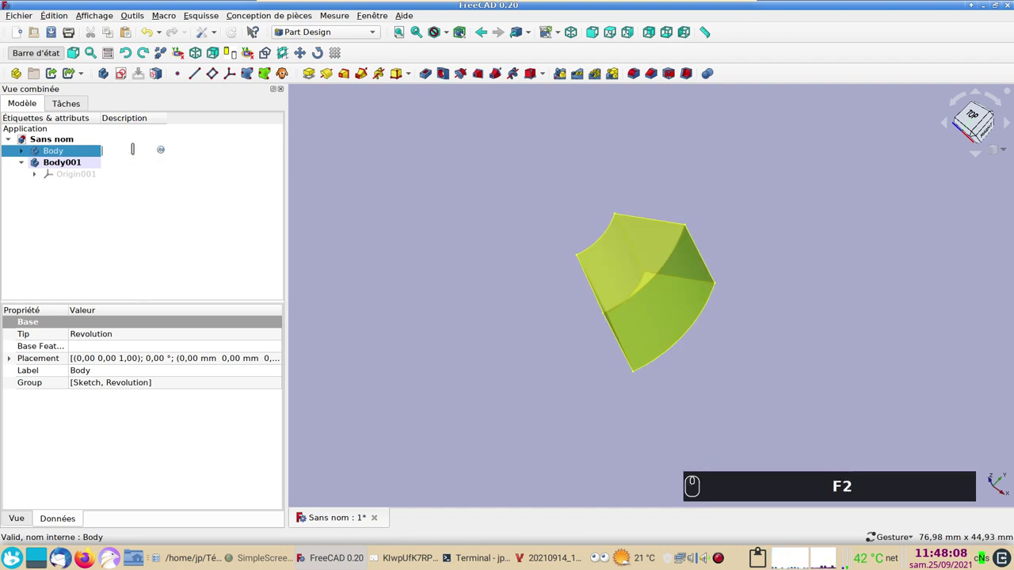
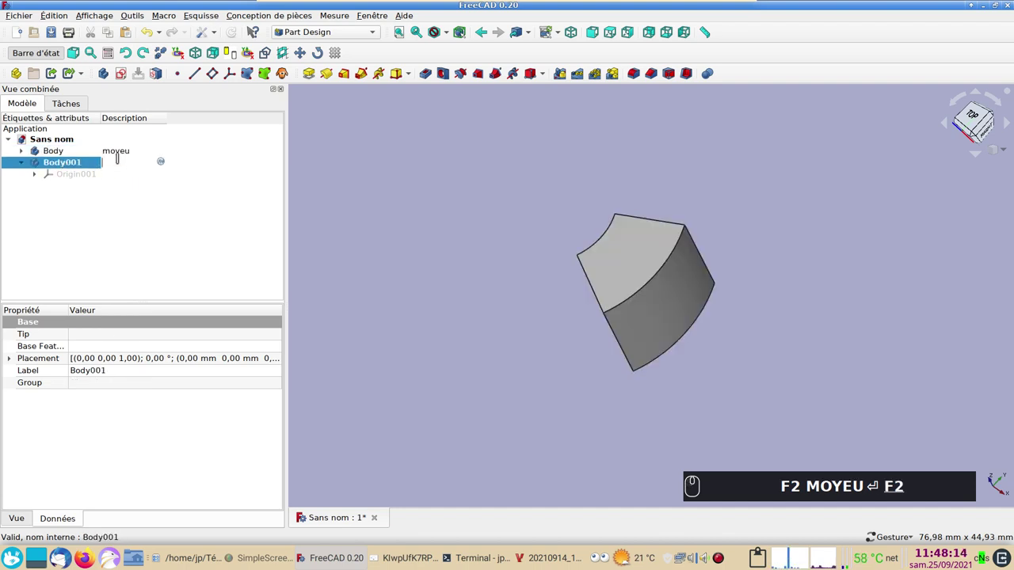
type("ale")
key("Return")
Start a new sketch in the second body.
left_click_drag(561, 369, 126, 76)
left_click(126, 76)
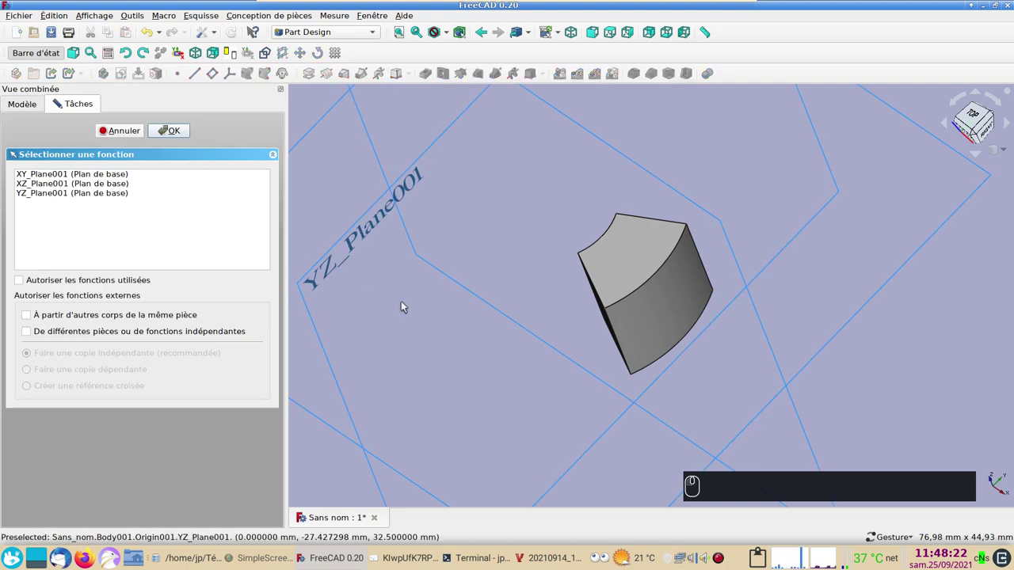
Place the sketch on YZ_Plane001, fit the view and show the hub in section.
left_click_drag(629, 460, 623, 425)
left_click_drag(608, 449, 532, 276)
left_click_drag(529, 281, 296, 231)
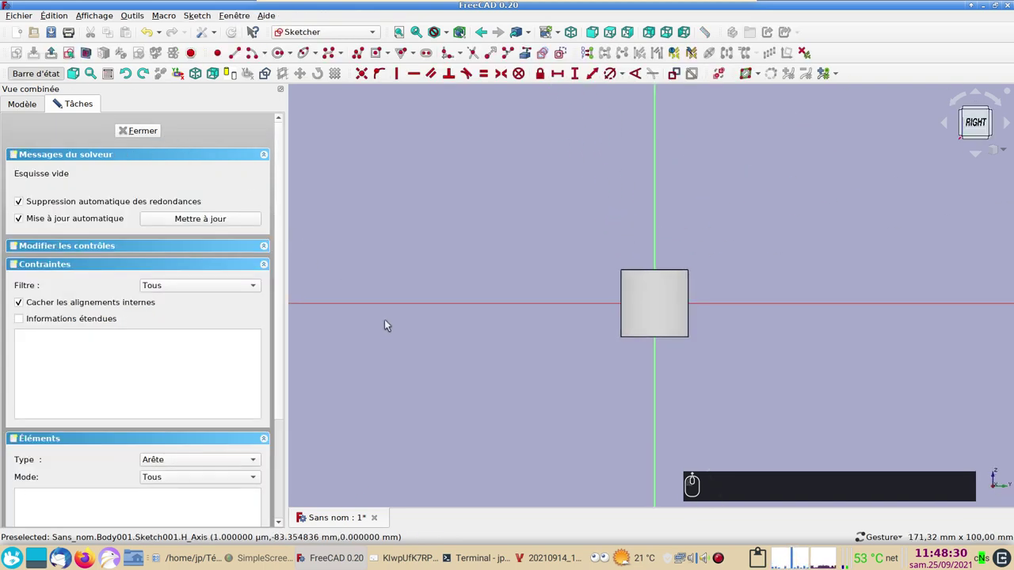
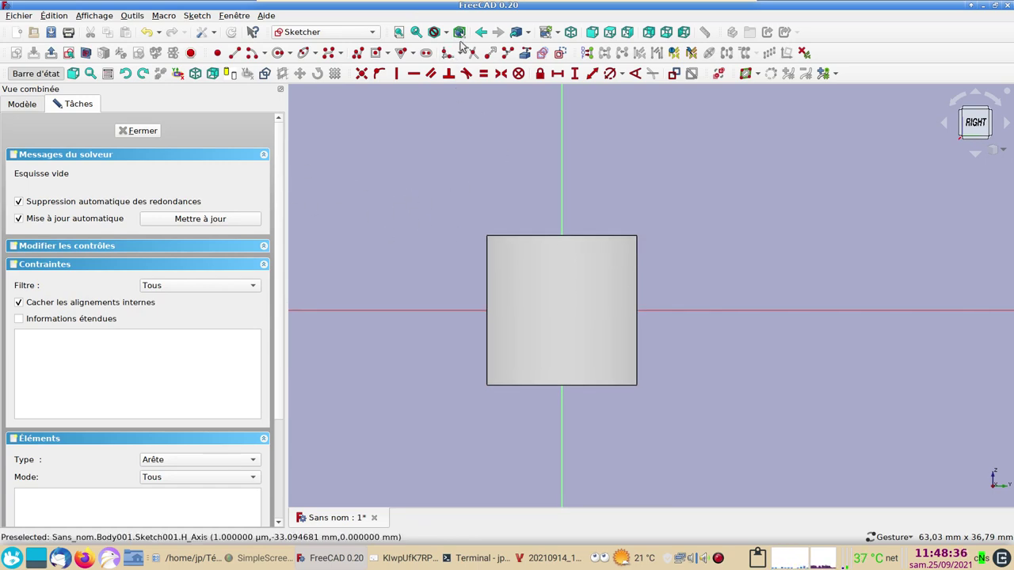
left_click(455, 36)
left_click(467, 71)
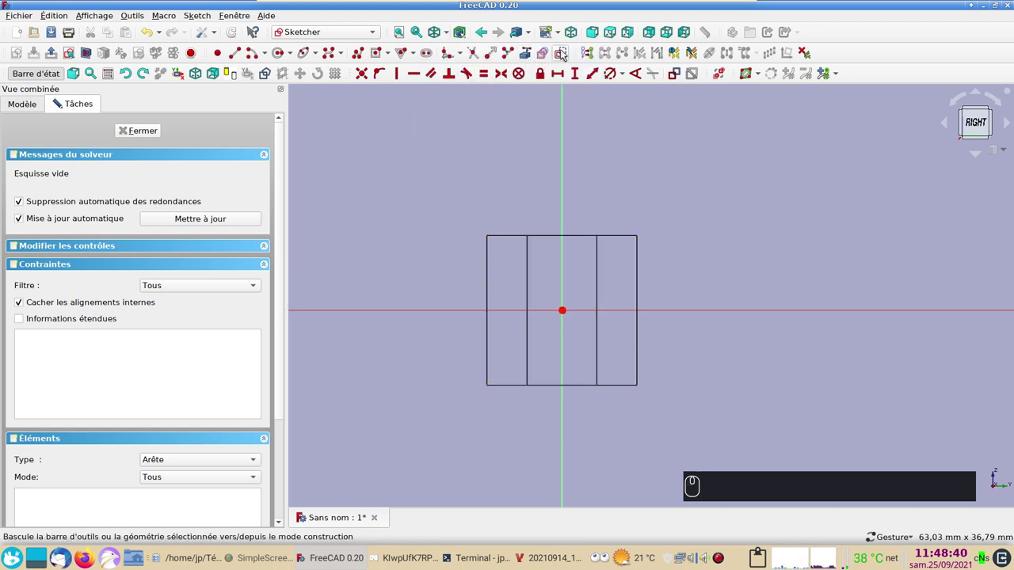
Bring up the rectangle drawing options for the blade profile.
left_click(568, 51)
left_click(567, 53)
left_click(567, 54)
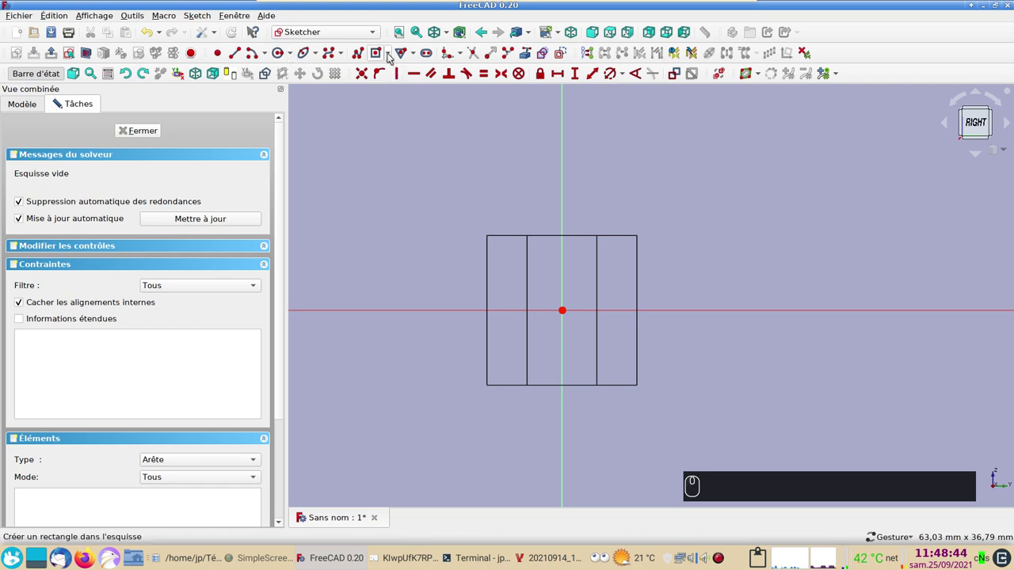
left_click(390, 54)
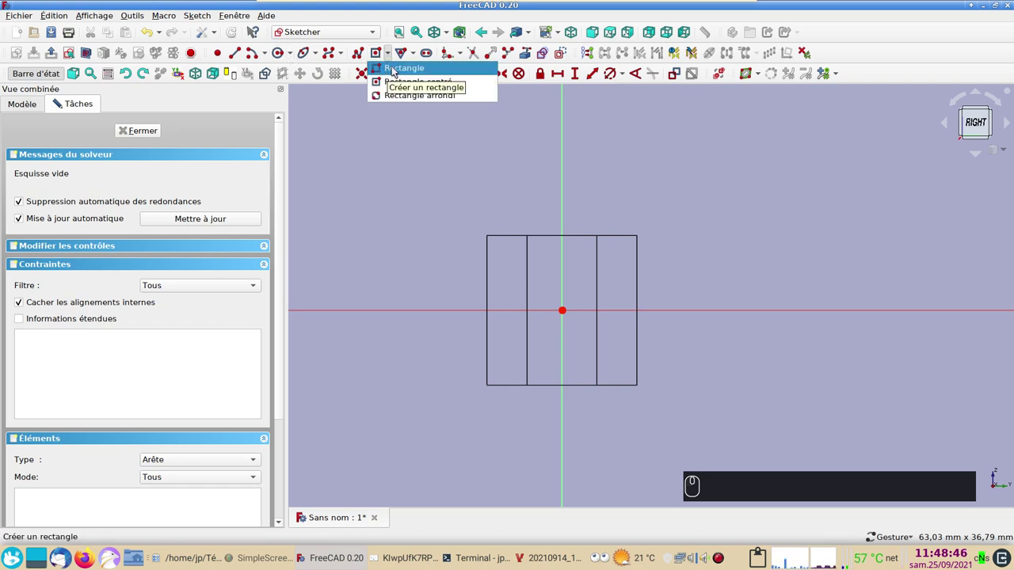
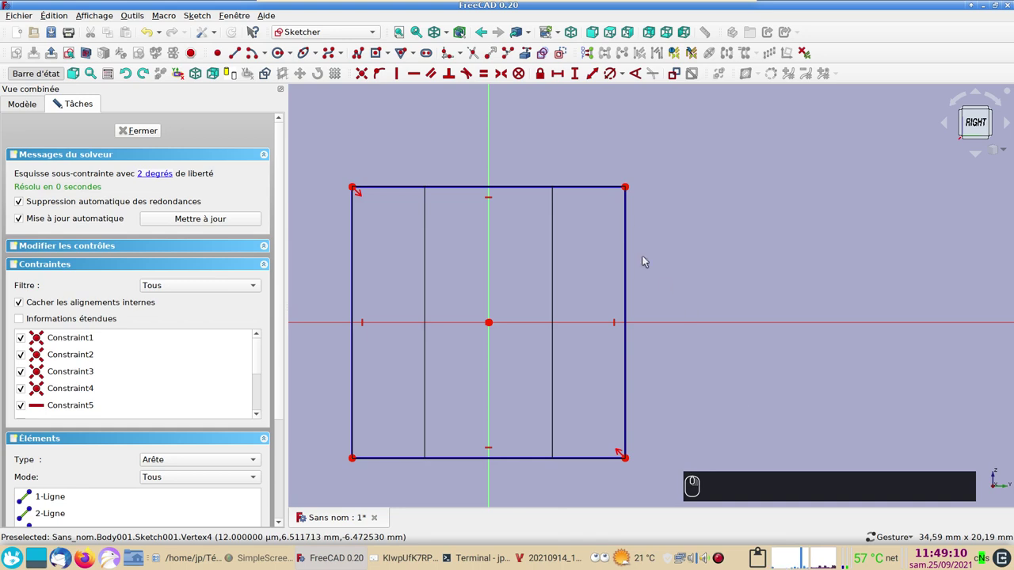
Constrain the square's corner 6.5 mm horizontally from the origin.
left_click_drag(632, 188, 556, 117)
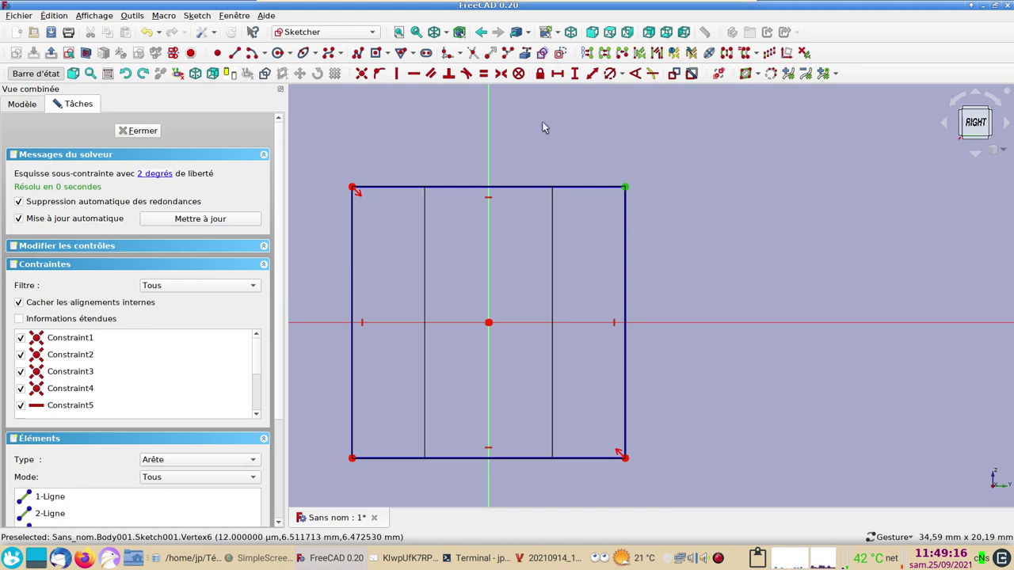
left_click(547, 75)
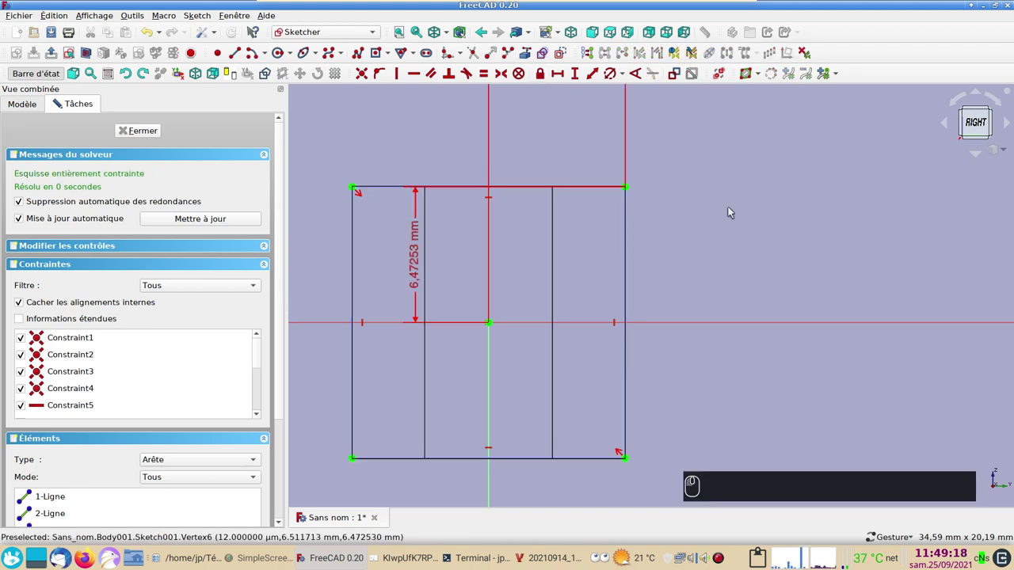
scroll("down", 3)
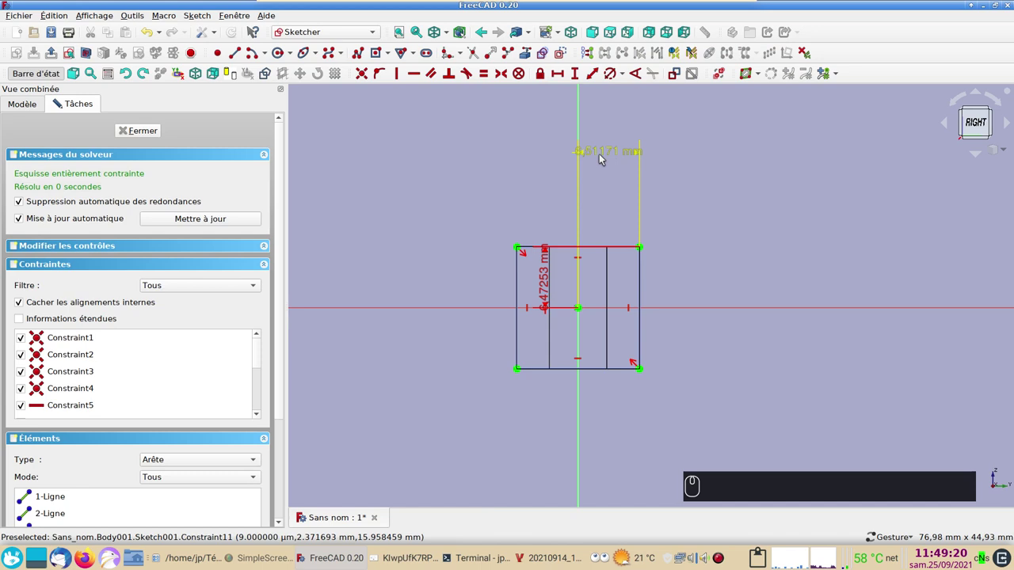
left_click_drag(602, 157, 608, 158)
key("KP_6")
key("KP_Decimal")
key("KP_5")
key("Return")
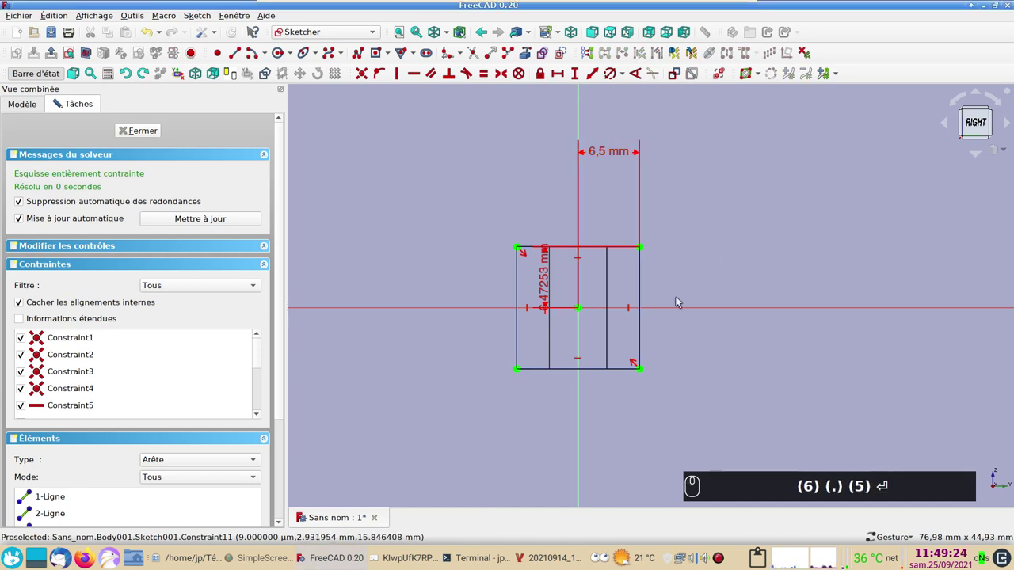
Reposition the vertical dimension beside the square and edit its value to 6.5 mm.
left_click_drag(548, 295, 784, 386)
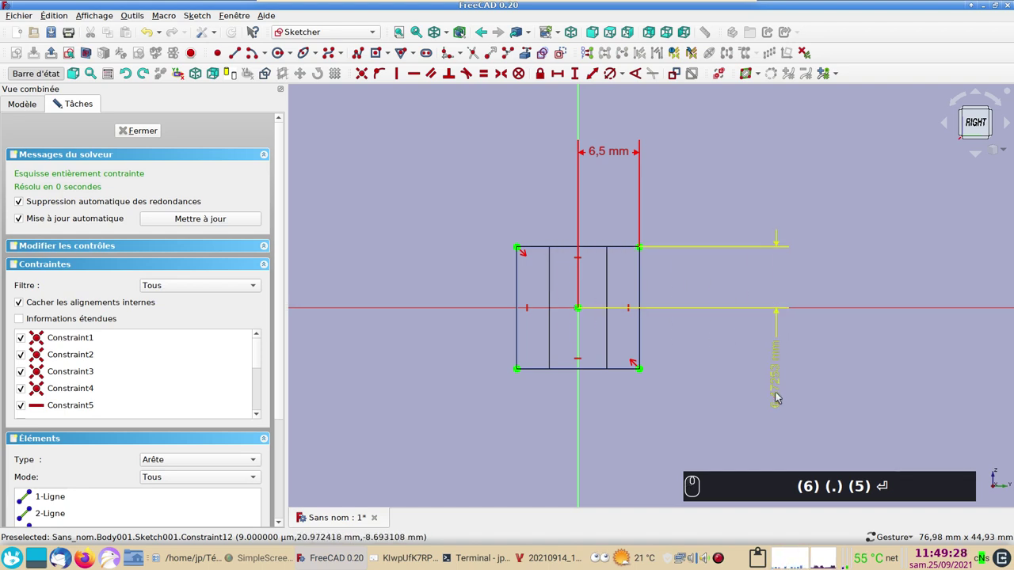
left_click(782, 397)
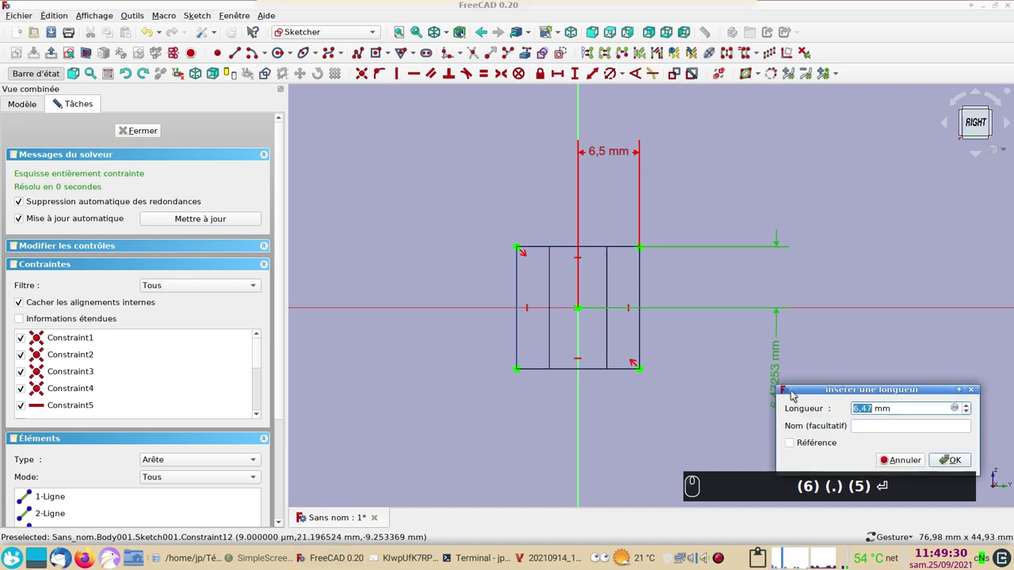
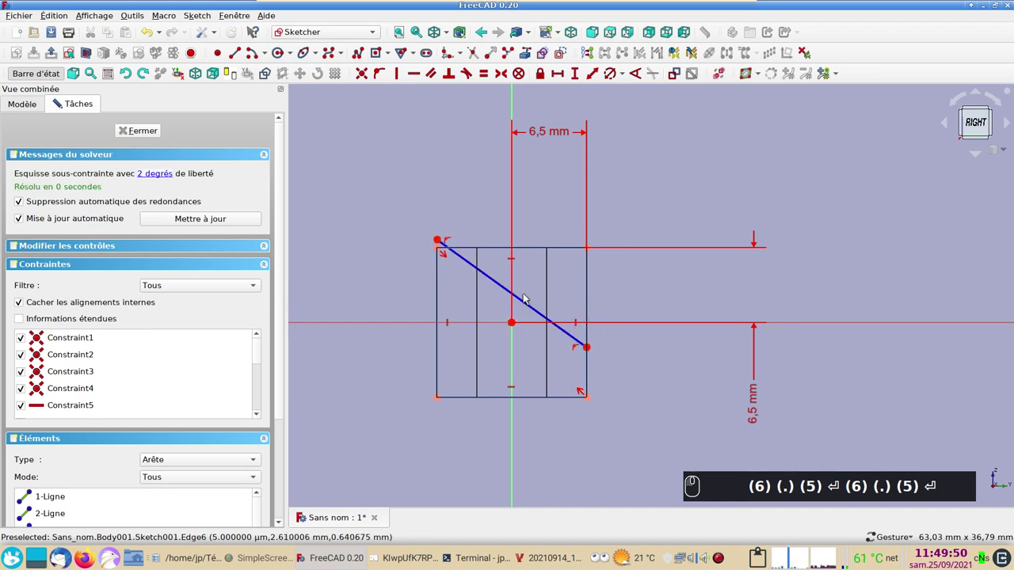
Constrain the diagonal line to pass through the sketch origin.
left_click(527, 302)
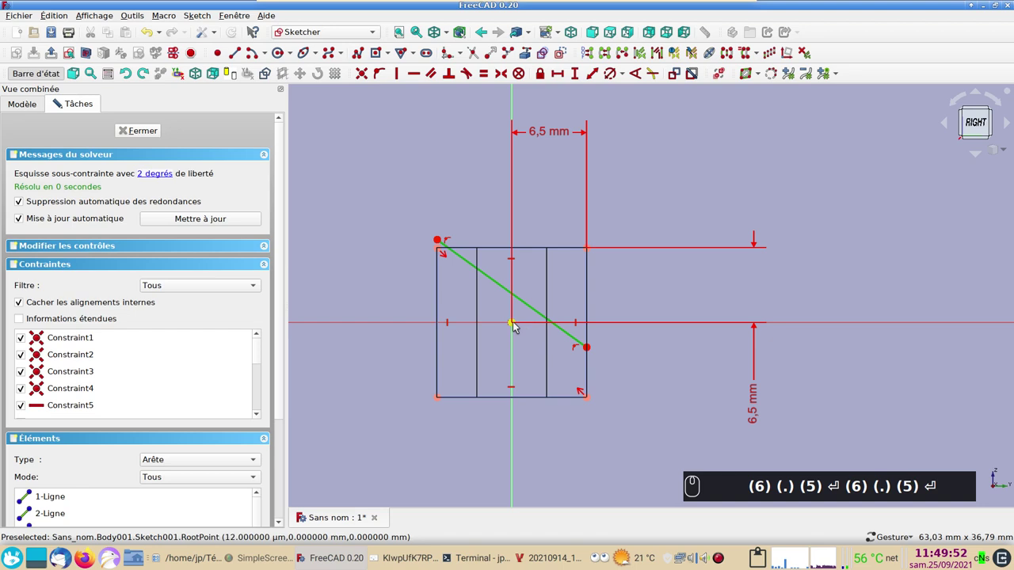
left_click_drag(517, 326, 383, 77)
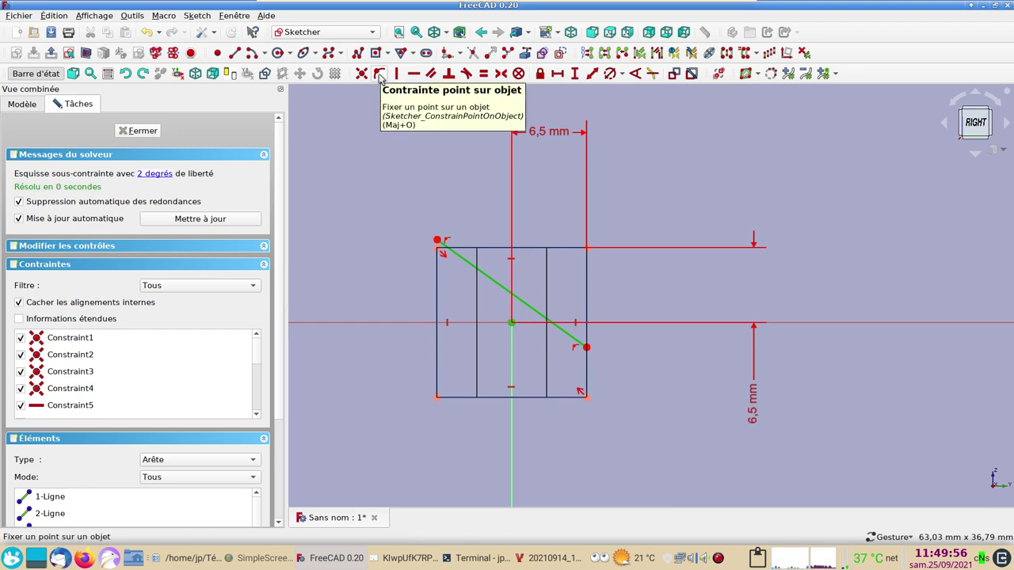
left_click_drag(382, 78, 470, 257)
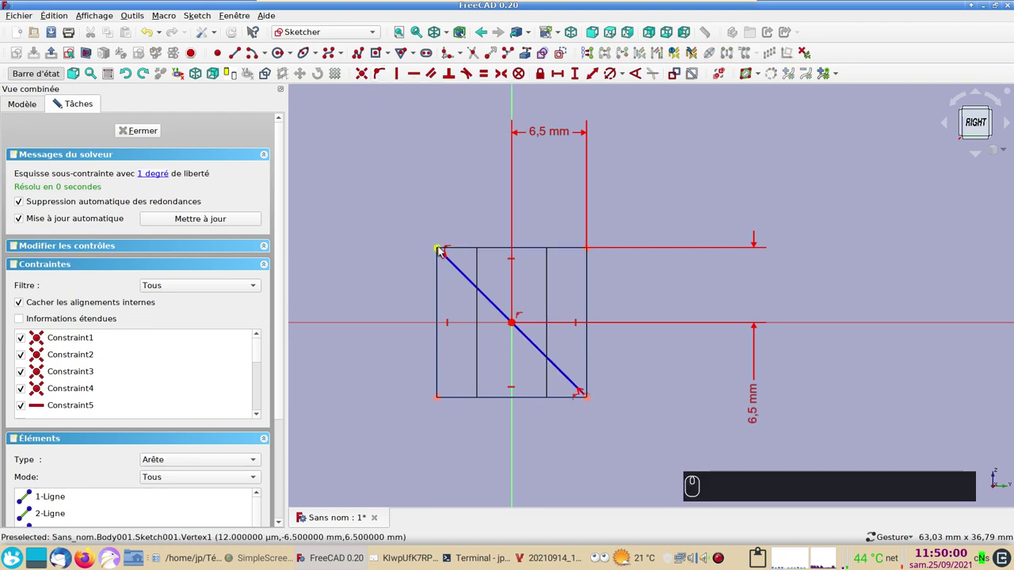
Move the diagonal's endpoints onto the square's left and right sides.
left_click(441, 250)
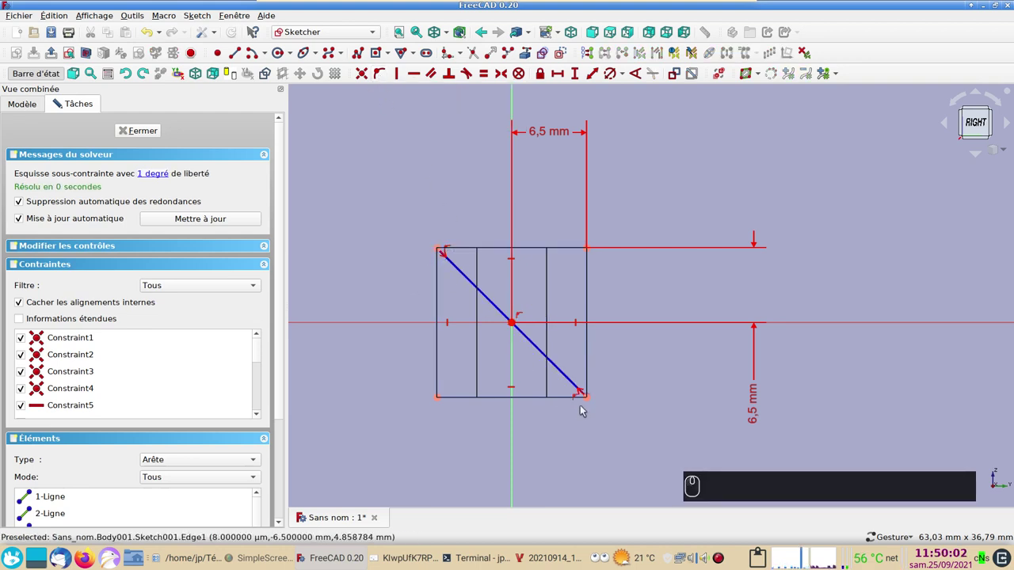
left_click(590, 402)
scroll("up", 3)
right_click(599, 401)
scroll("up", 3)
left_click(430, 269)
scroll("down", 3)
right_click(551, 379)
left_click_drag(507, 222, 515, 222)
left_click_drag(507, 222, 462, 255)
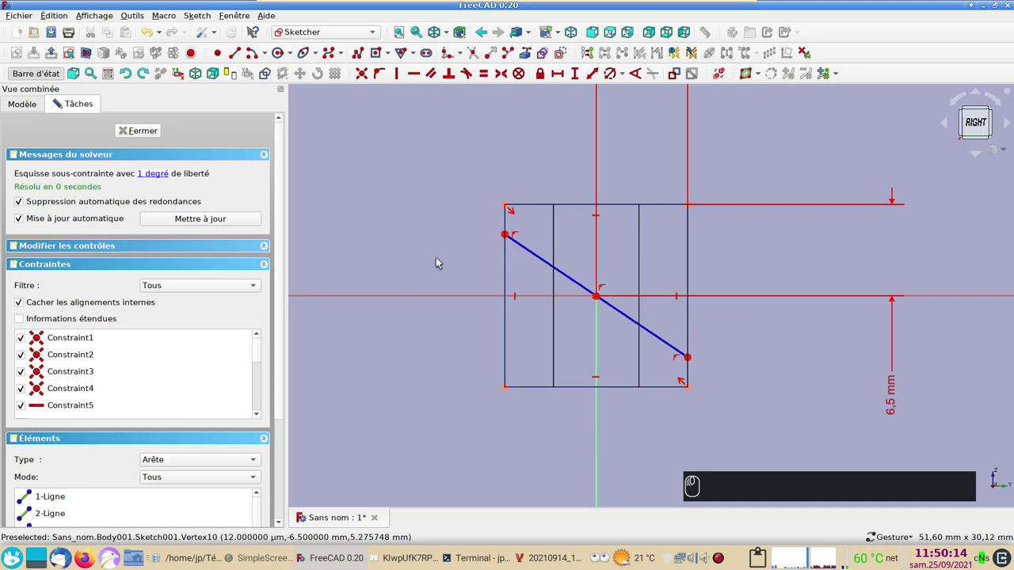
scroll("up", 3)
right_click(403, 266)
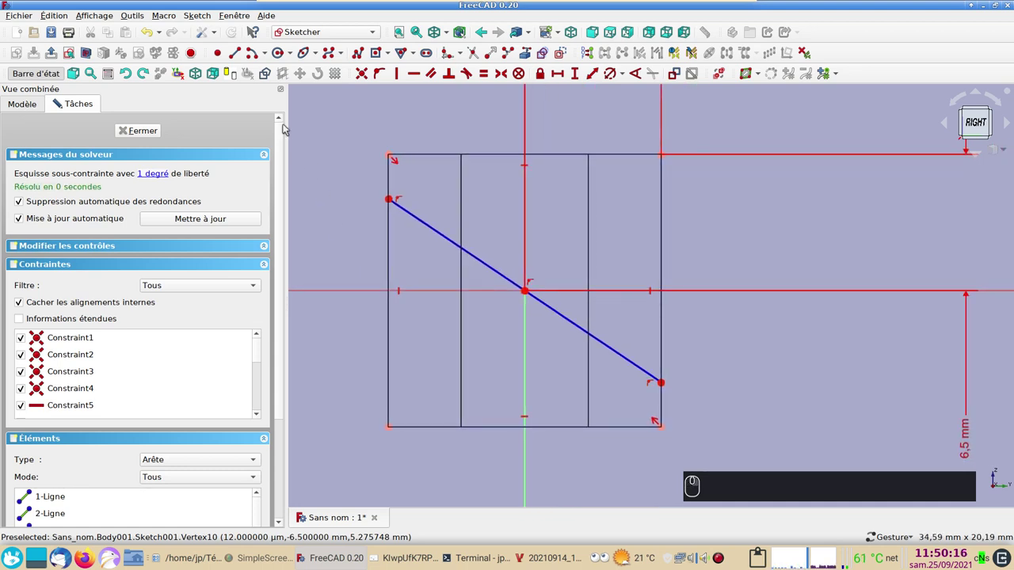
left_click(571, 54)
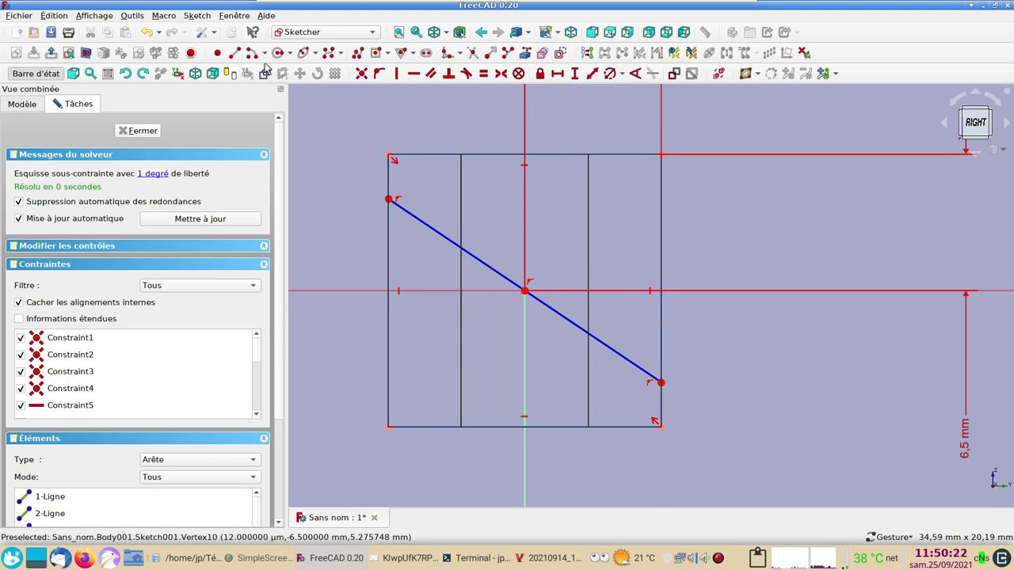
Draw the end arcs on the diagonal and fix the lower arc's radius at 0.5 mm.
left_click(256, 60)
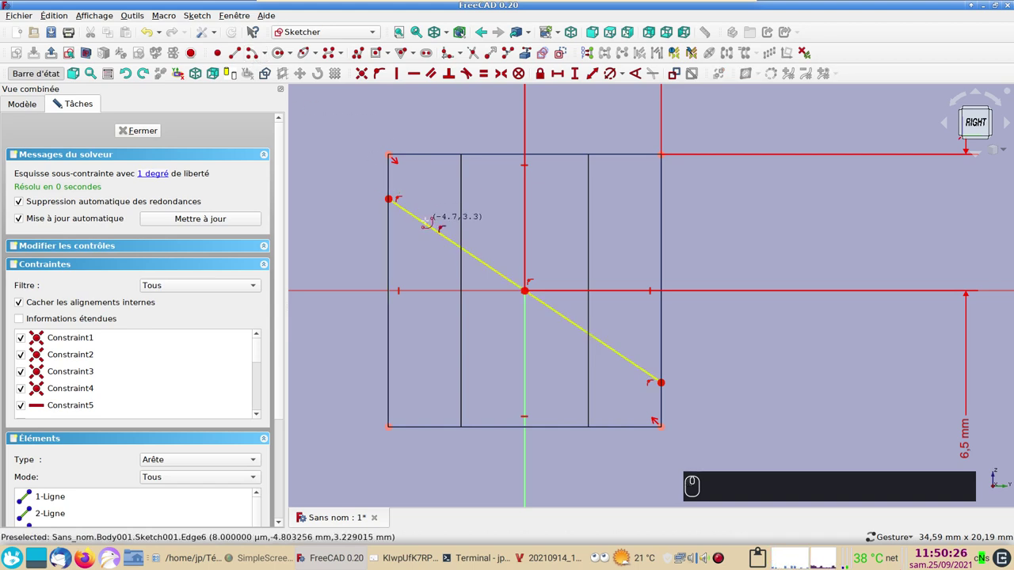
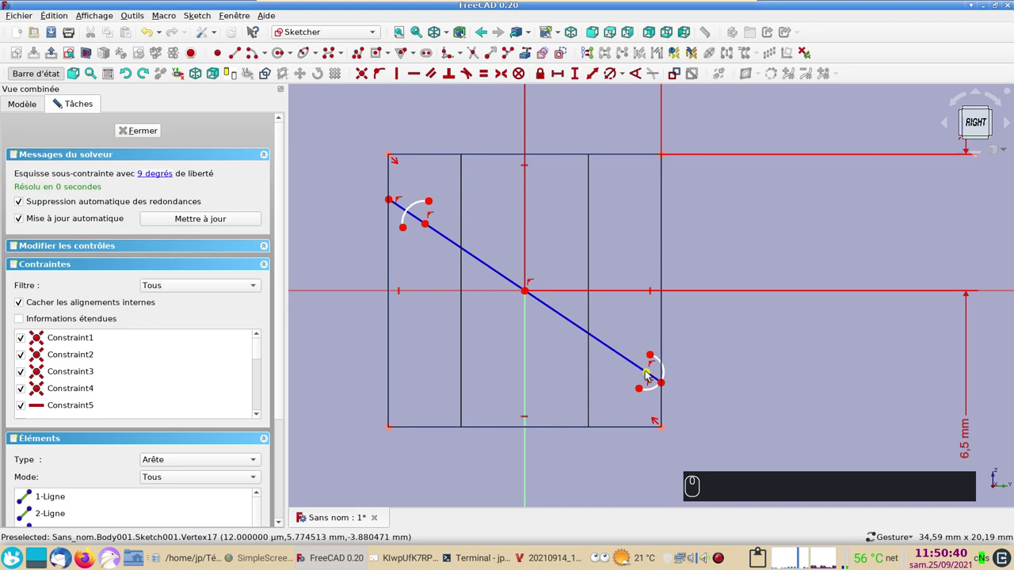
left_click_drag(652, 372, 618, 358)
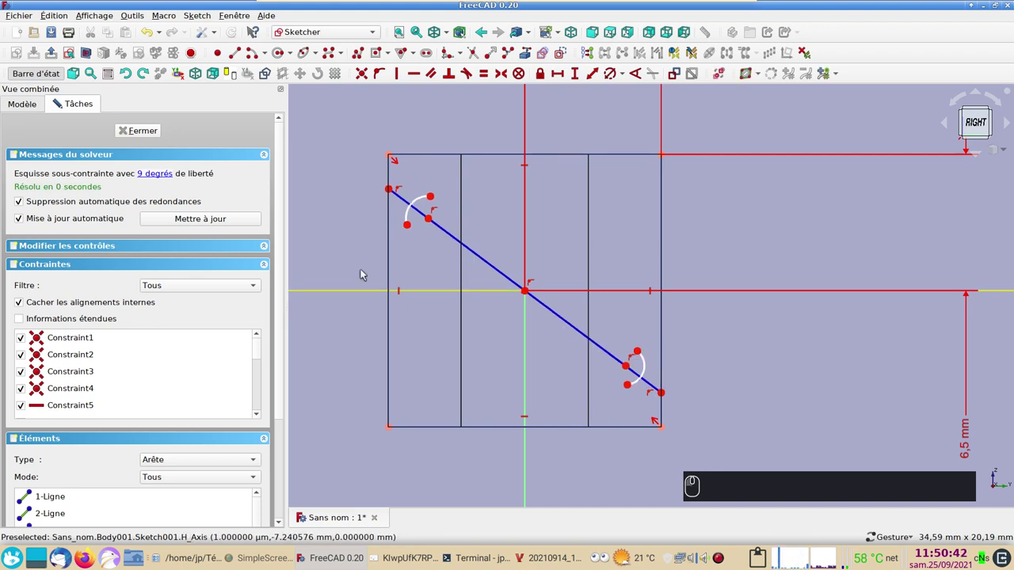
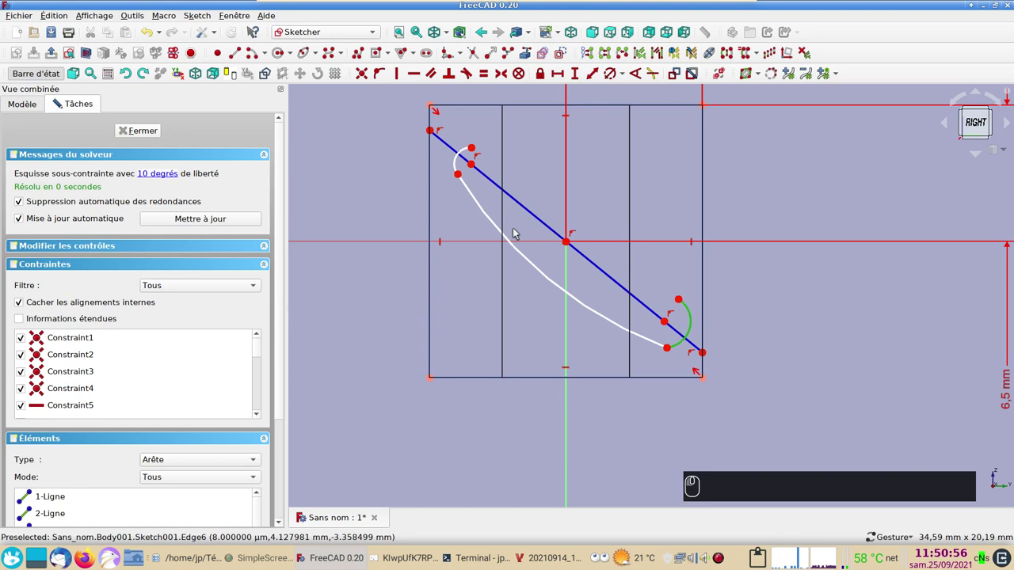
left_click(457, 160)
left_click(614, 73)
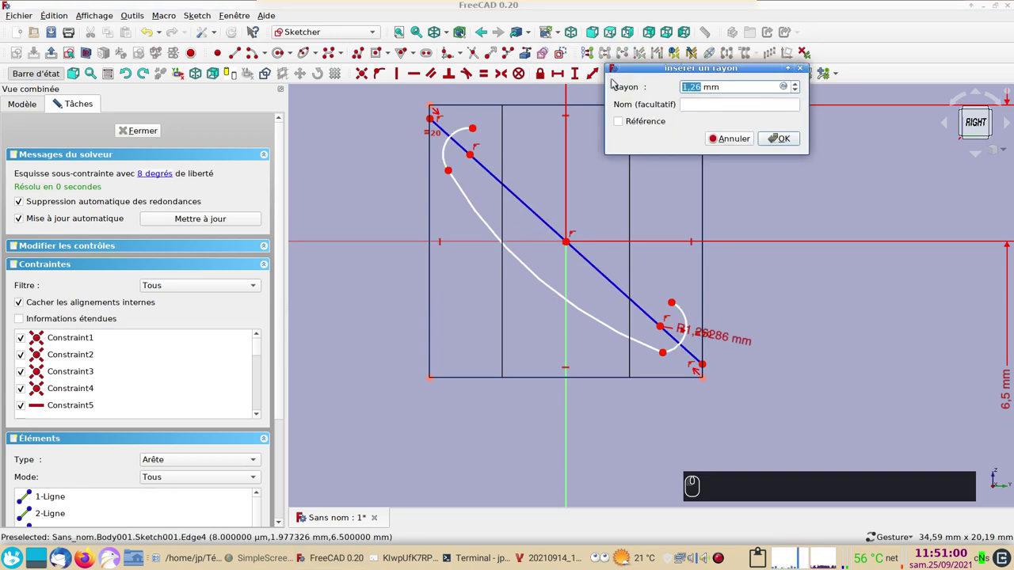
key(".")
key("5")
key("Return")
Draw the blade's upper curved edge from the upper end down to the lower arc.
scroll("up", 3)
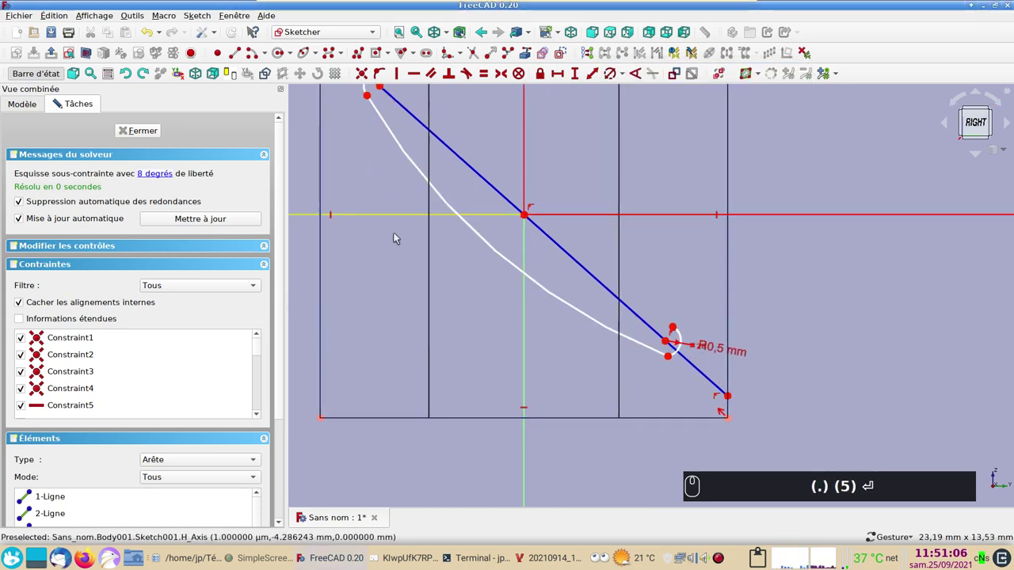
left_click_drag(419, 313, 210, 88)
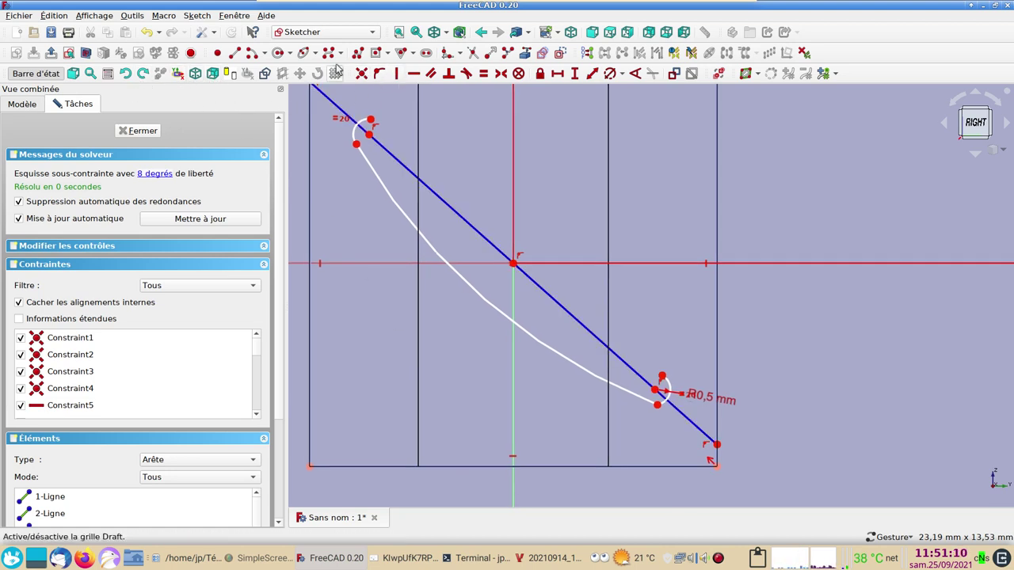
left_click(241, 53)
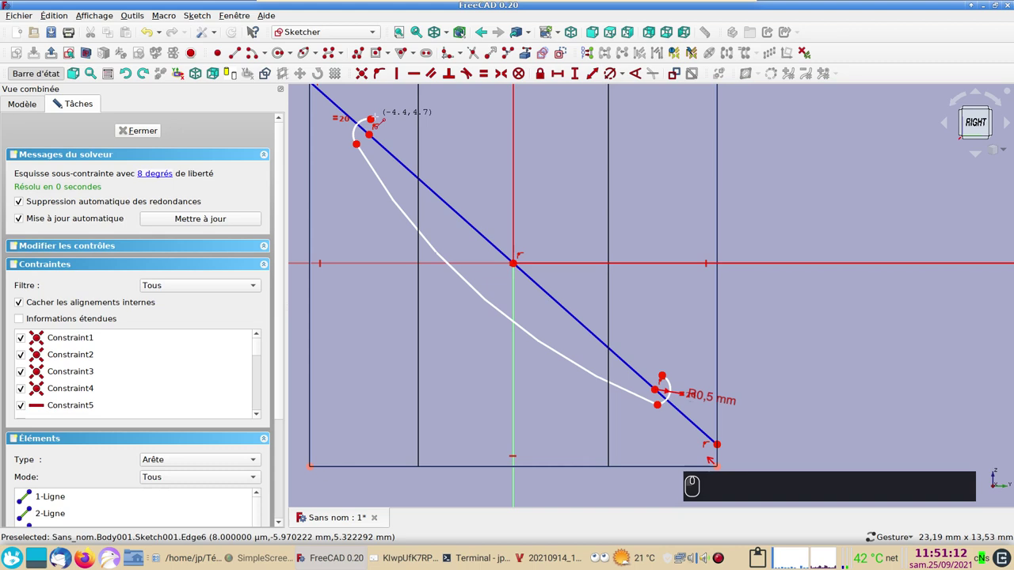
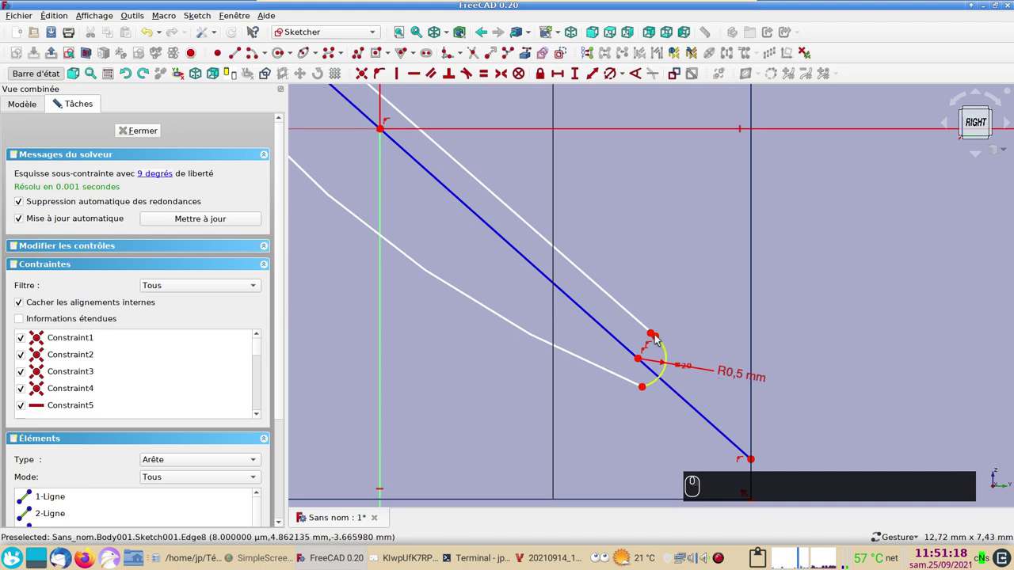
left_click_drag(654, 334, 675, 371)
Make the upper tip points symmetric and tangent to the straight side, accepting the substitution notice.
left_click(674, 371)
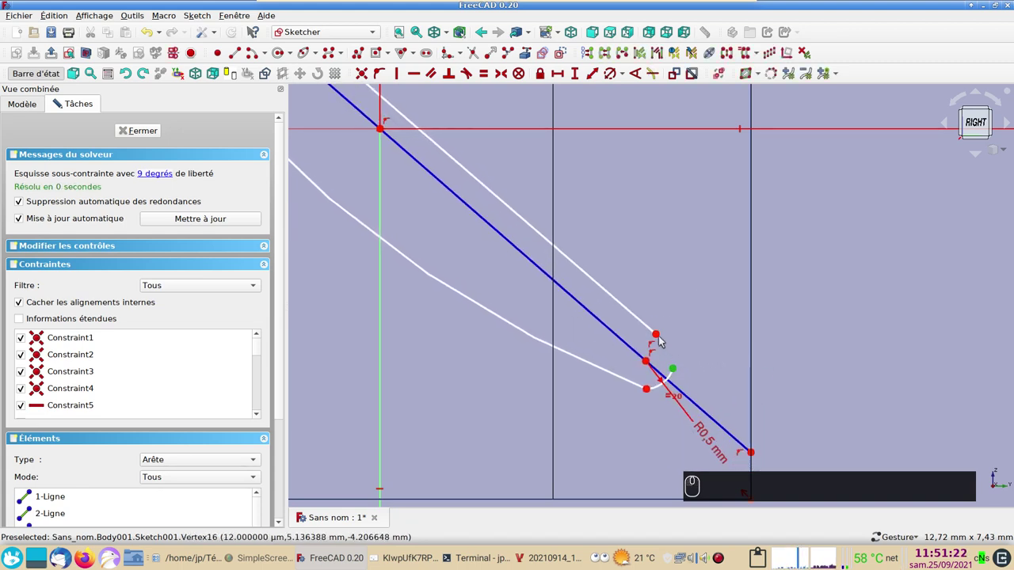
left_click_drag(661, 338, 663, 286)
key("c")
scroll("down", 3)
left_click_drag(516, 296, 419, 282)
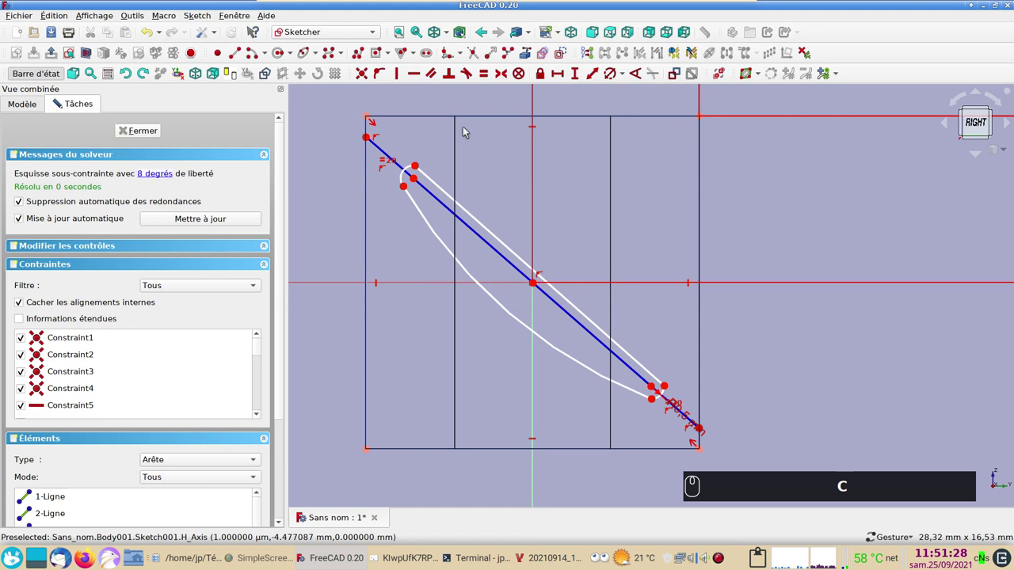
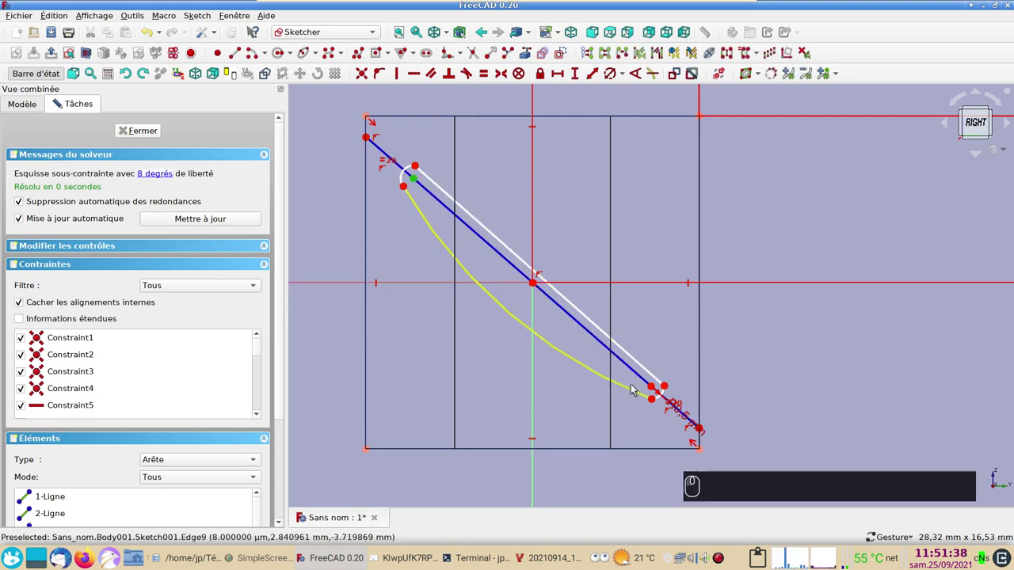
left_click(655, 389)
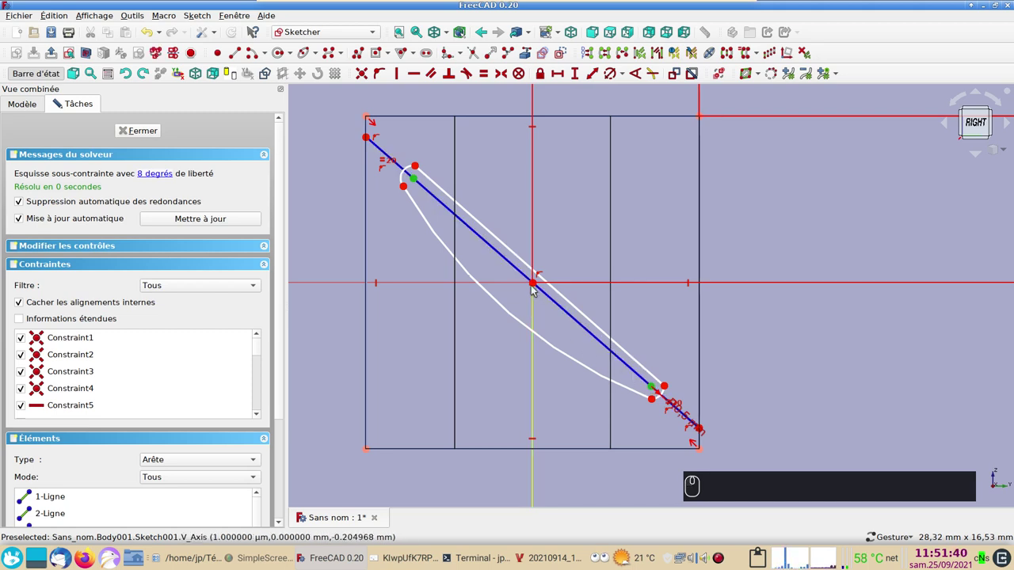
left_click(537, 286)
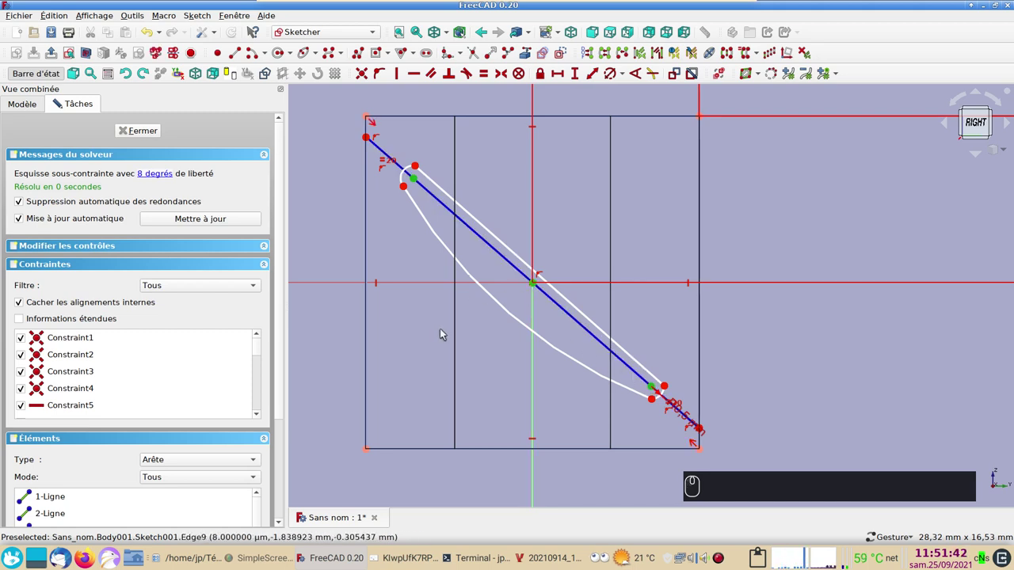
key("s")
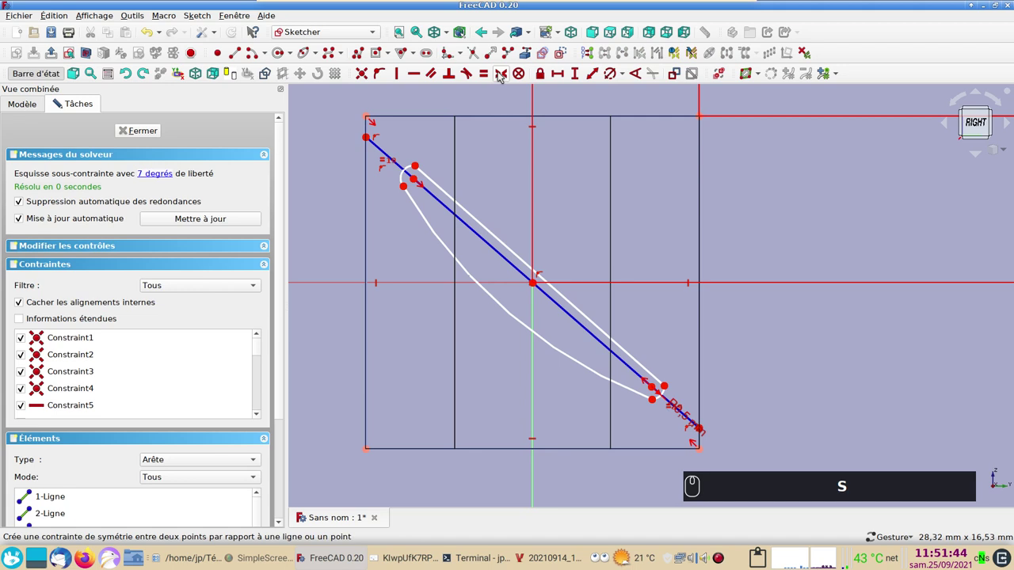
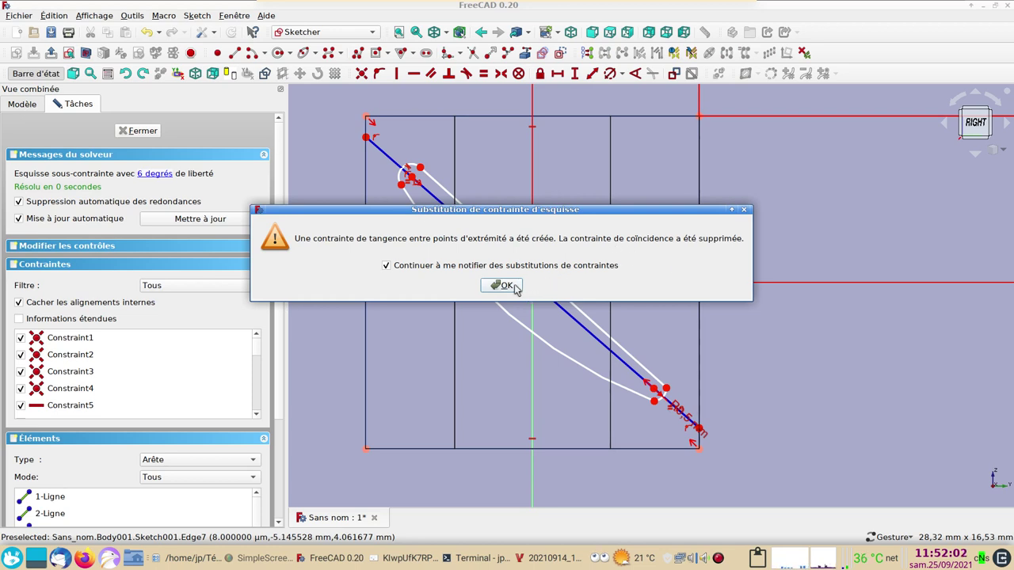
left_click(519, 287)
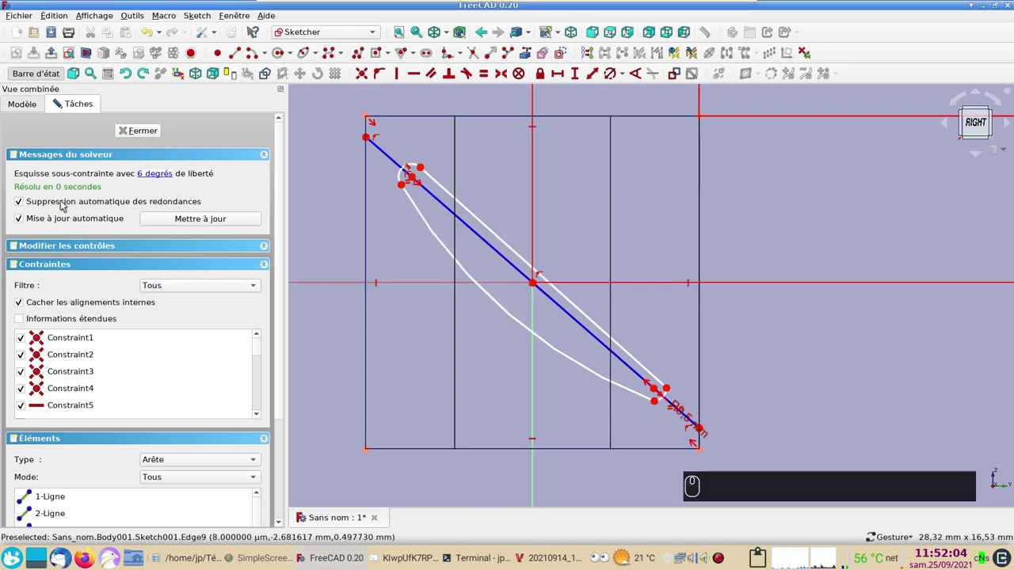
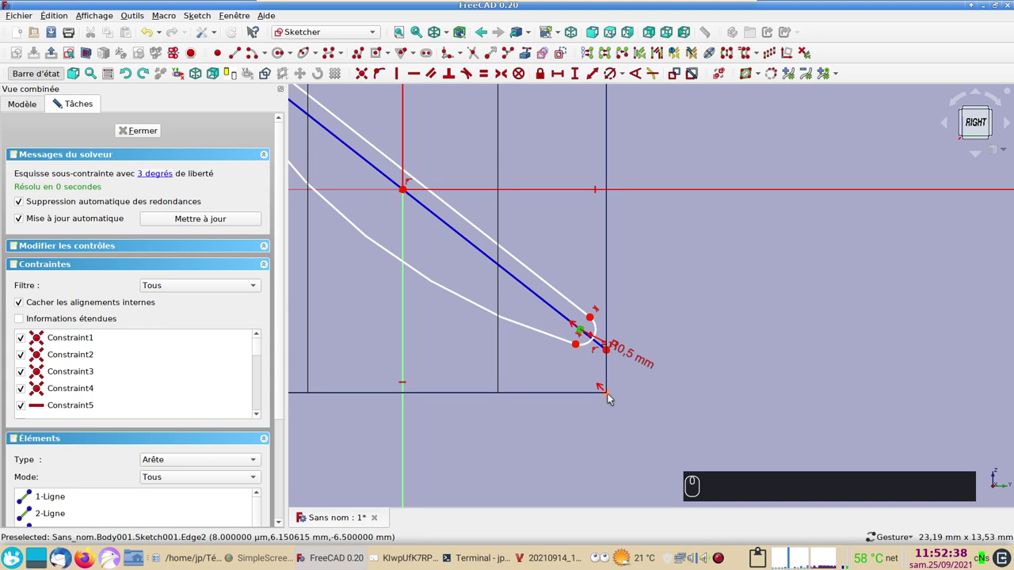
Set a 1 mm horizontal distance between the lower tip and the block's corner point.
left_click(611, 396)
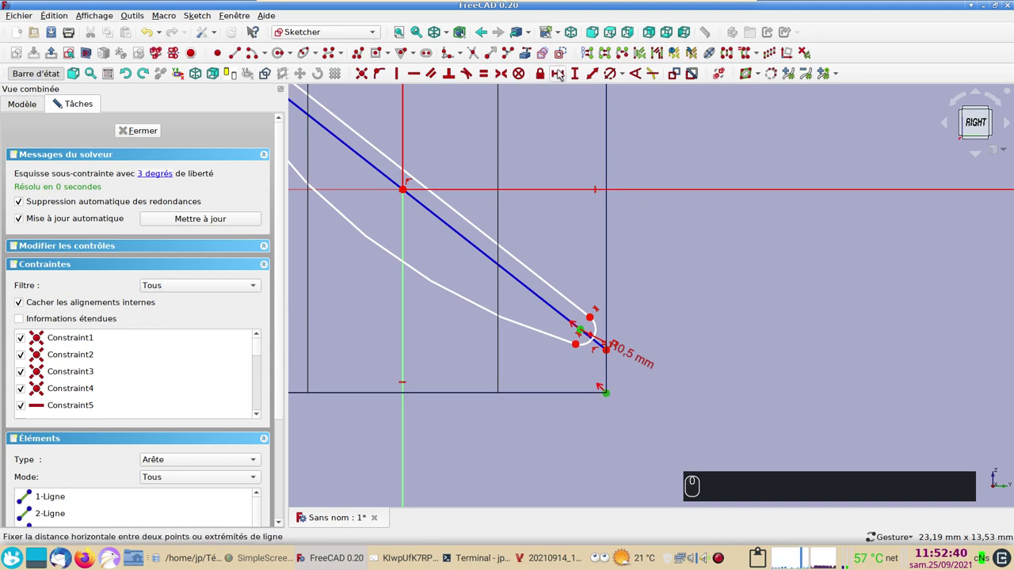
left_click_drag(566, 71, 568, 80)
type("(1)")
key("Return")
scroll("down", 3)
left_click_drag(354, 117, 749, 339)
scroll("up", 3)
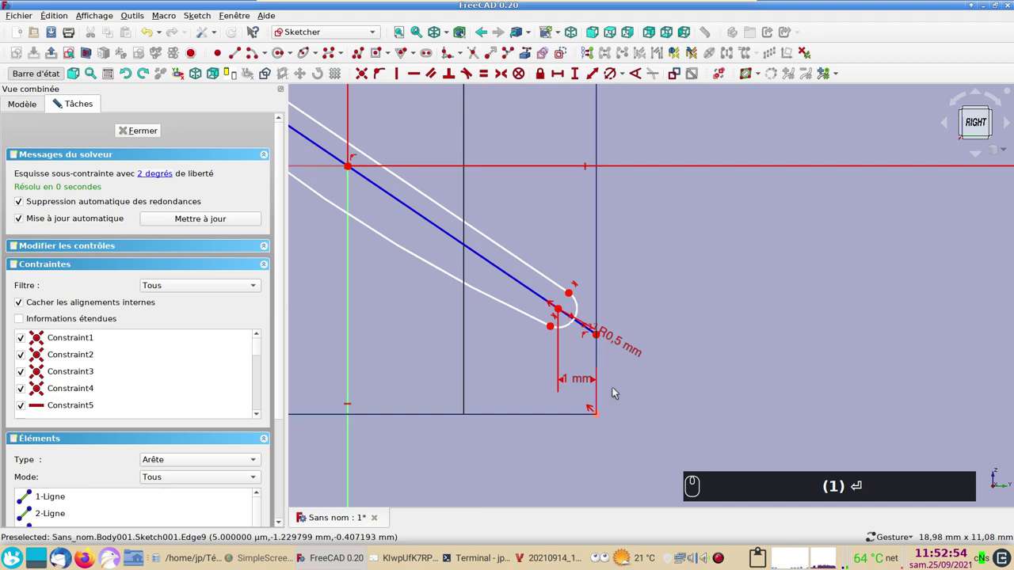
type("(1) ↩")
Align the lower curve's end point horizontally with the block corner, leaving one degree of freedom.
left_click(554, 330)
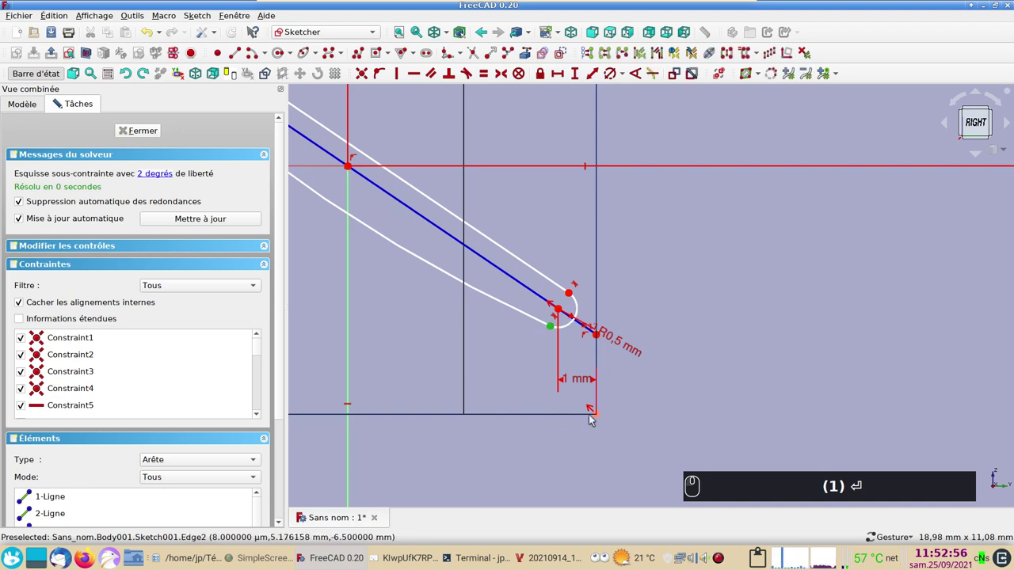
left_click_drag(600, 418, 626, 257)
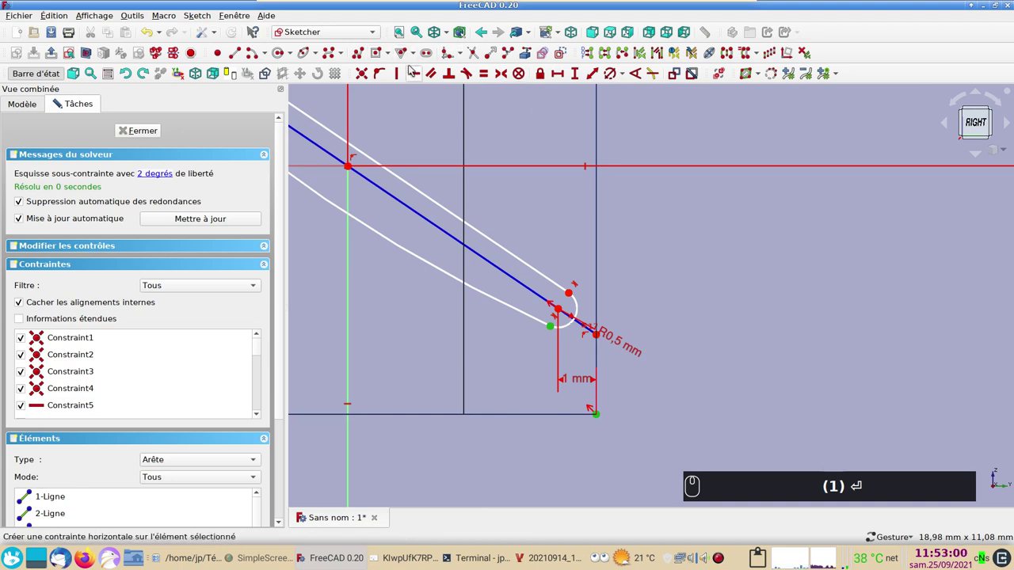
key("h")
scroll("down", 3)
left_click(627, 378)
left_click_drag(503, 281, 471, 252)
left_click_drag(469, 253, 477, 267)
scroll("down", 3)
scroll("down", 3)
scroll("up", 3)
scroll("down", 3)
scroll("up", 3)
Give the blade's long curved edge a 12 mm radius, fully constraining Sketch001.
left_click(776, 119)
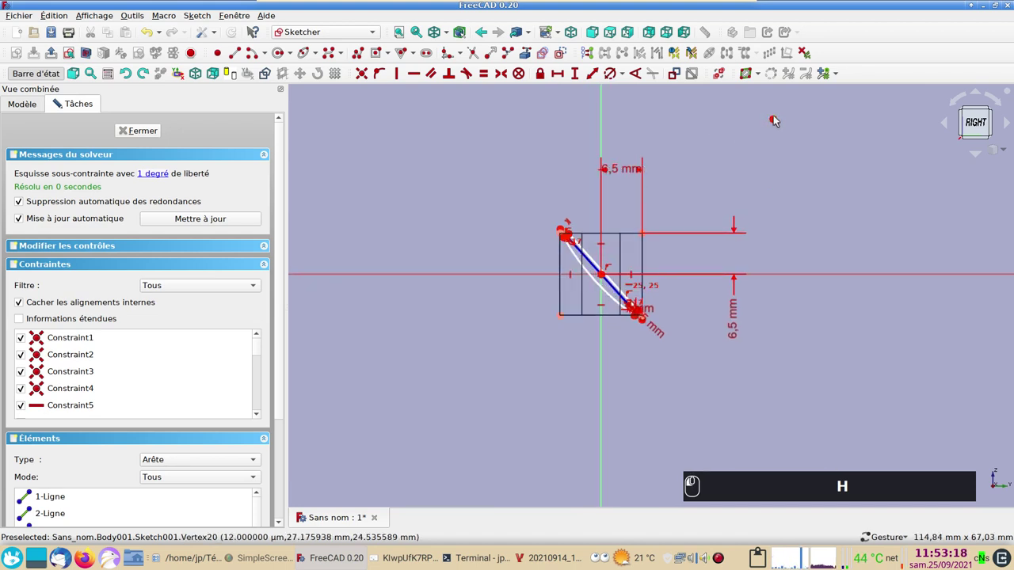
left_click_drag(776, 119, 633, 255)
scroll("up", 3)
right_click(520, 408)
left_click(518, 432)
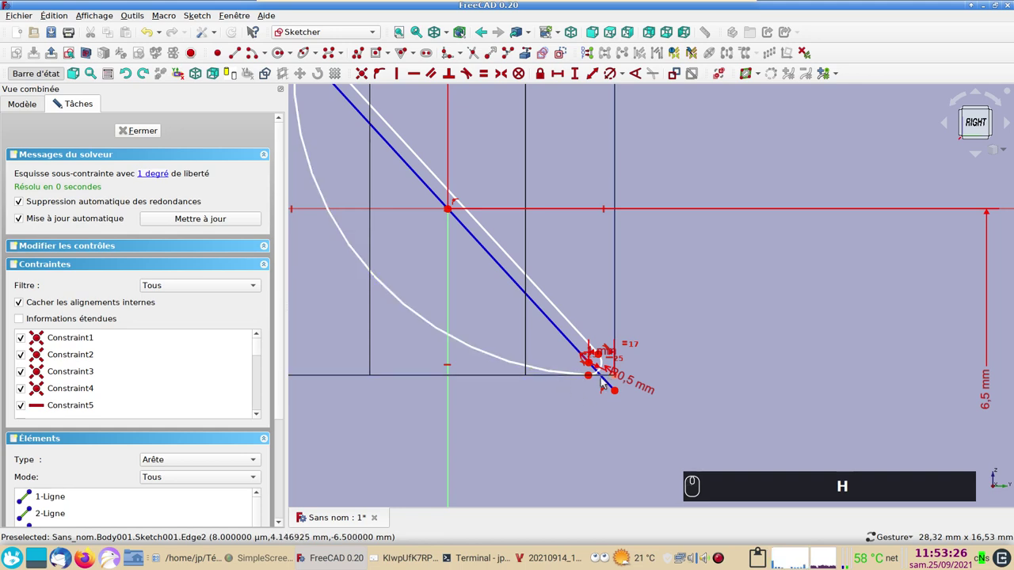
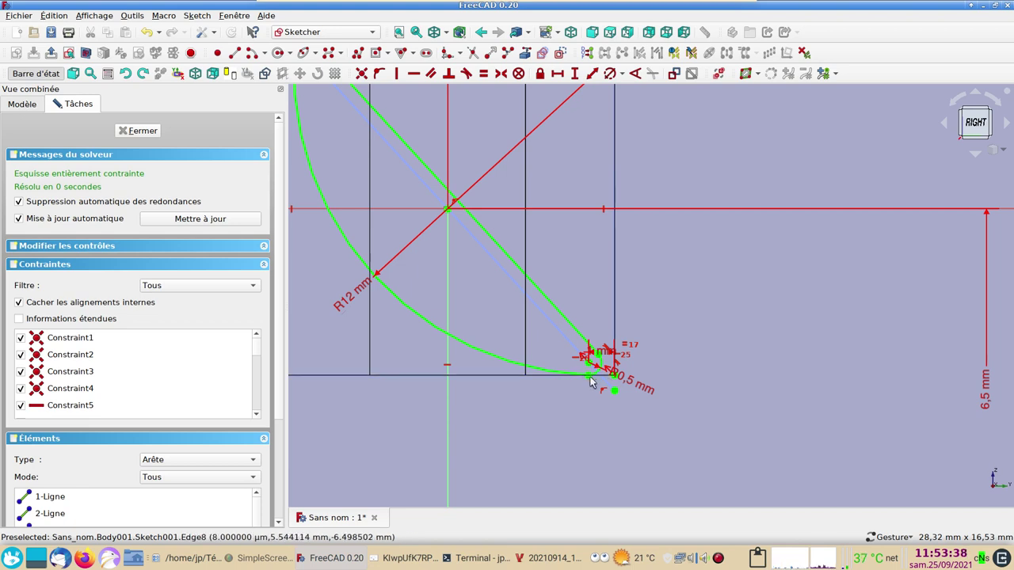
scroll("down", 3)
scroll("up", 3)
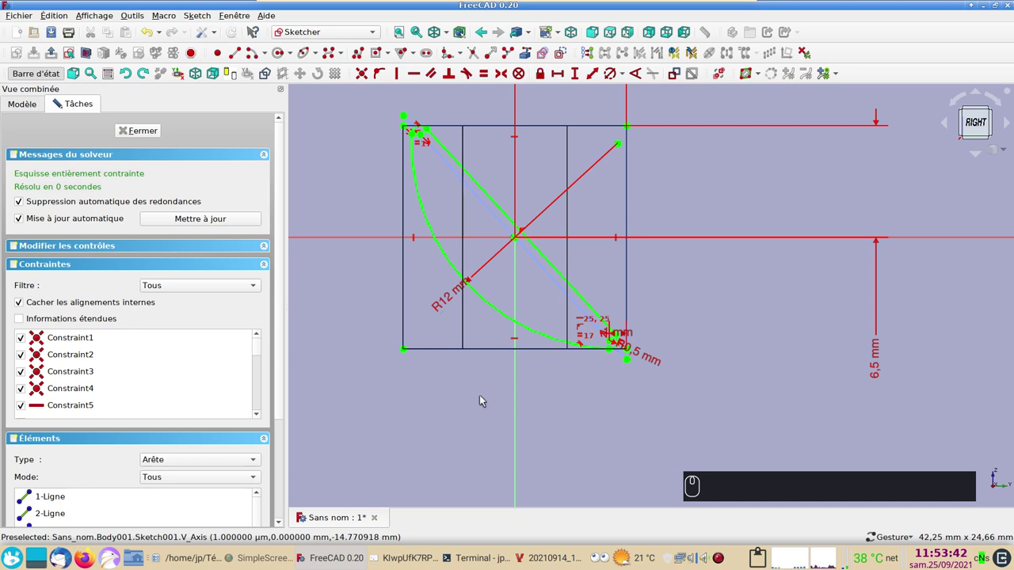
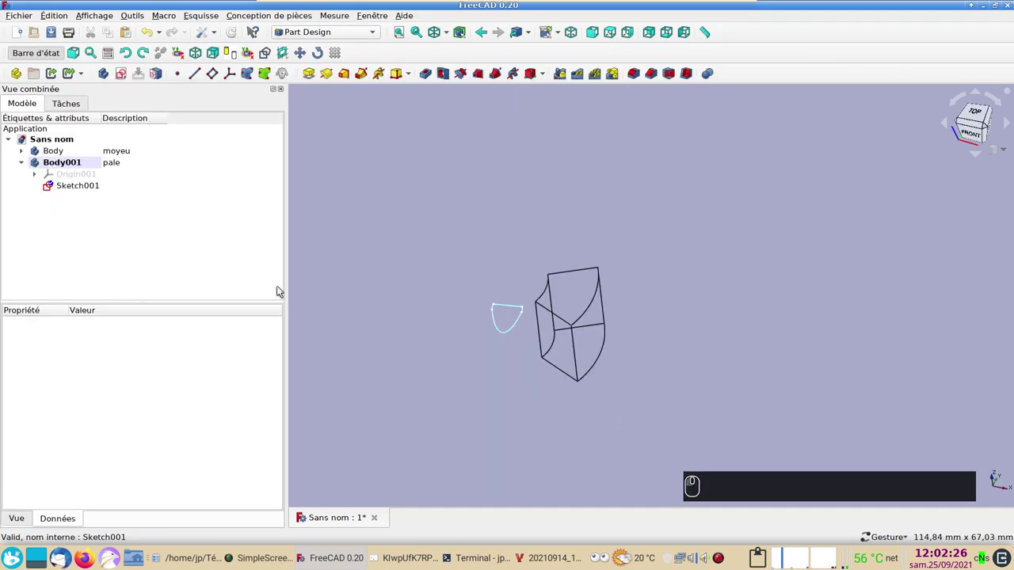
Select Sketch001 and view the model from the top.
left_click(102, 186)
left_click_drag(598, 395, 562, 429)
key("2")
left_click_drag(978, 120, 397, 364)
Set Sketch001's placement Z translation to 13.5 mm so the profile sits in the hub block.
right_click(428, 386)
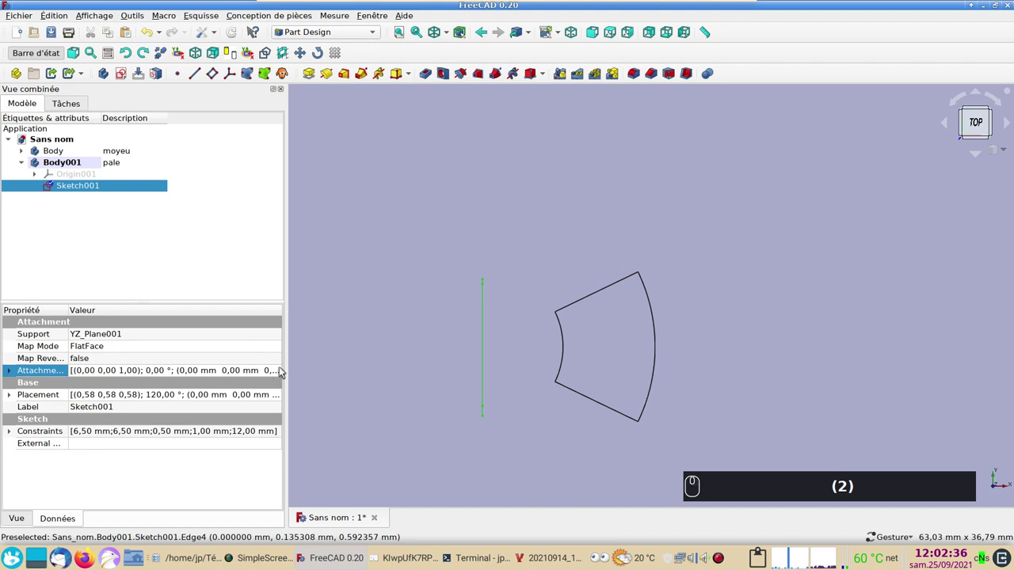
left_click(282, 375)
left_click(282, 375)
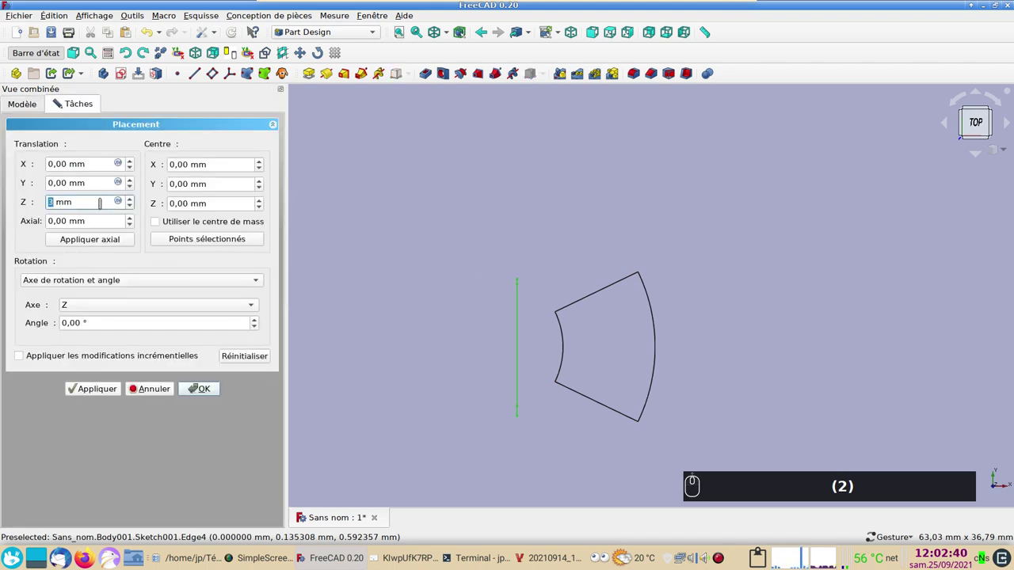
scroll("up", 3)
scroll("up", 3)
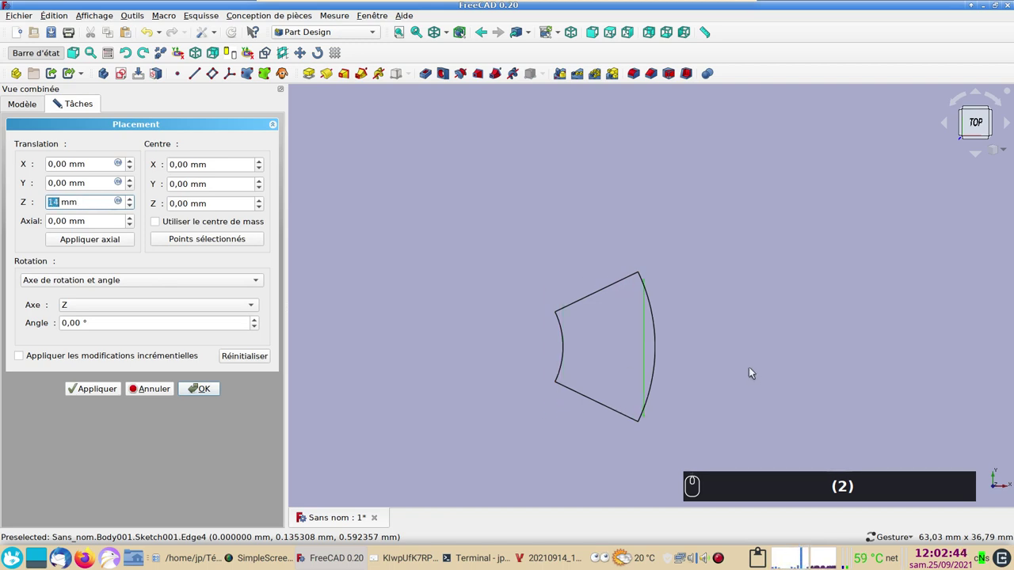
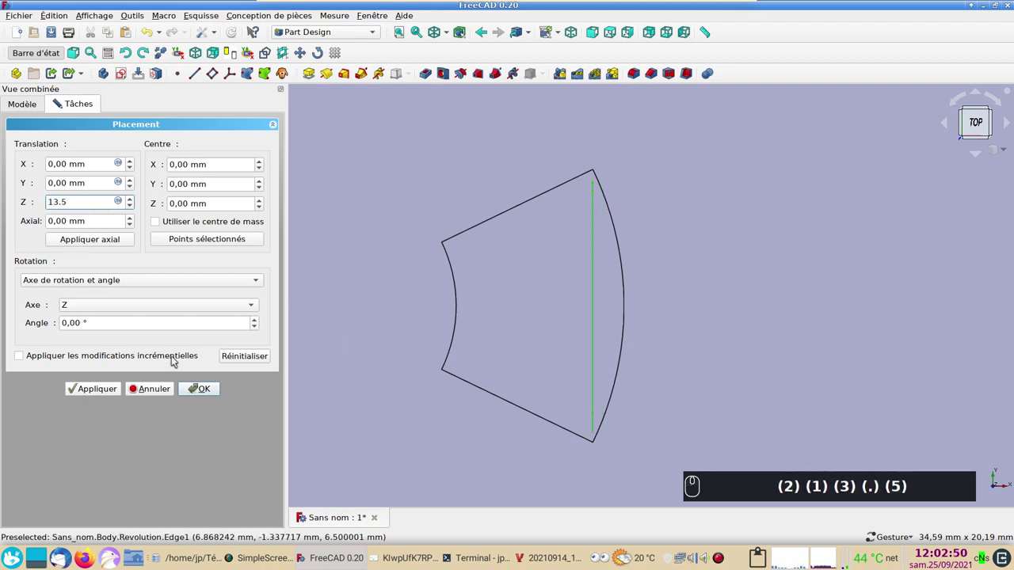
type("(2) (1) (3) (.) (5)")
left_click(199, 385)
left_click(293, 385)
scroll("down", 3)
left_click_drag(657, 445, 446, 370)
scroll("down", 3)
Check the blade alignment and copy Sketch001 with Ctrl+C.
left_click_drag(804, 314, 633, 307)
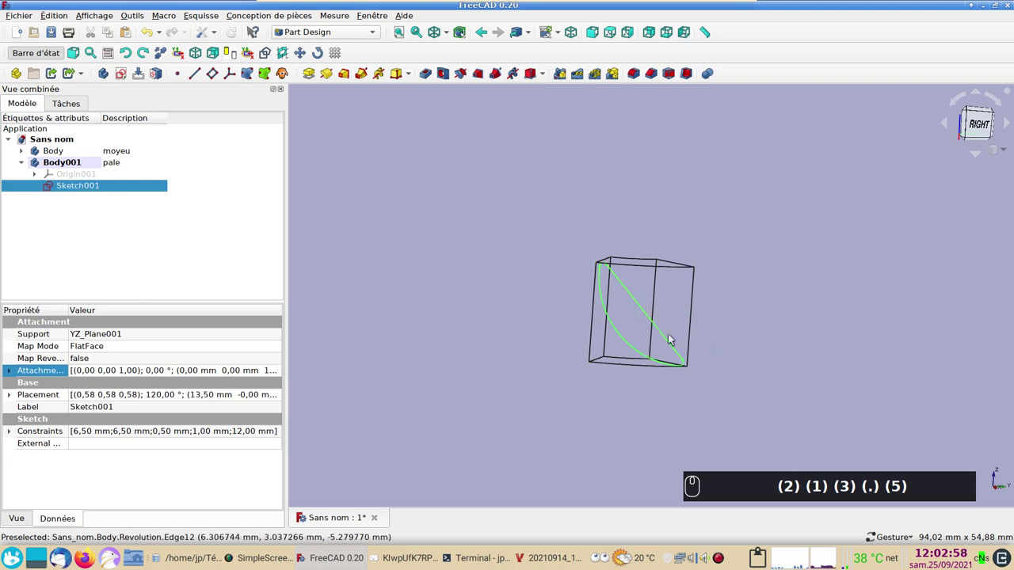
left_click_drag(466, 351, 549, 361)
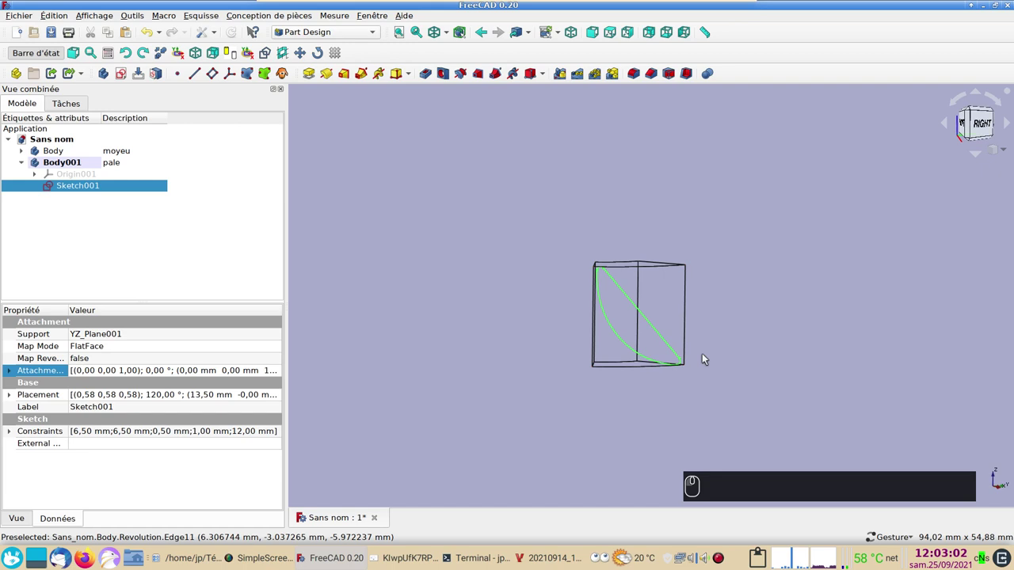
left_click(387, 325)
left_click(509, 240)
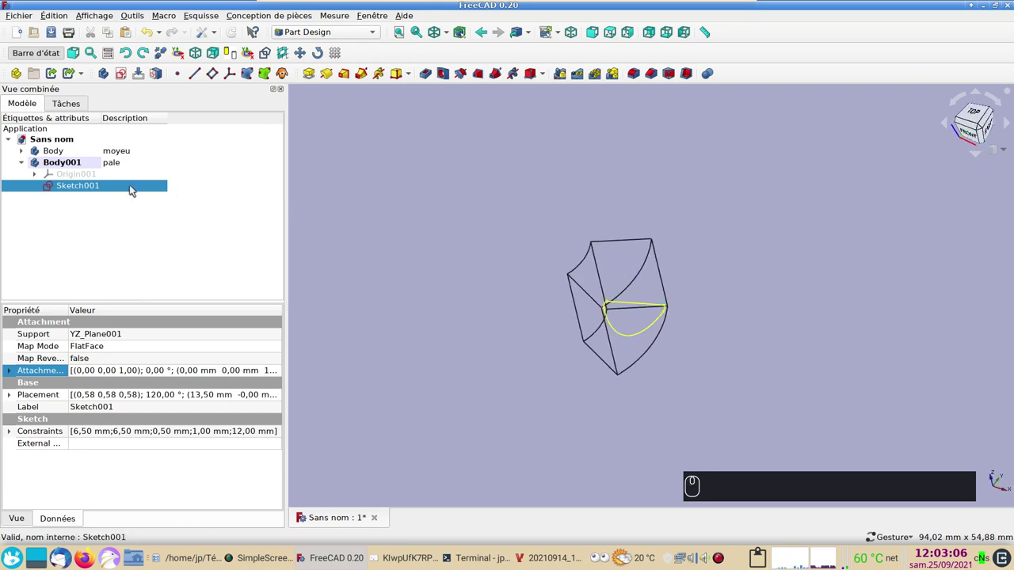
left_click(133, 189)
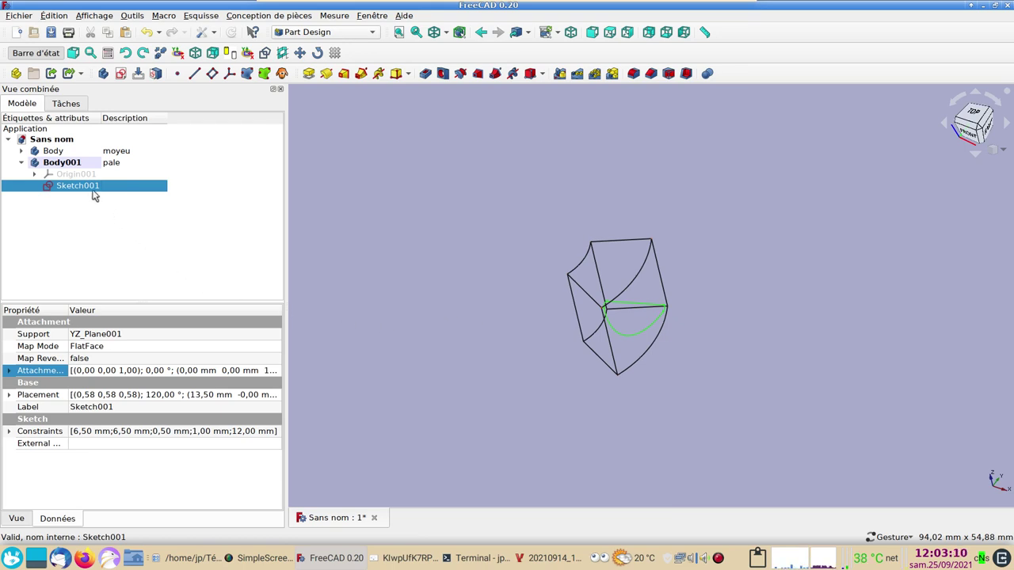
left_click(98, 187)
key("ctrl+c")
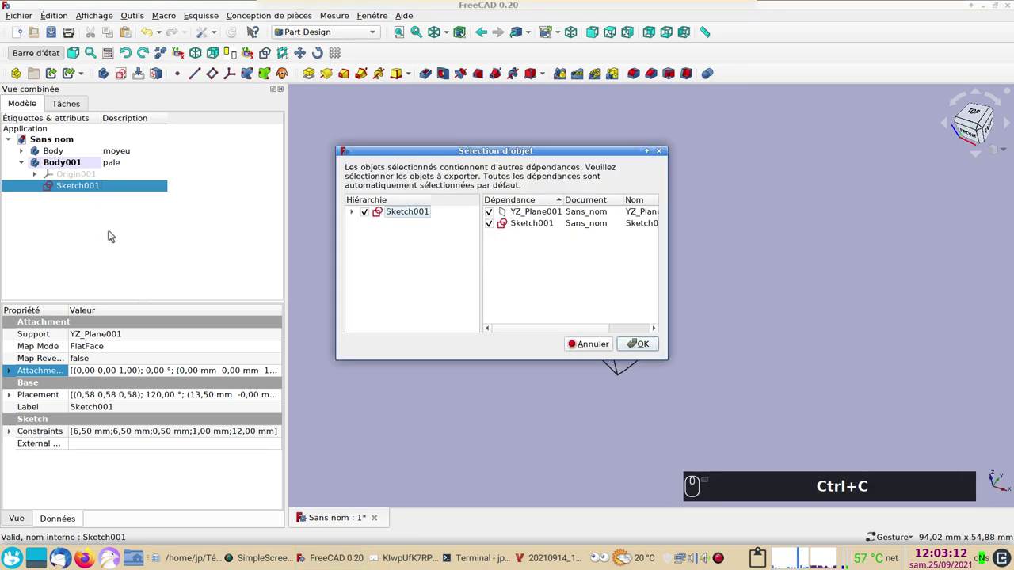
Paste the copy without the YZ_Plane001 dependency and move Sketch002 into Body001.
left_click_drag(490, 214, 658, 349)
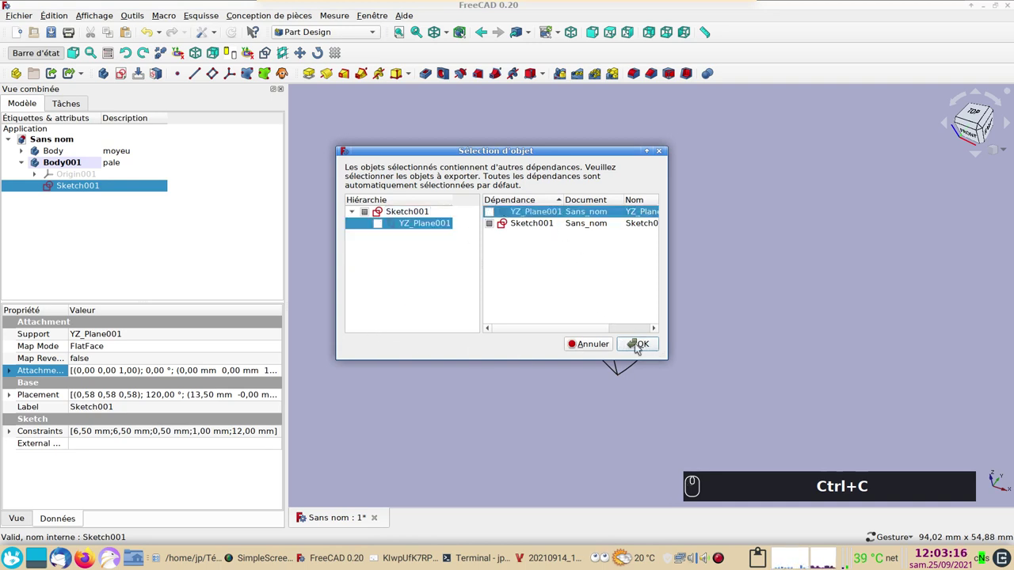
left_click_drag(647, 349, 183, 264)
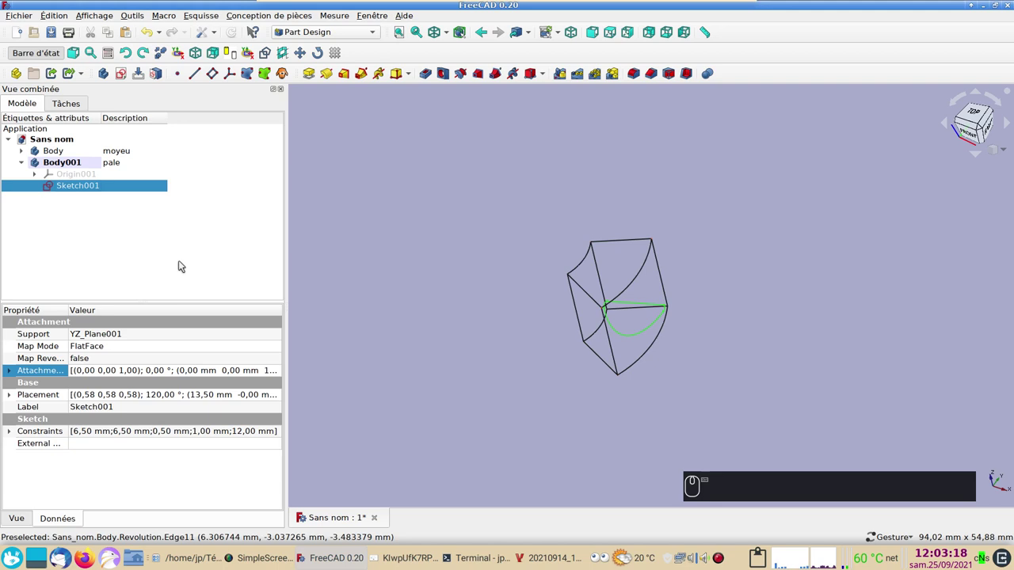
key("ctrl+v")
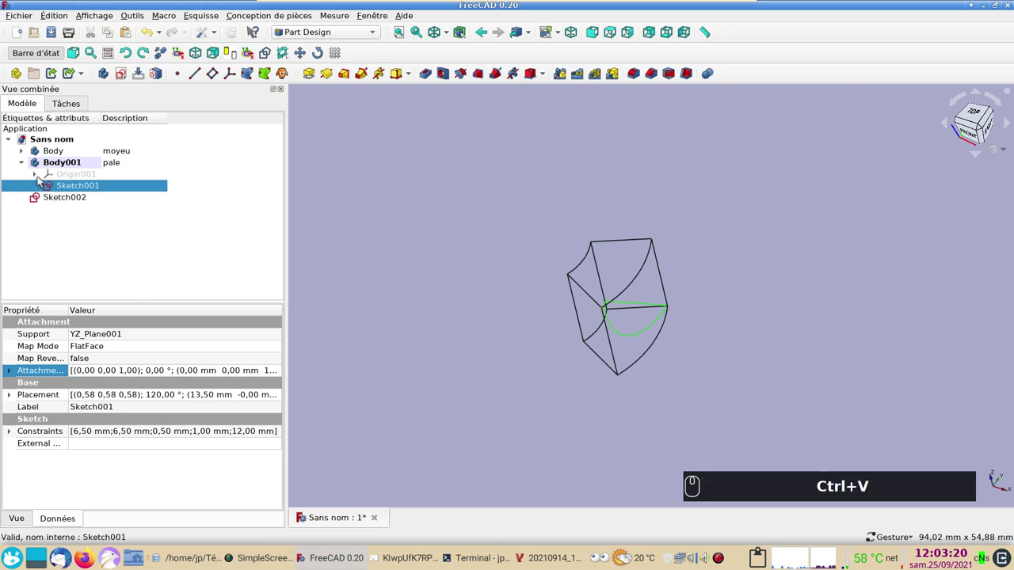
left_click_drag(43, 200, 51, 166)
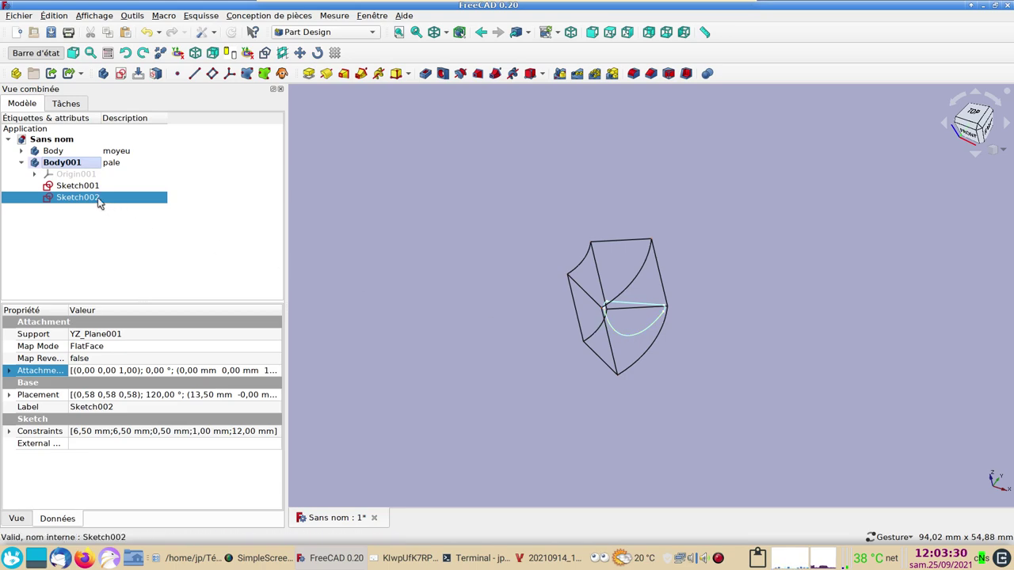
Edit Sketch002 and apply a radius constraint to the blade's inner curved edge.
double_click(104, 200)
scroll("up", 3)
right_click(439, 339)
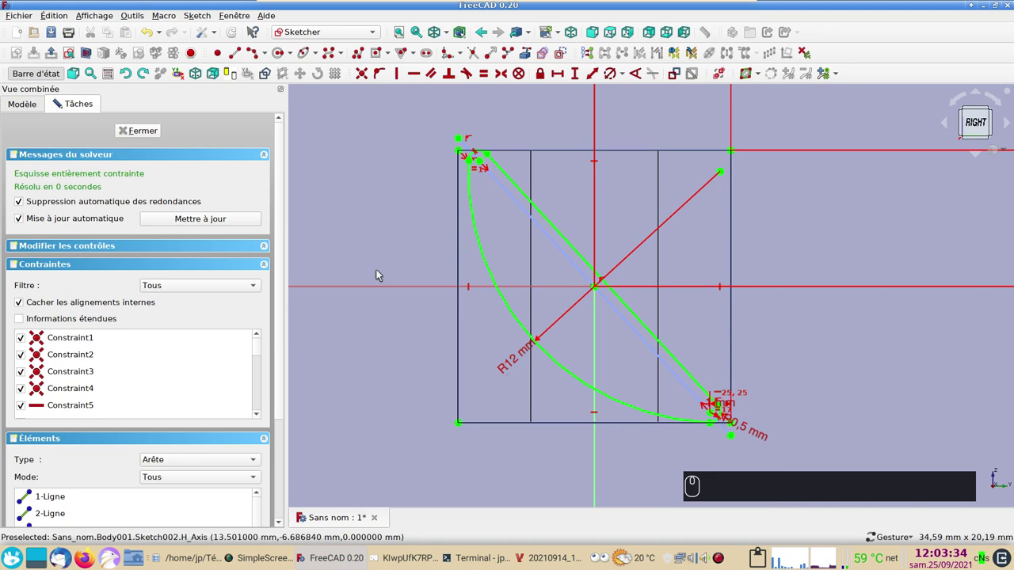
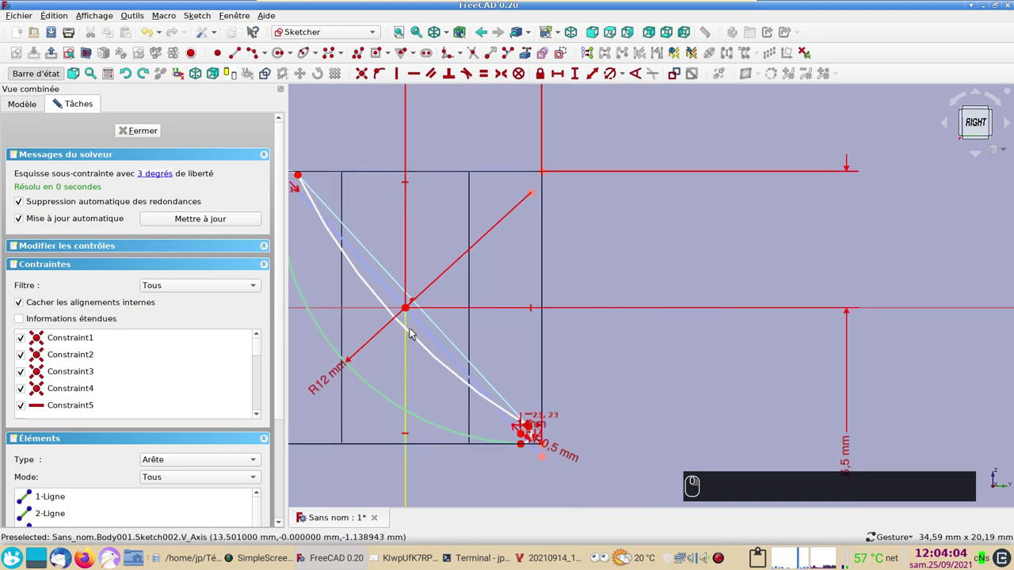
left_click_drag(414, 336, 429, 345)
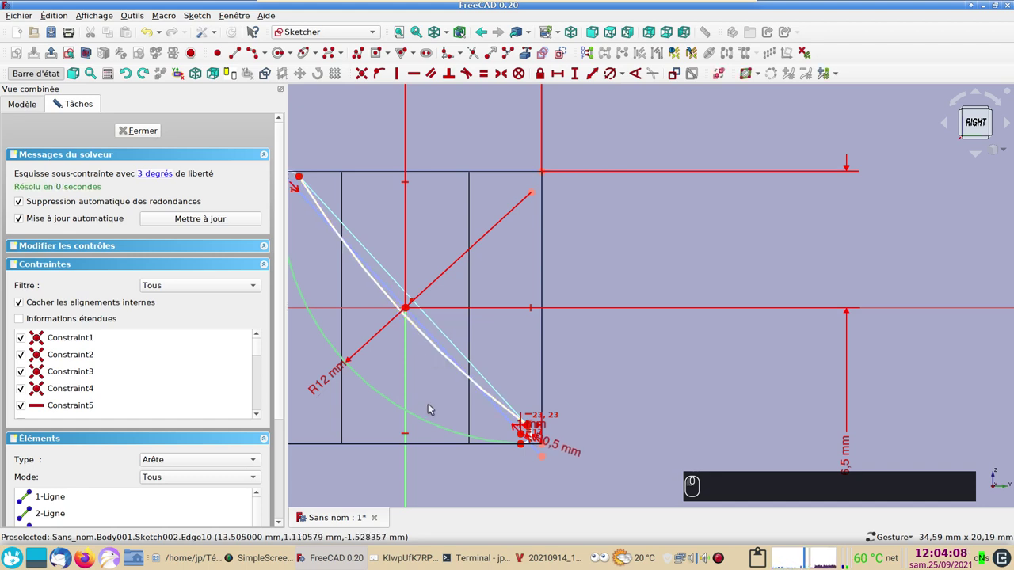
scroll("up", 3)
right_click(505, 363)
right_click(674, 370)
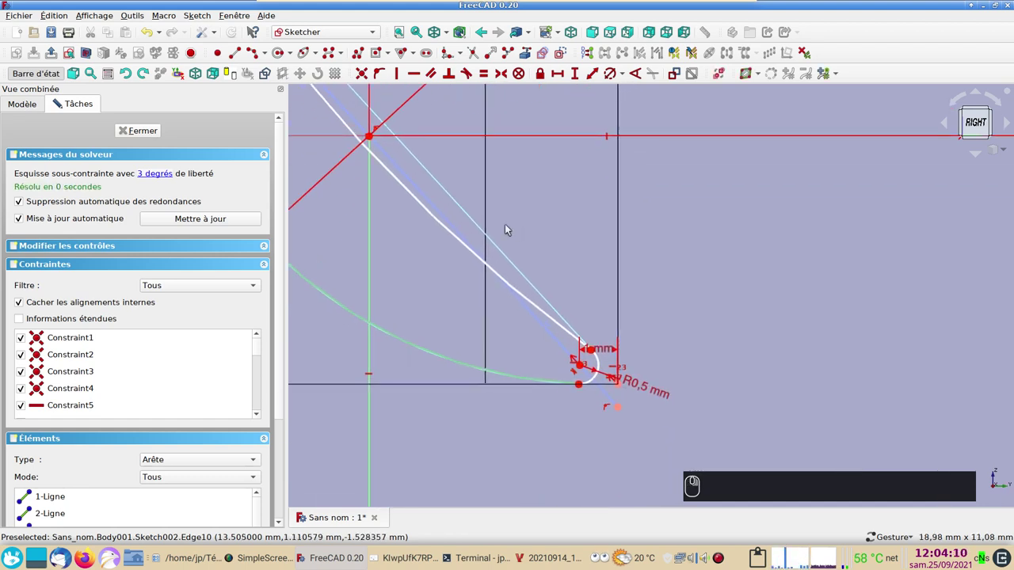
left_click(431, 209)
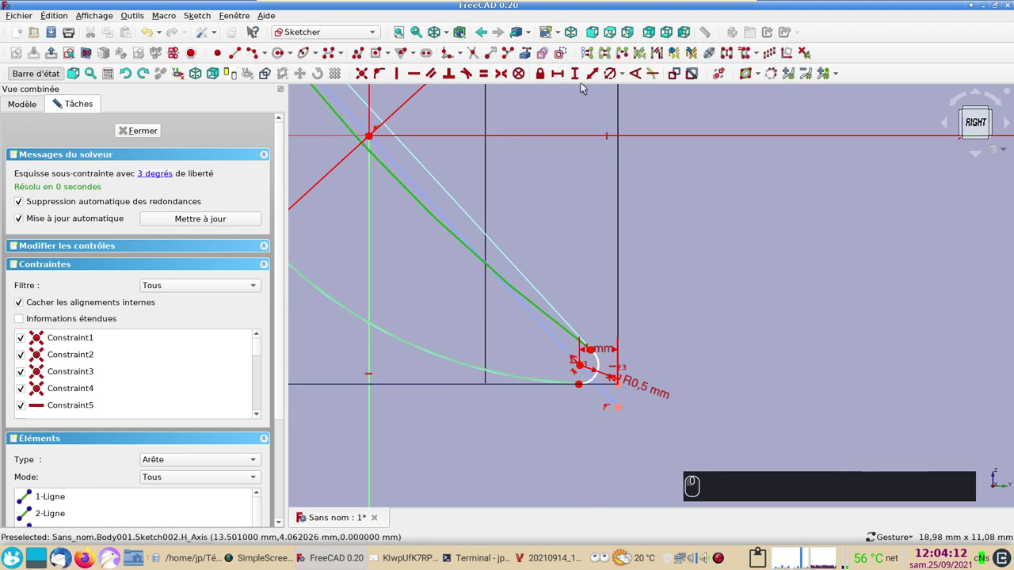
left_click(616, 75)
left_click(666, 112)
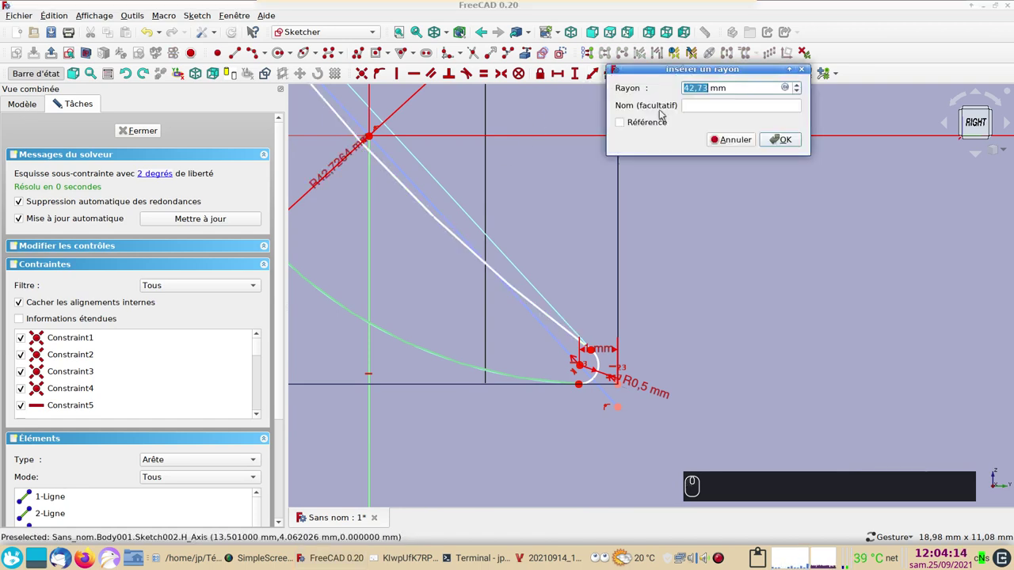
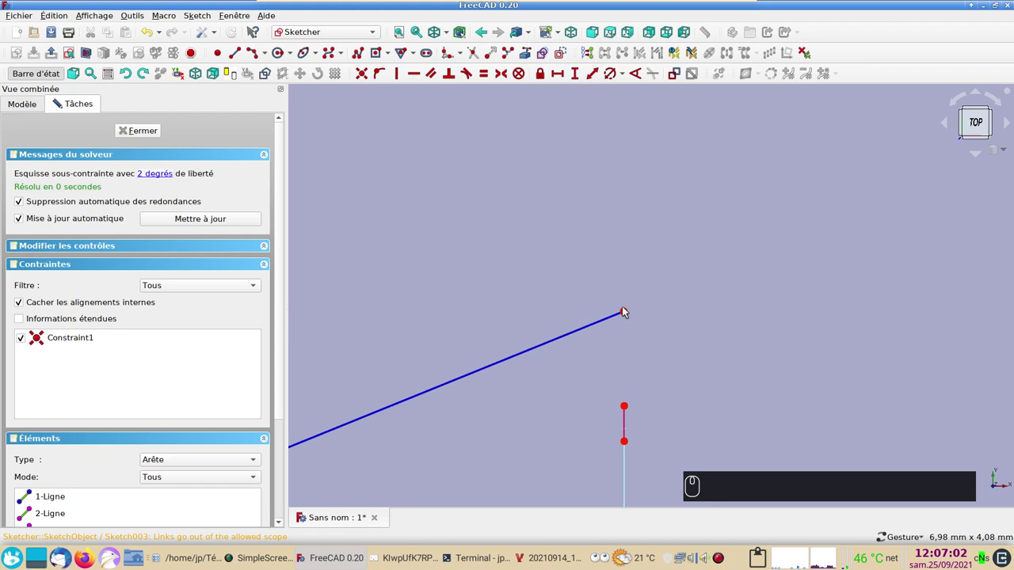
Align the slanted line's endpoints vertically.
left_click(630, 310)
left_click_drag(630, 369, 538, 404)
key("v")
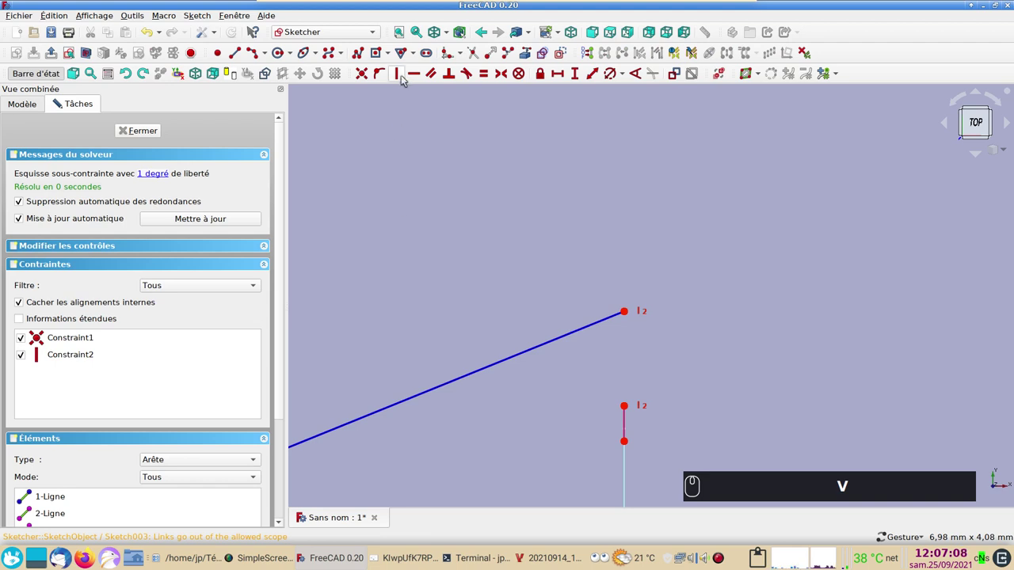
scroll("down", 3)
scroll("up", 3)
scroll("down", 3)
scroll("up", 3)
Make the slanted line parallel to the blade sector's upper edge with a 14.43 mm reference height.
right_click(436, 281)
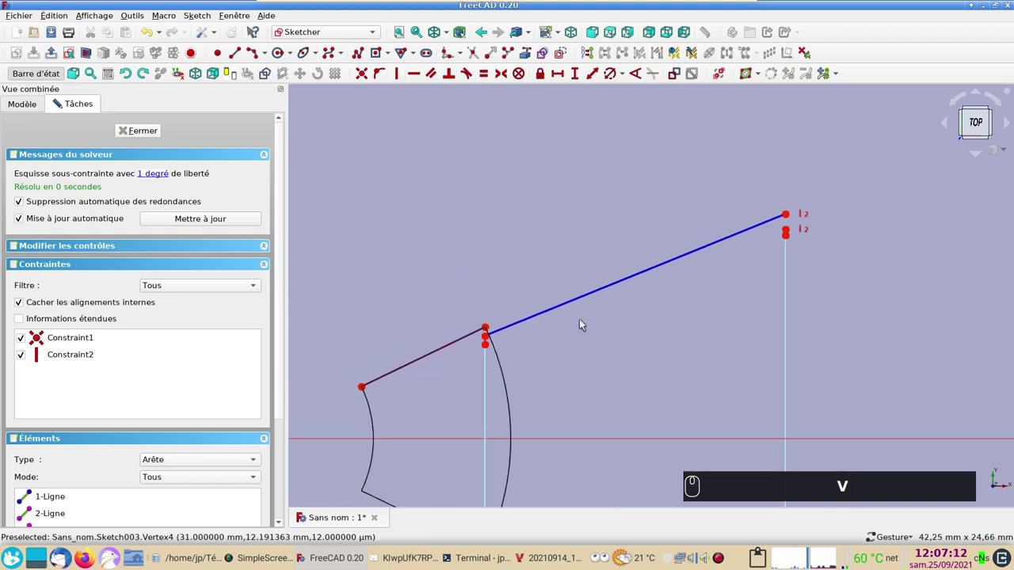
left_click(588, 298)
left_click(431, 357)
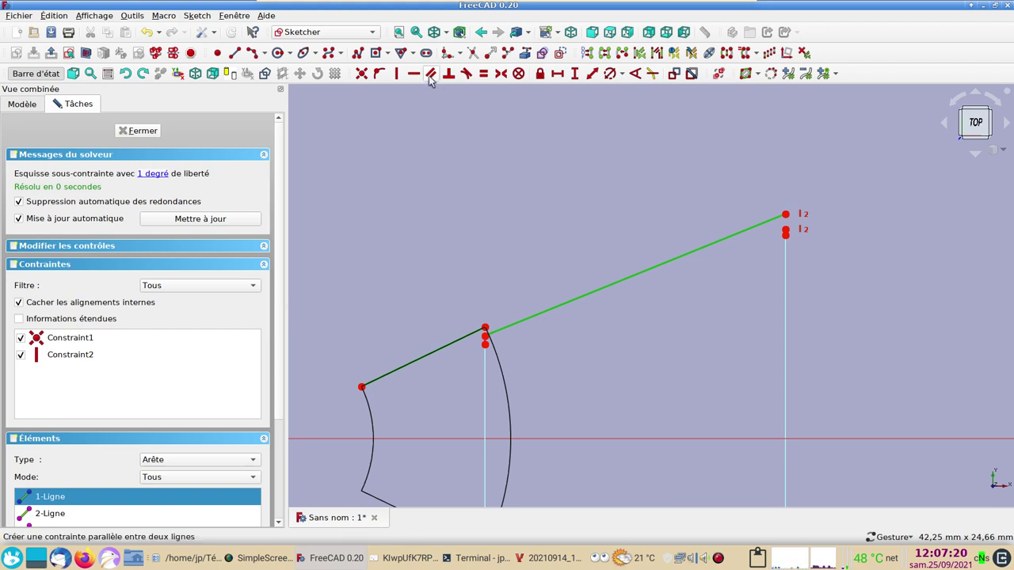
left_click(433, 79)
left_click_drag(648, 313, 674, 182)
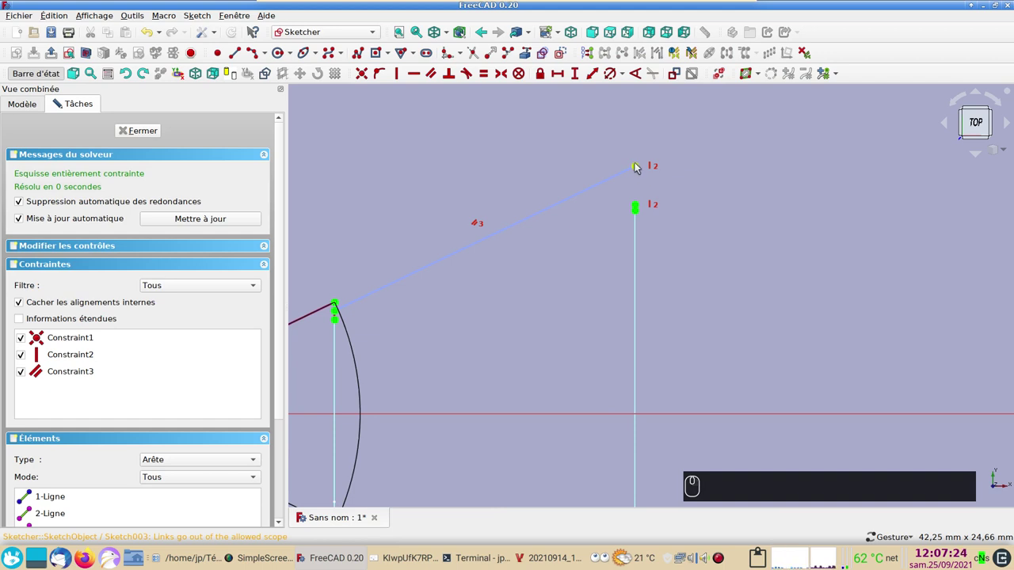
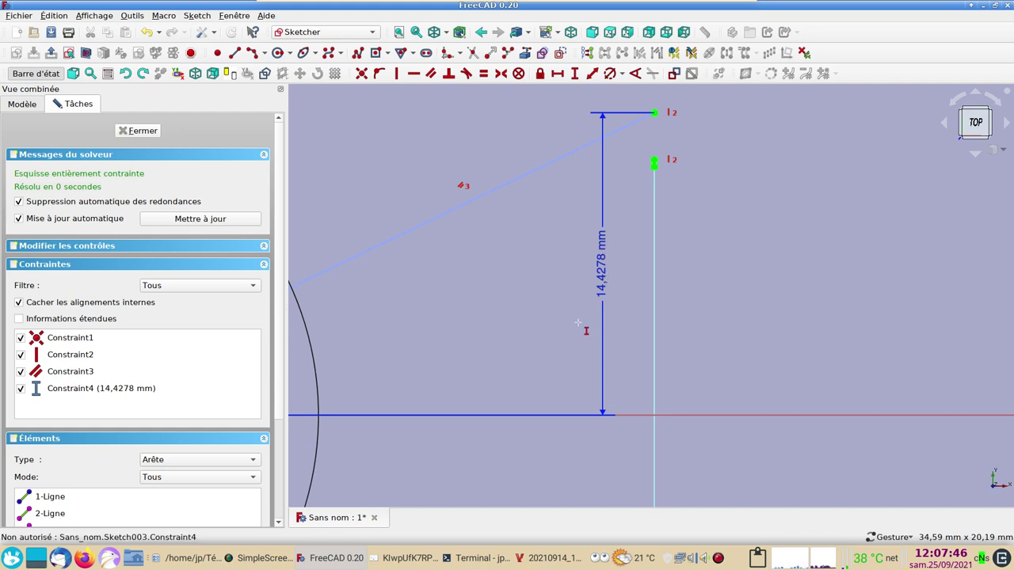
scroll("down", 3)
scroll("down", 3)
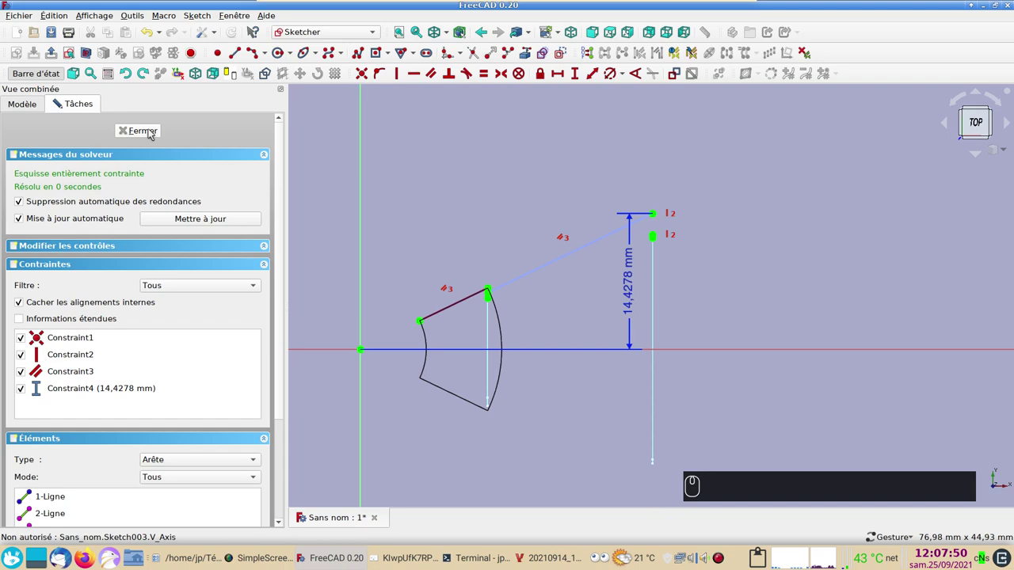
Close the trimming sketch and reopen Sketch002, zooming to the blade tip.
left_click(153, 131)
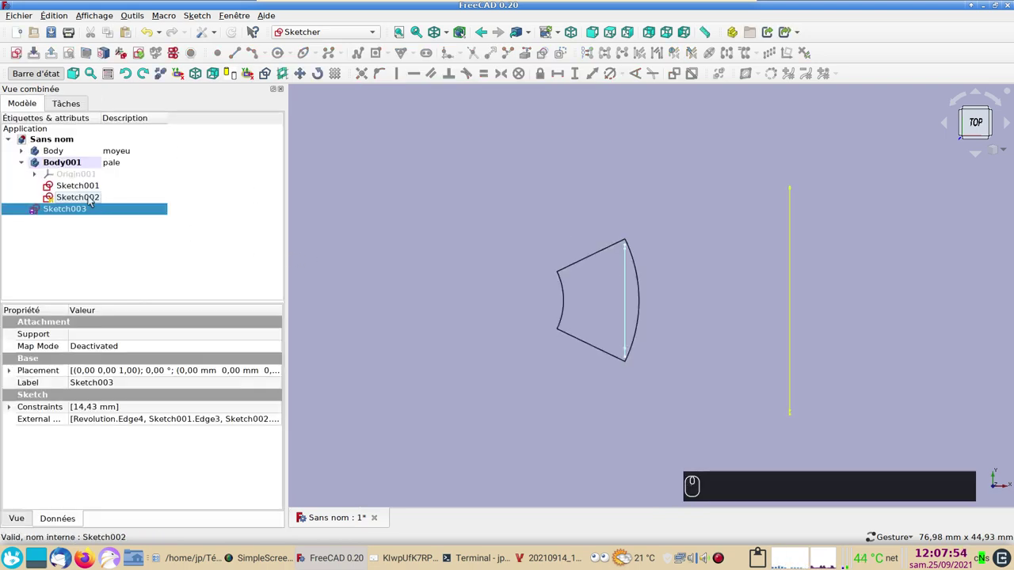
left_click(91, 199)
scroll("up", 3)
right_click(468, 309)
scroll("up", 3)
right_click(606, 365)
scroll("up", 3)
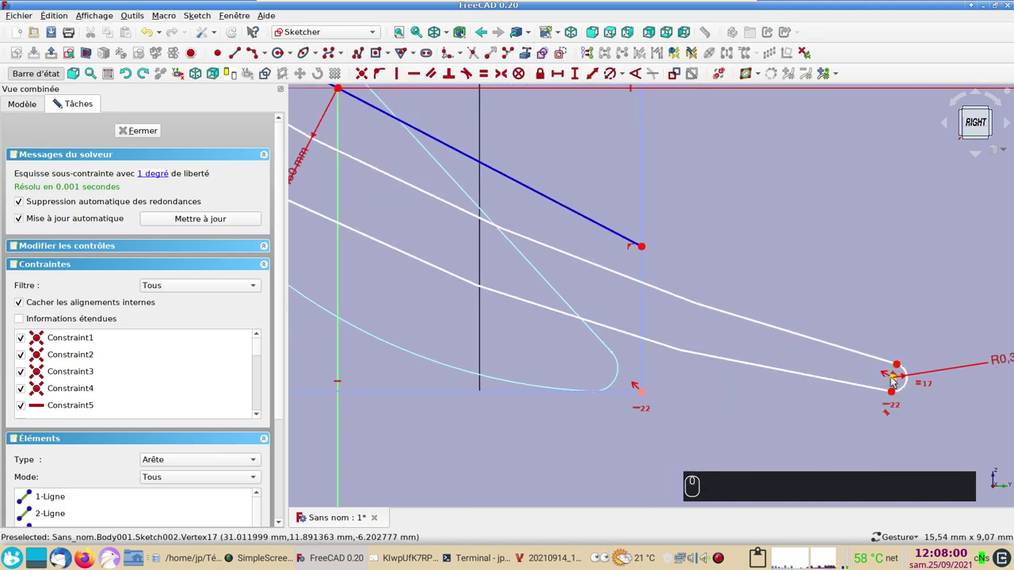
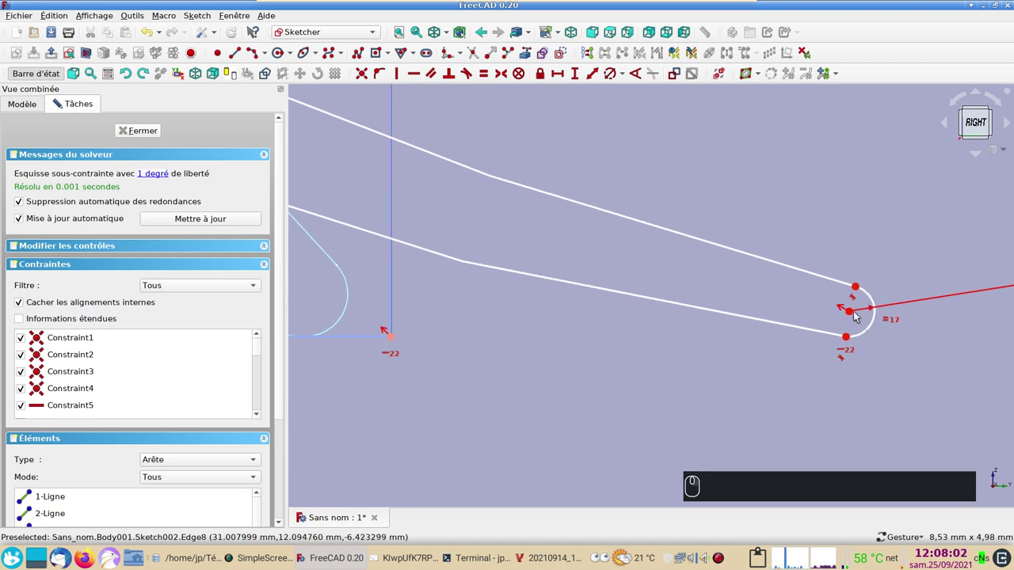
Set the tip arc centre's horizontal distance from the axis to 14.47-.3 = 14.17 mm.
left_click(853, 314)
scroll("down", 3)
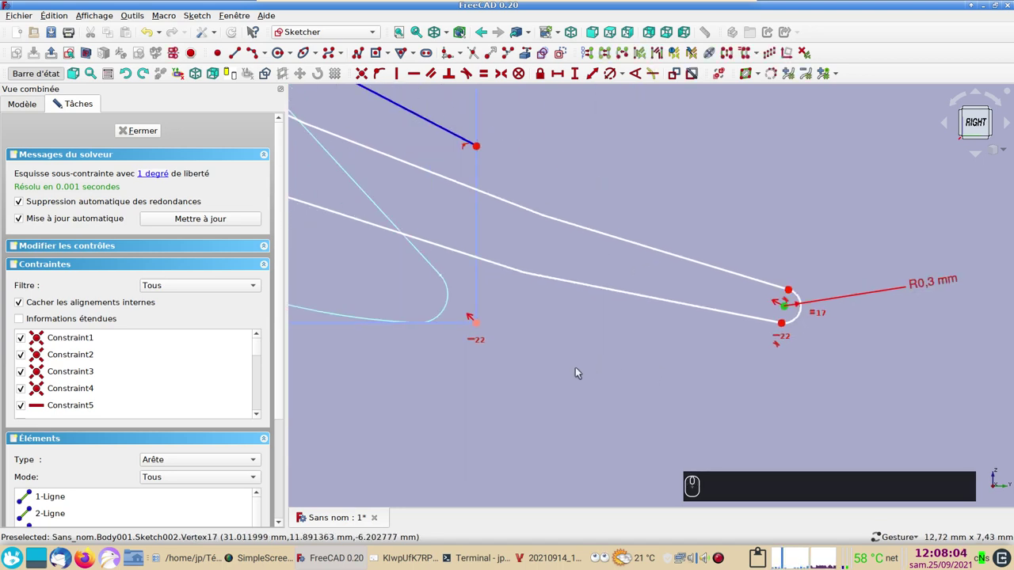
right_click(548, 390)
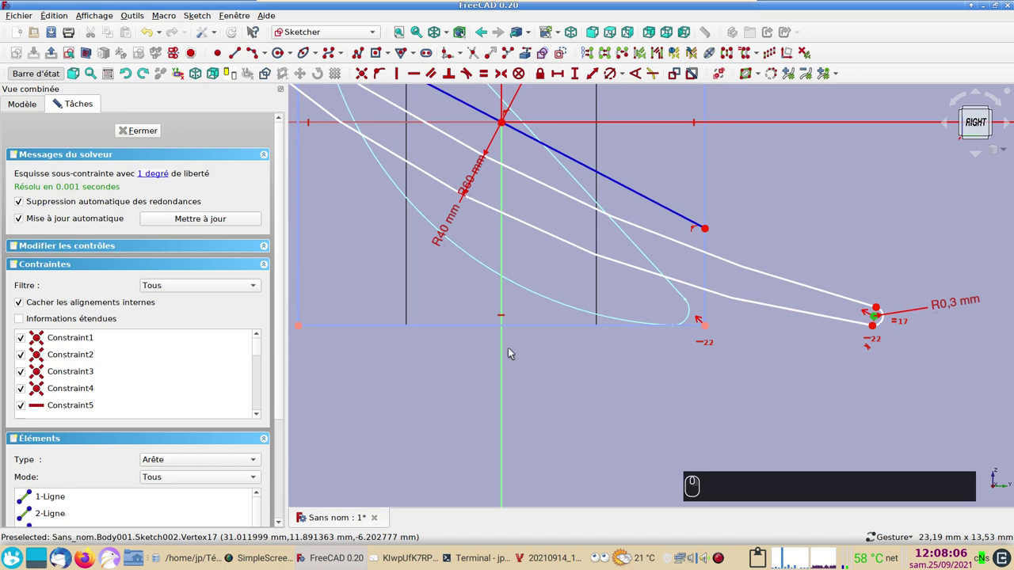
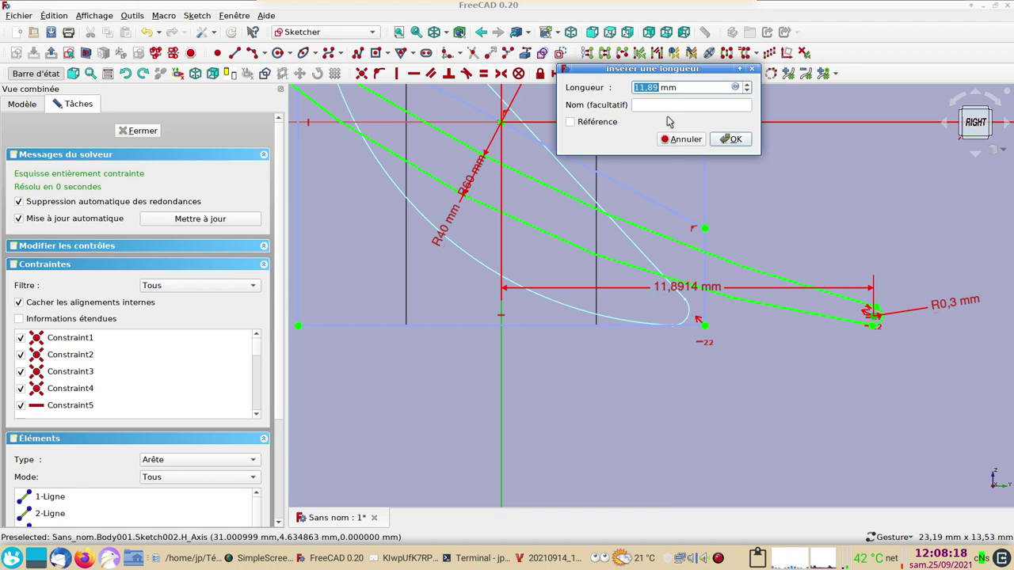
key("1")
key("4")
key(".")
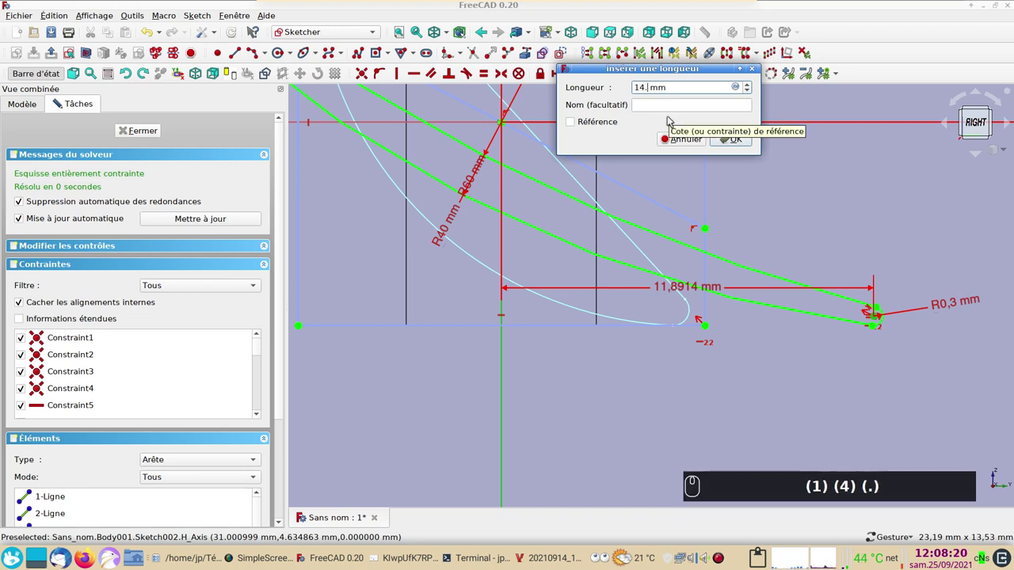
key("4")
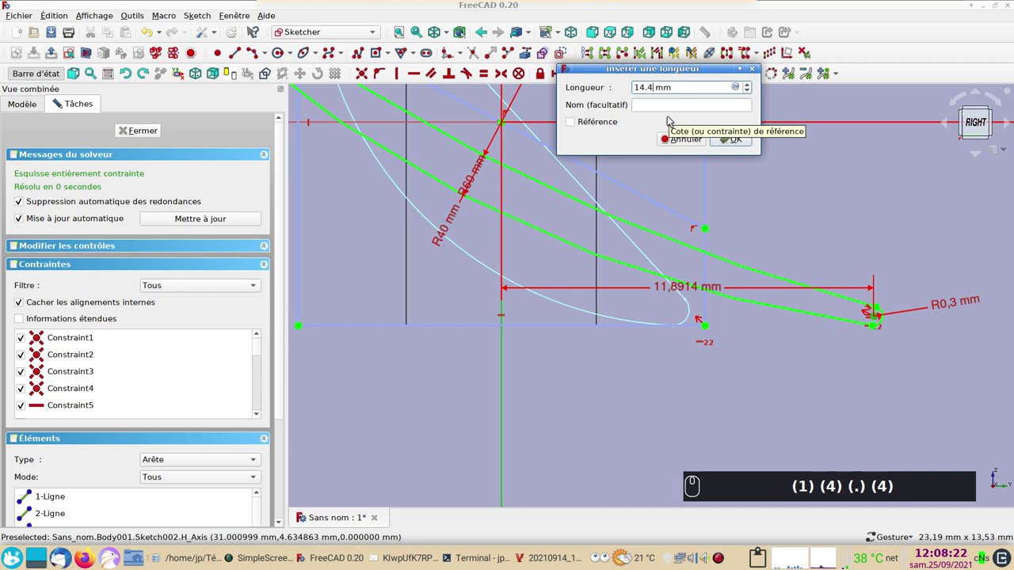
key("7")
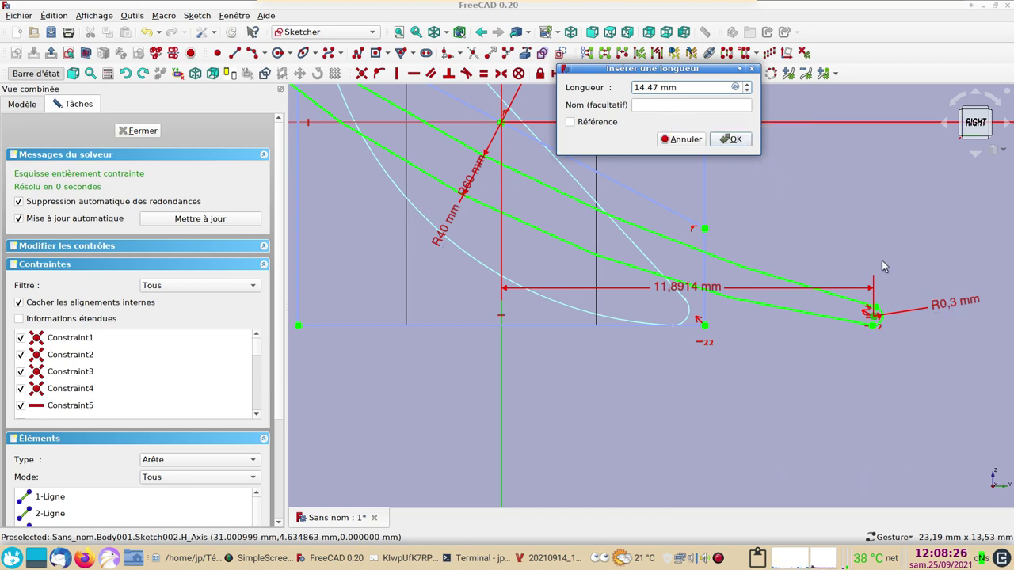
key("-")
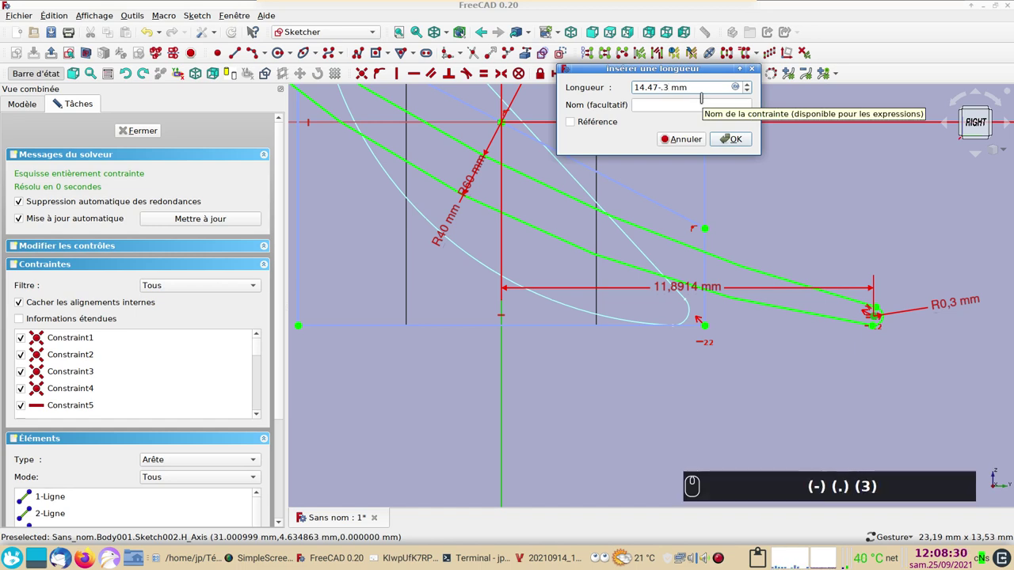
key("Return")
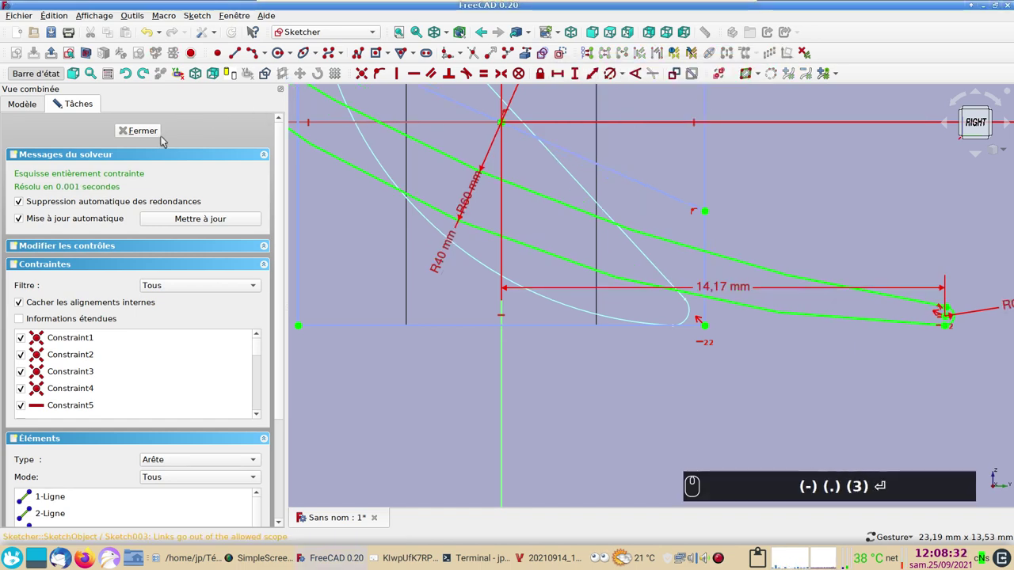
Move the 14.17 mm dimension below the blade and close Sketch002.
left_click(146, 131)
left_click_drag(72, 213, 735, 254)
left_click(151, 133)
left_click_drag(98, 196, 729, 330)
scroll("up", 3)
left_click_drag(742, 411, 828, 313)
scroll("down", 3)
scroll("up", 3)
scroll("up", 3)
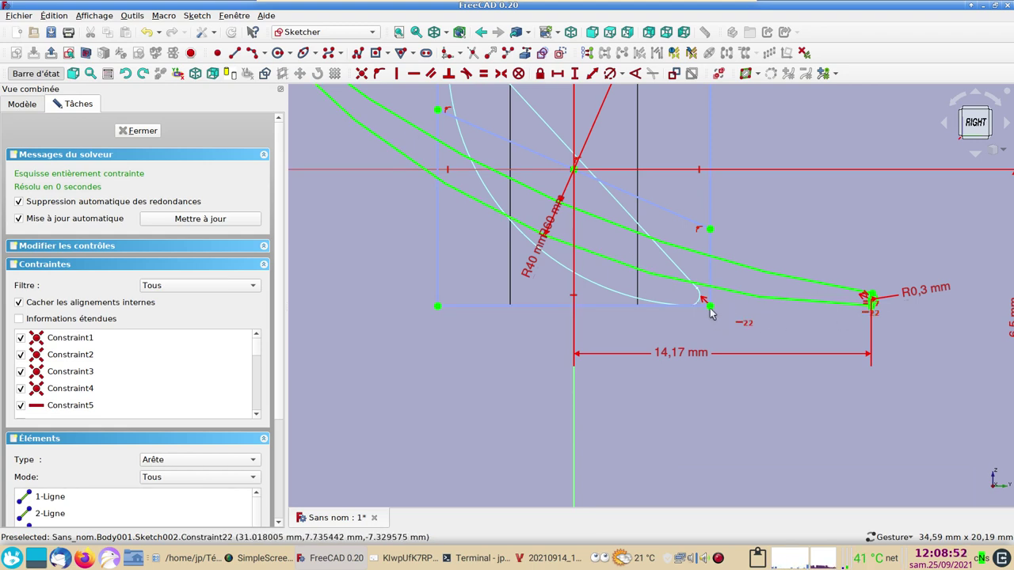
scroll("down", 3)
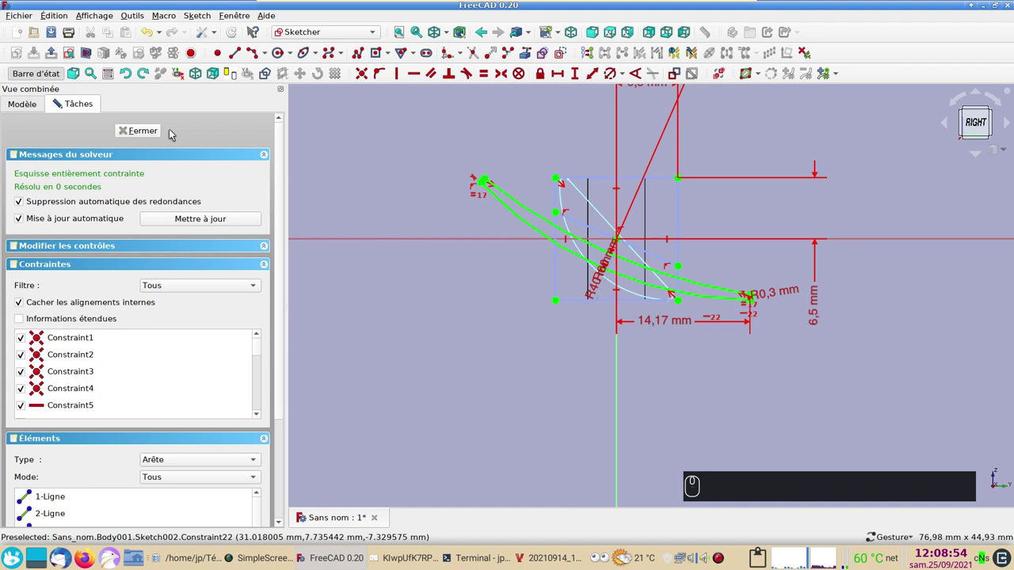
left_click(153, 132)
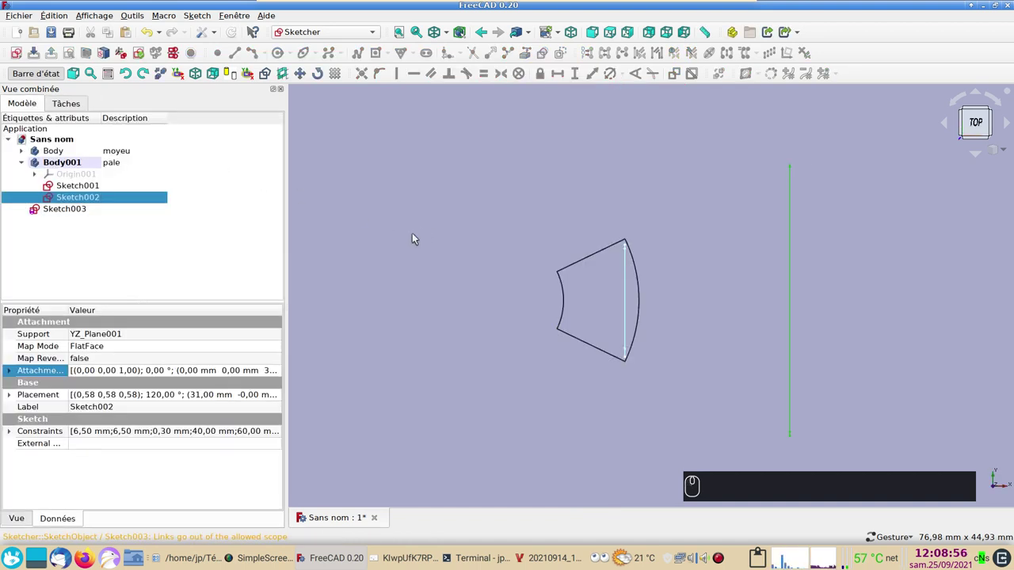
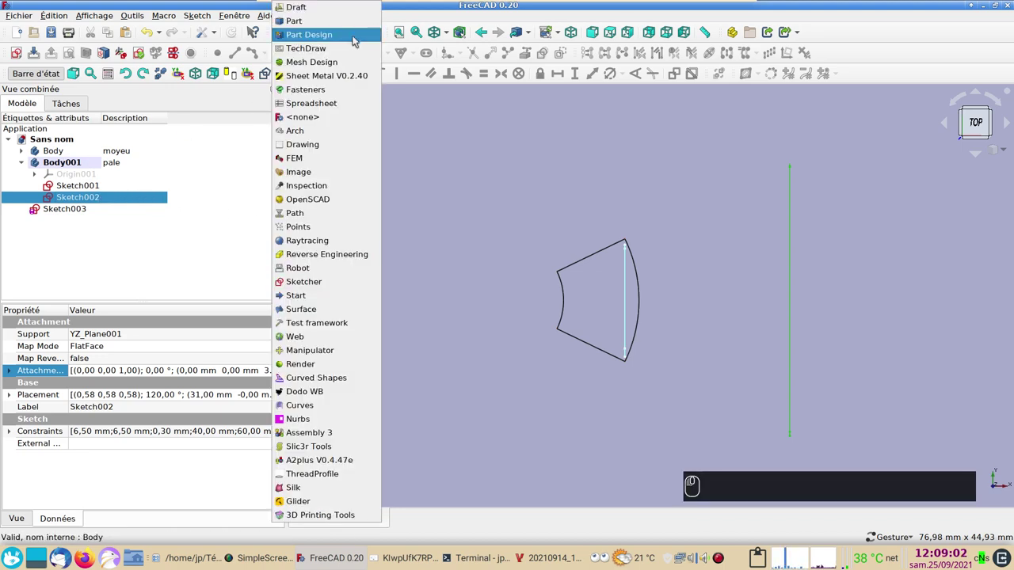
In Part Design, select Sketch001 and Sketch002 and start an Additive Loft between them.
left_click(336, 34)
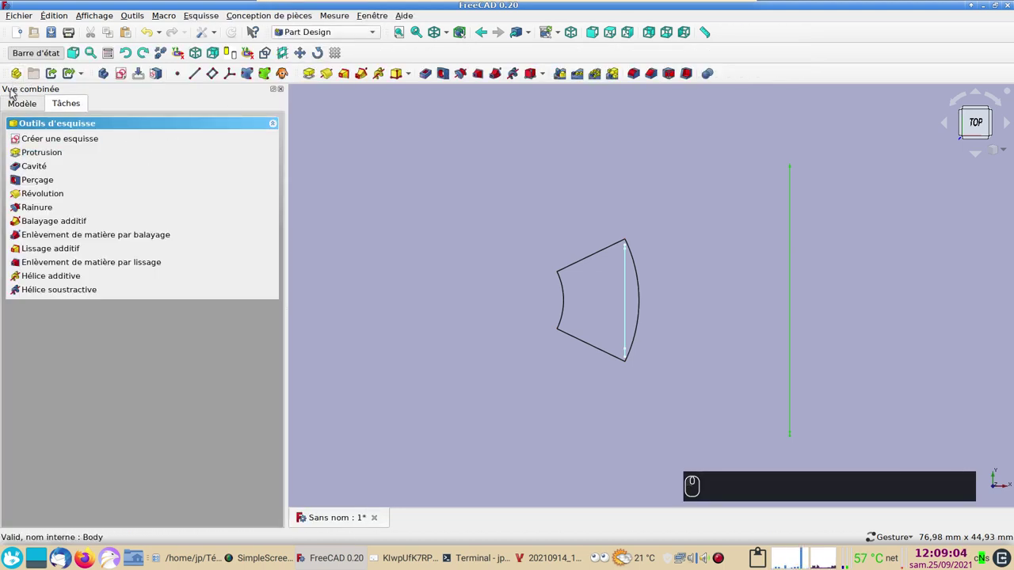
left_click(16, 105)
left_click(104, 184)
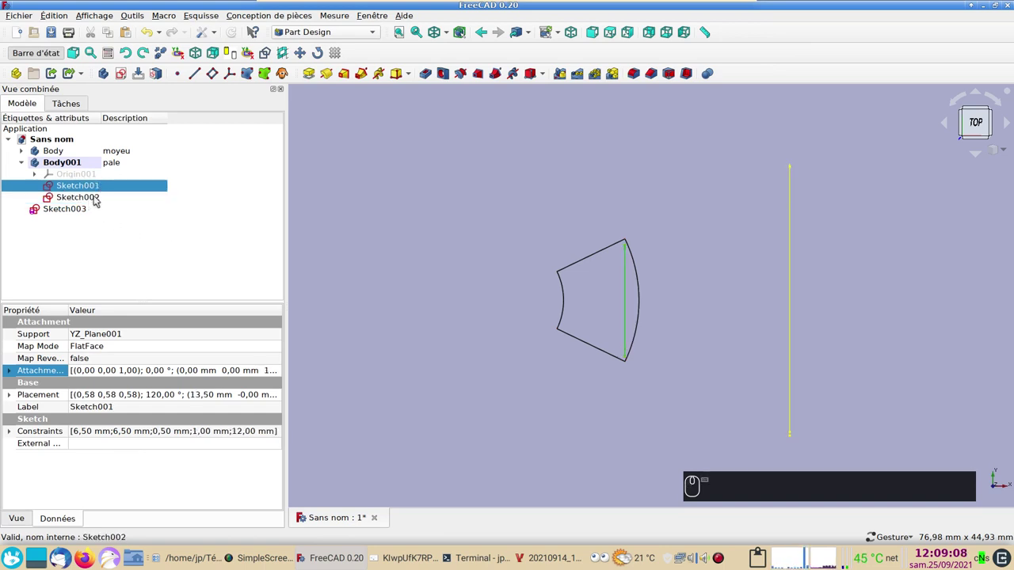
left_click(101, 197)
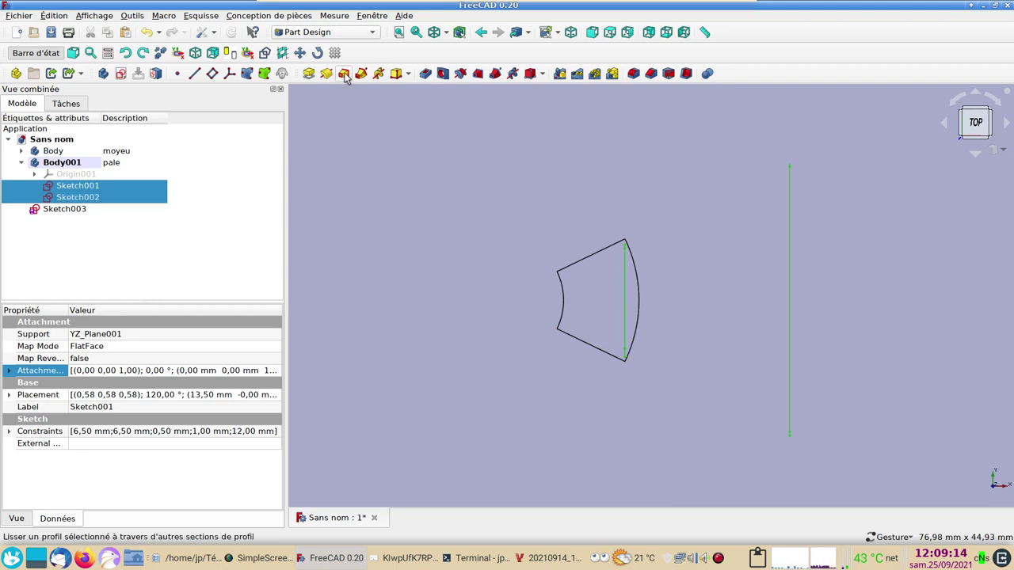
left_click(349, 76)
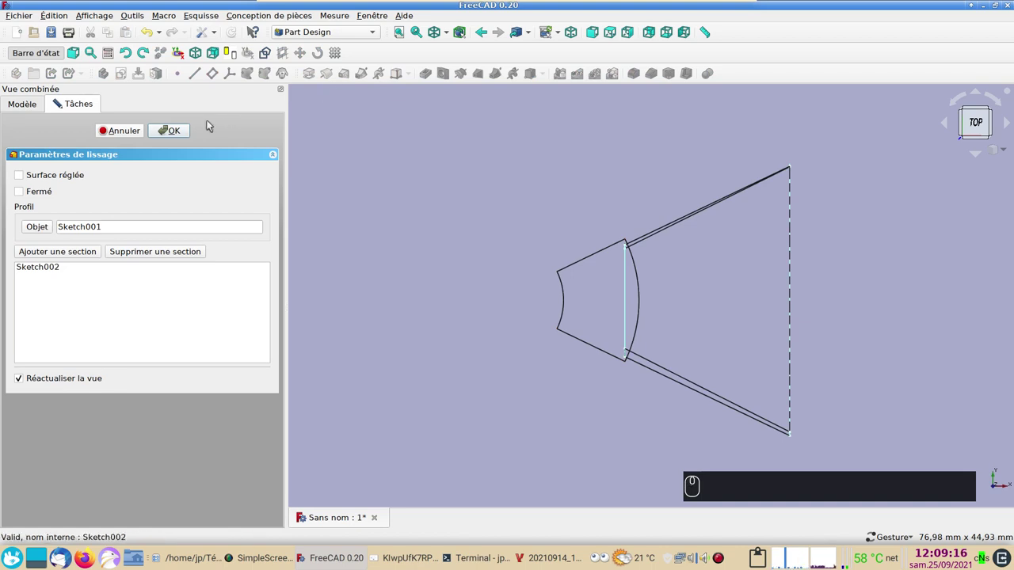
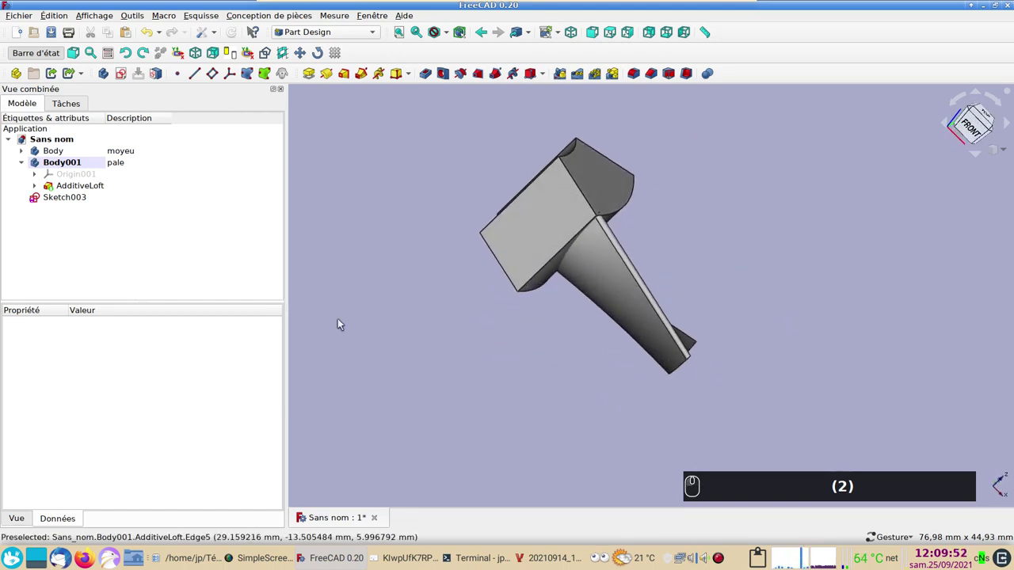
Confirm the AdditiveLoft and orbit the view to inspect the tapered blade solid.
left_click(525, 418)
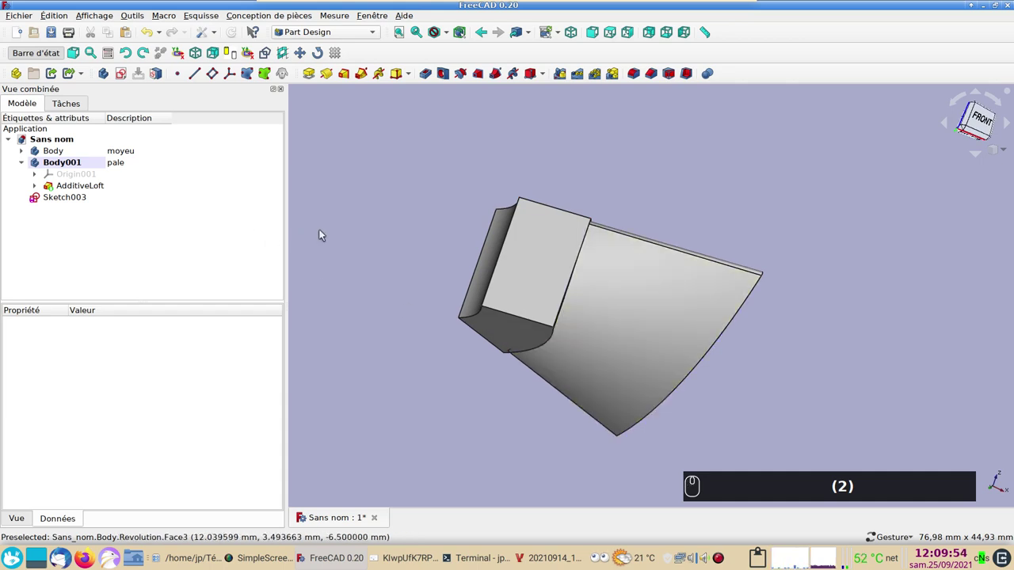
scroll("down", 3)
left_click(526, 199)
left_click_drag(684, 216, 670, 264)
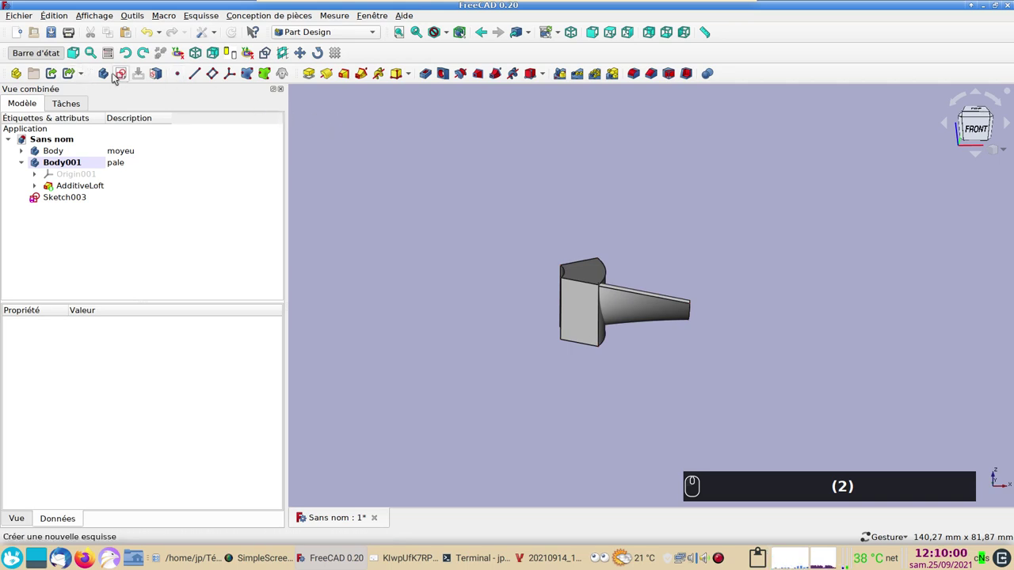
Create a new sketch in Body001 attached to XZ_Plane001, viewing the blade side-on.
left_click(126, 76)
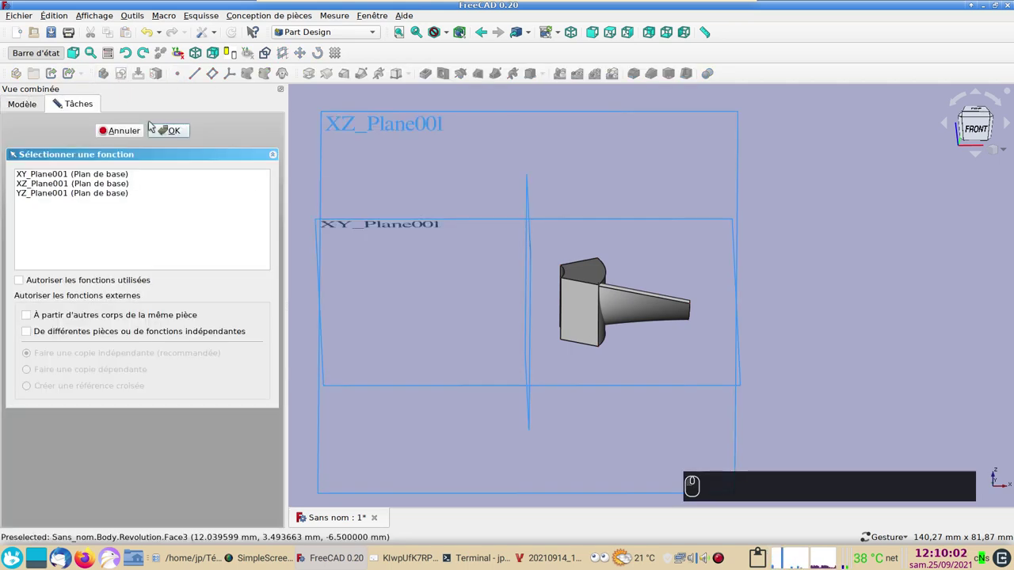
middle_click(400, 227)
left_click(980, 134)
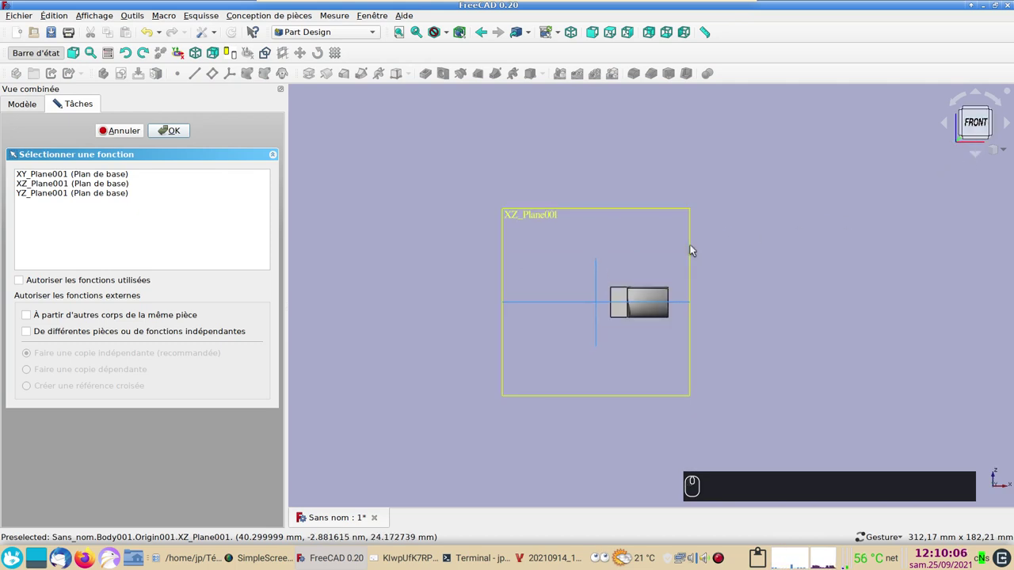
left_click(694, 248)
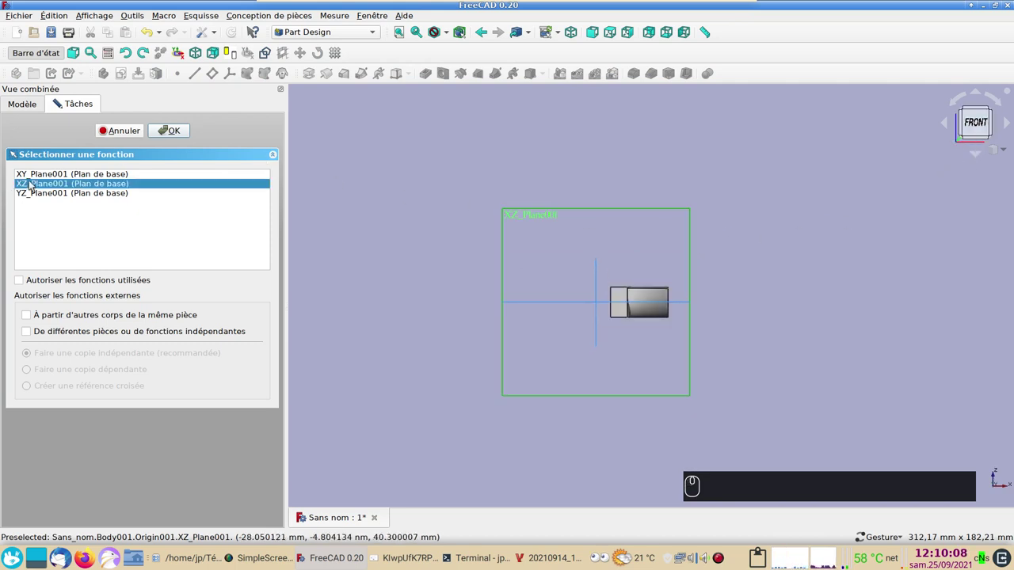
left_click(177, 128)
scroll("up", 3)
right_click(442, 224)
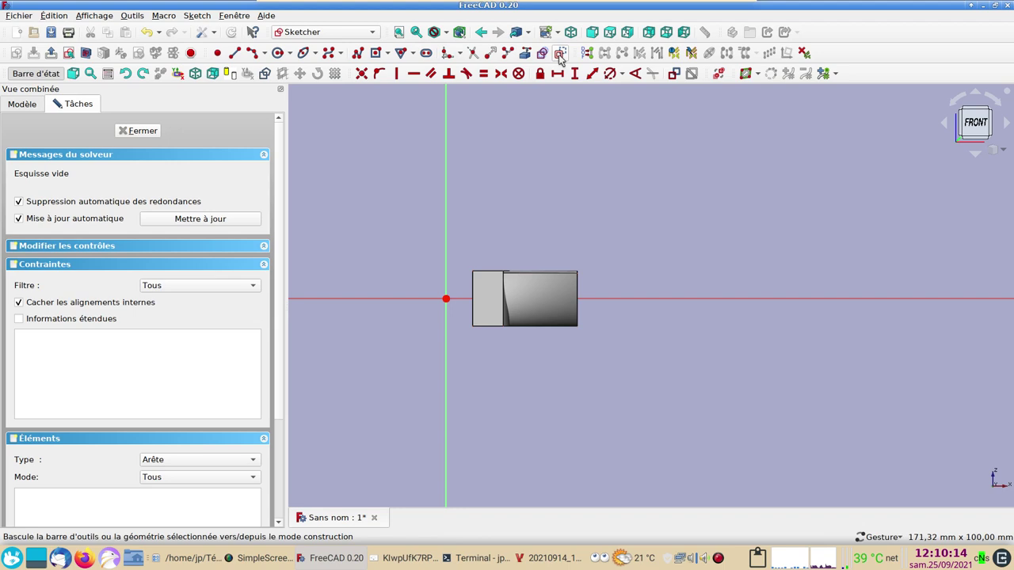
Draw a triangle and constrain it 31 mm from the origin along the horizontal axis.
left_click(563, 58)
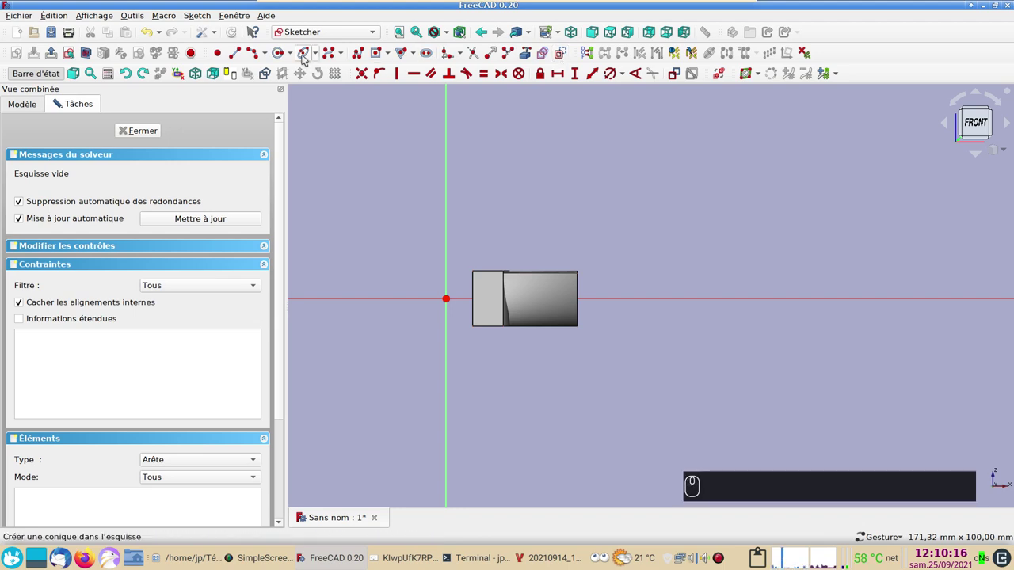
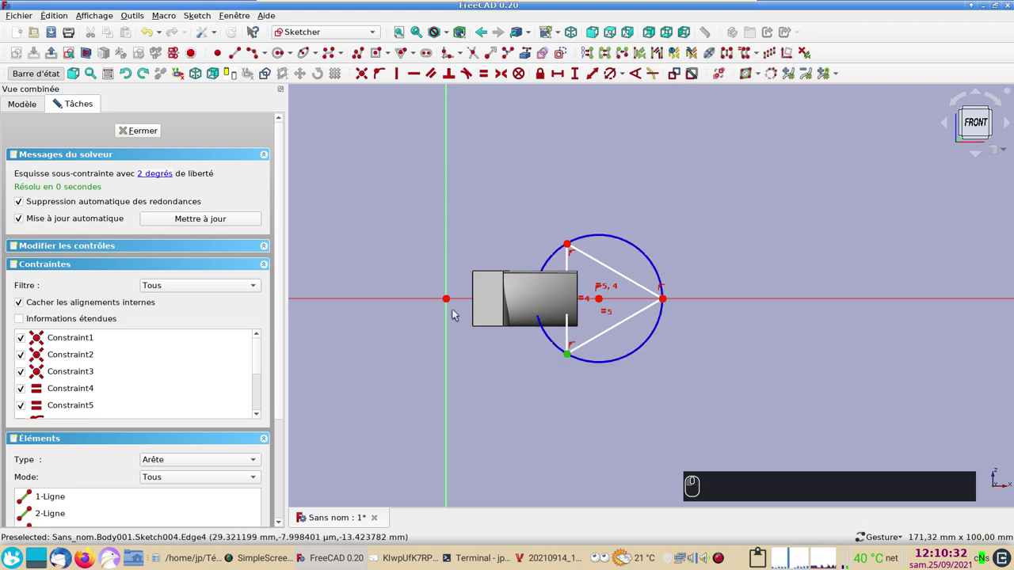
left_click_drag(455, 300, 568, 95)
key("3")
key("1")
key("Return")
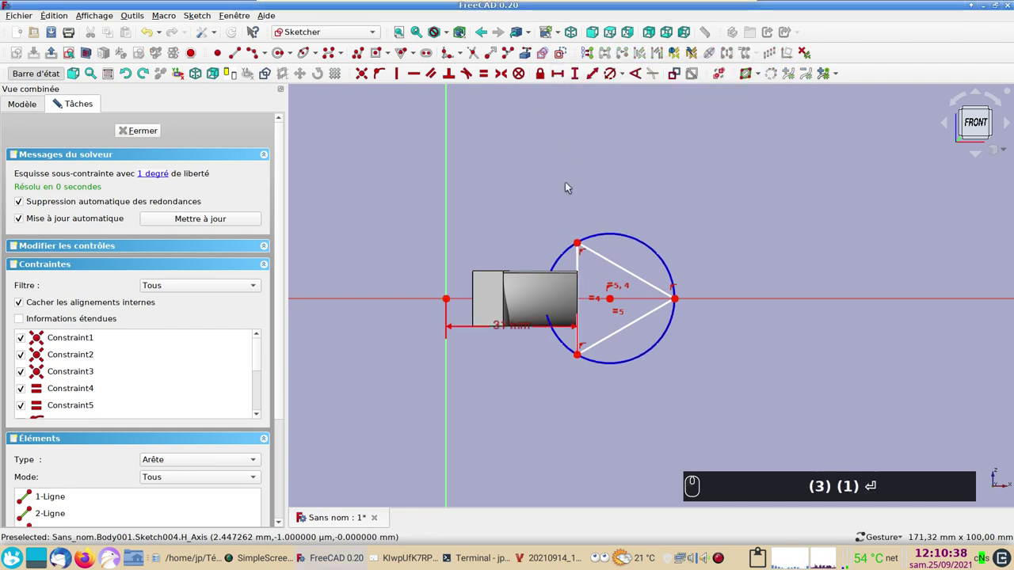
Size the triangle at 30,63 mm and close the finished Sketch004.
left_click(613, 236)
left_click(616, 76)
left_click(796, 144)
left_click(147, 127)
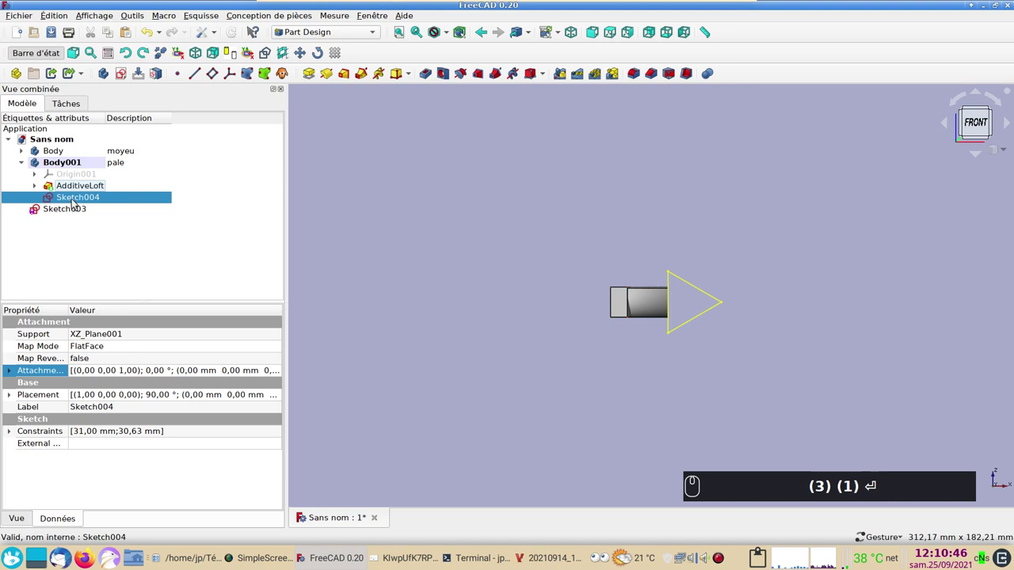
Attempt a Groove from Sketch003 and dismiss the wrong-body warning.
left_click(73, 207)
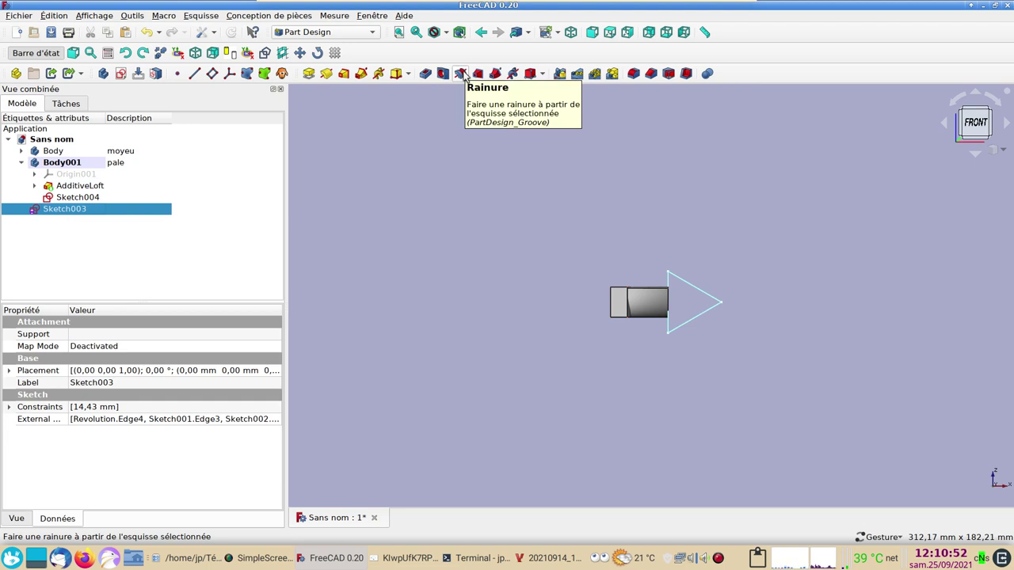
left_click(471, 73)
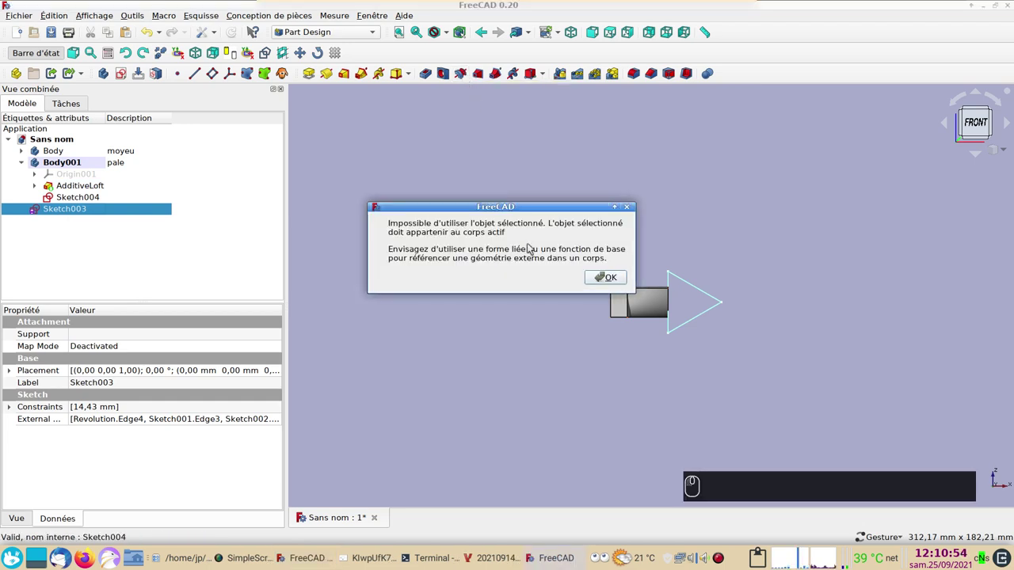
left_click(605, 275)
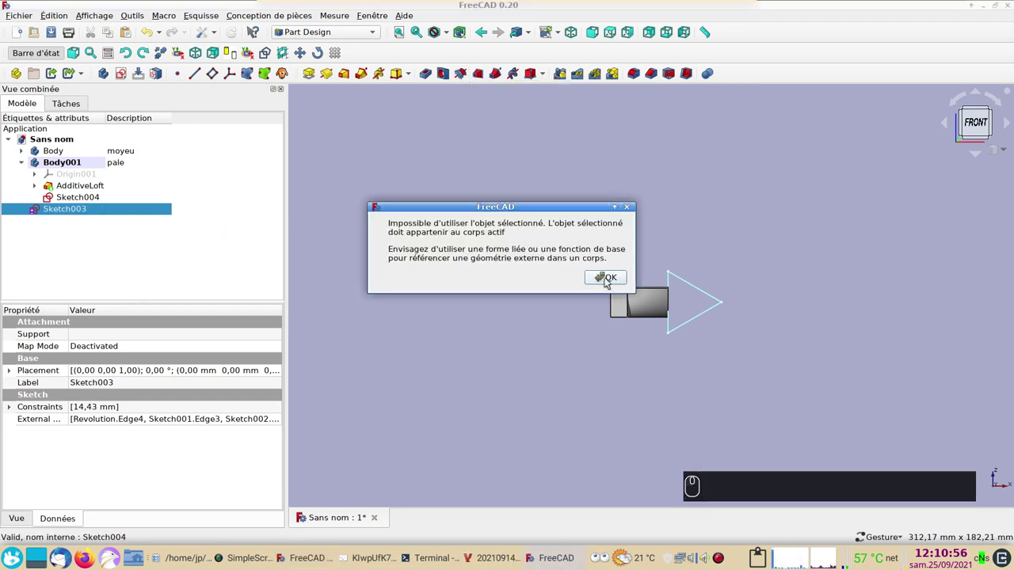
left_click(613, 281)
Select Sketch004 instead and cut the groove that trims the blade.
left_click(375, 213)
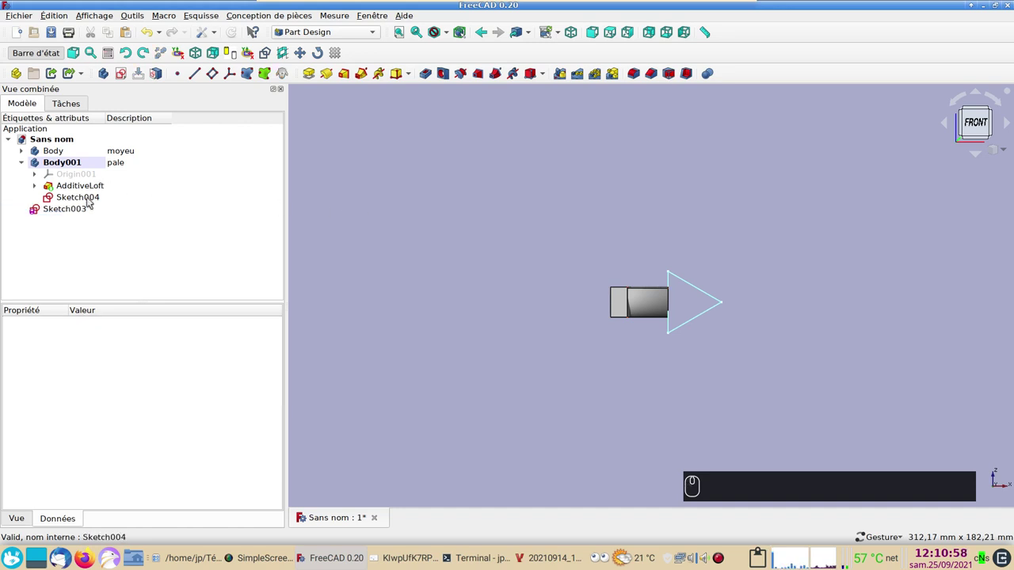
left_click_drag(91, 200, 63, 205)
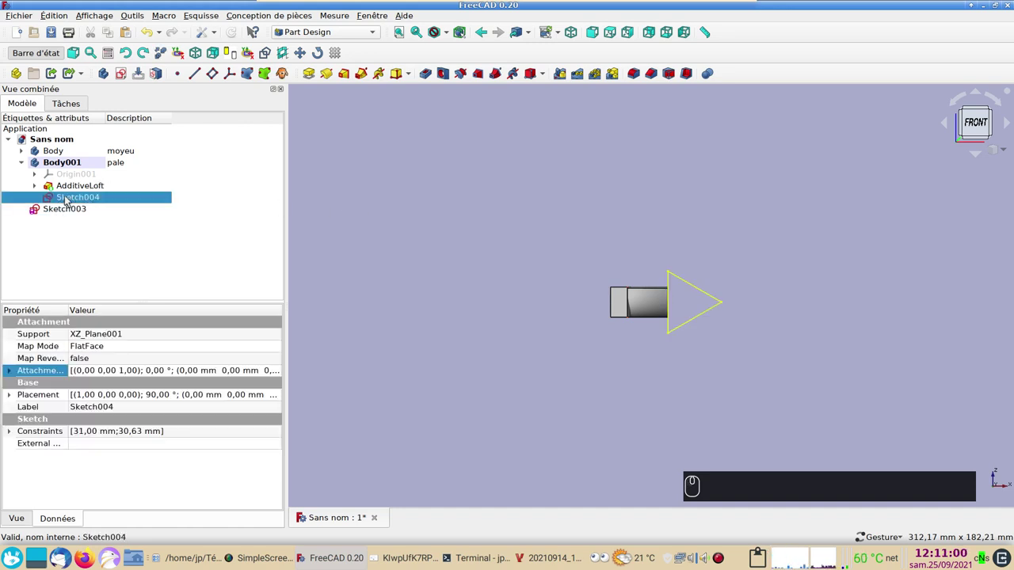
left_click(69, 199)
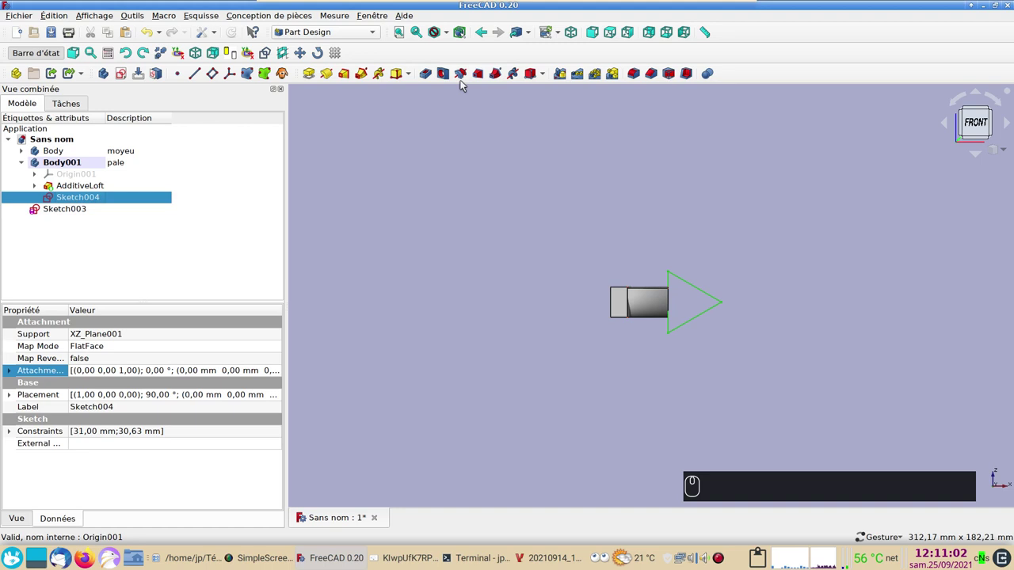
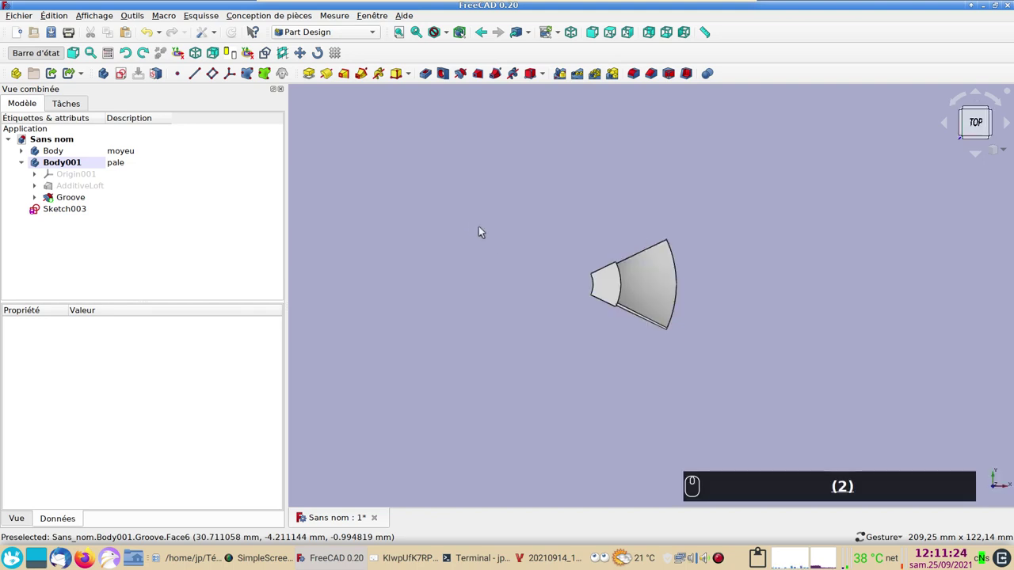
Select Body001 and Body, switch to the Part workbench and make a Compound of hub and blade.
right_click(501, 243)
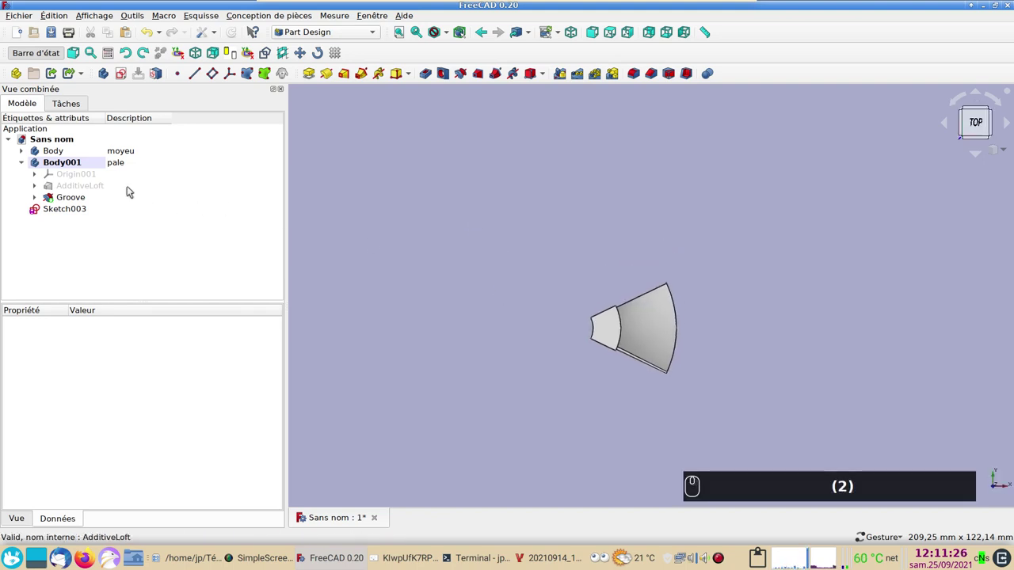
left_click(84, 161)
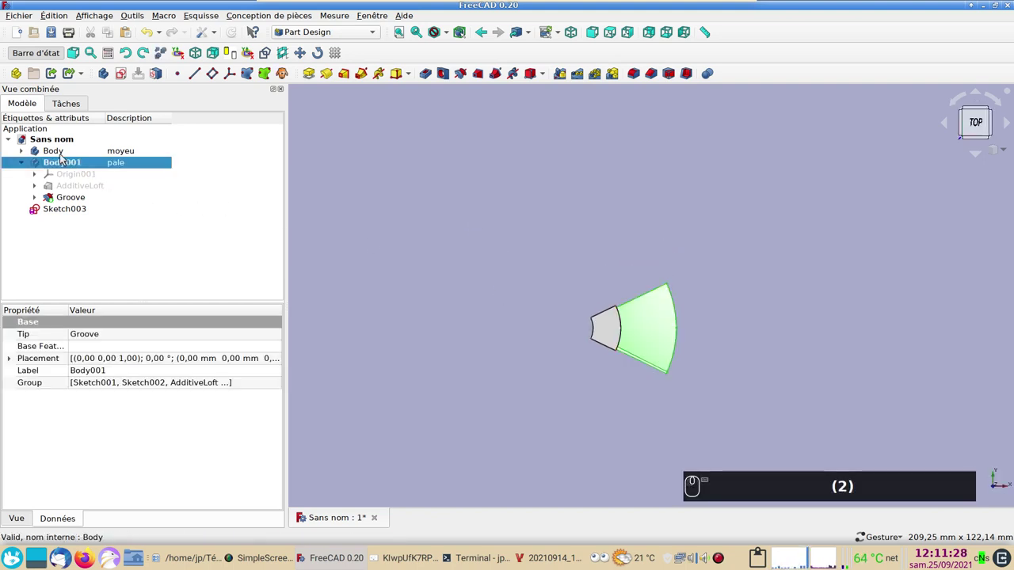
left_click(62, 156)
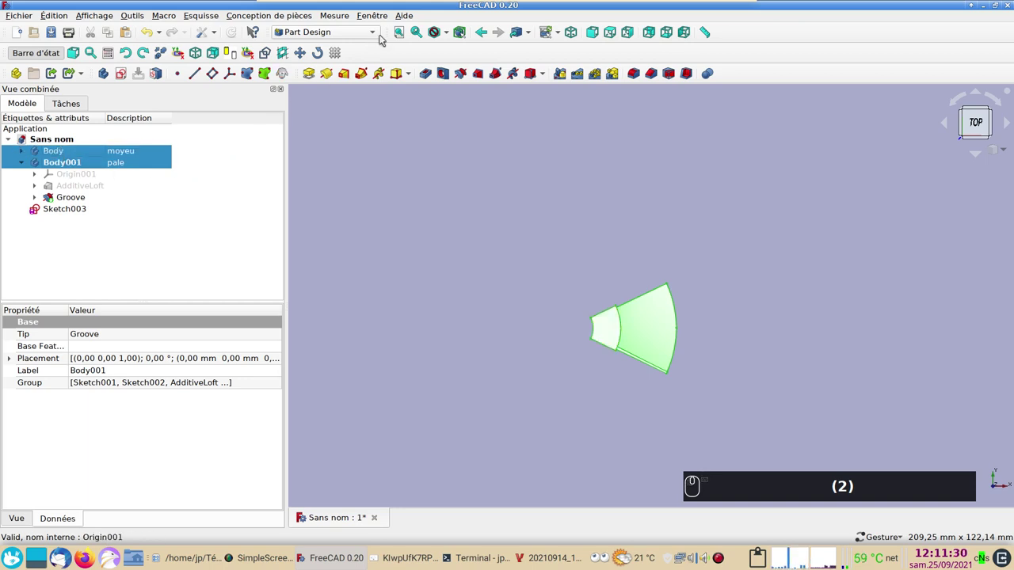
left_click(381, 37)
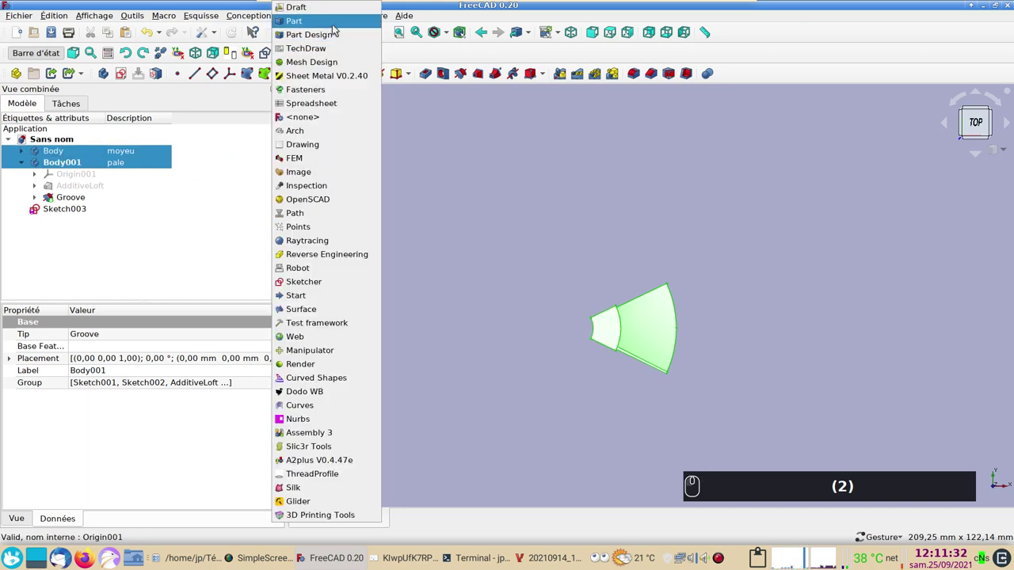
left_click_drag(339, 26, 58, 82)
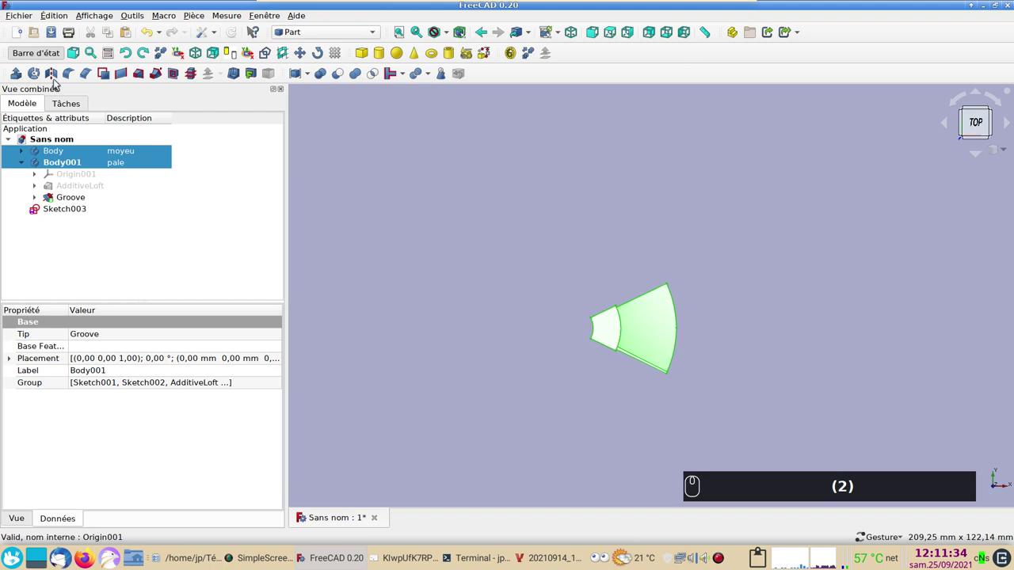
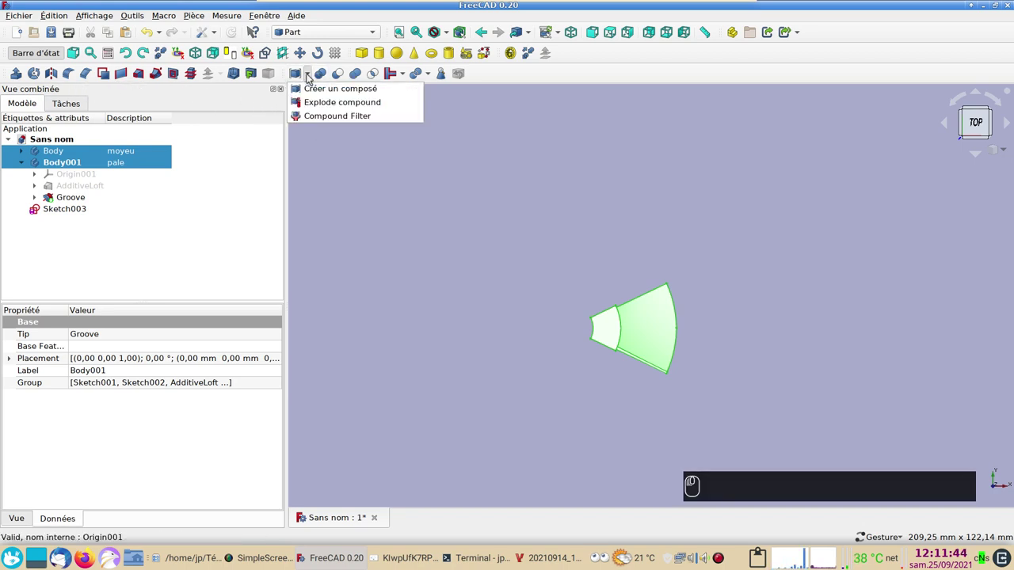
left_click(323, 86)
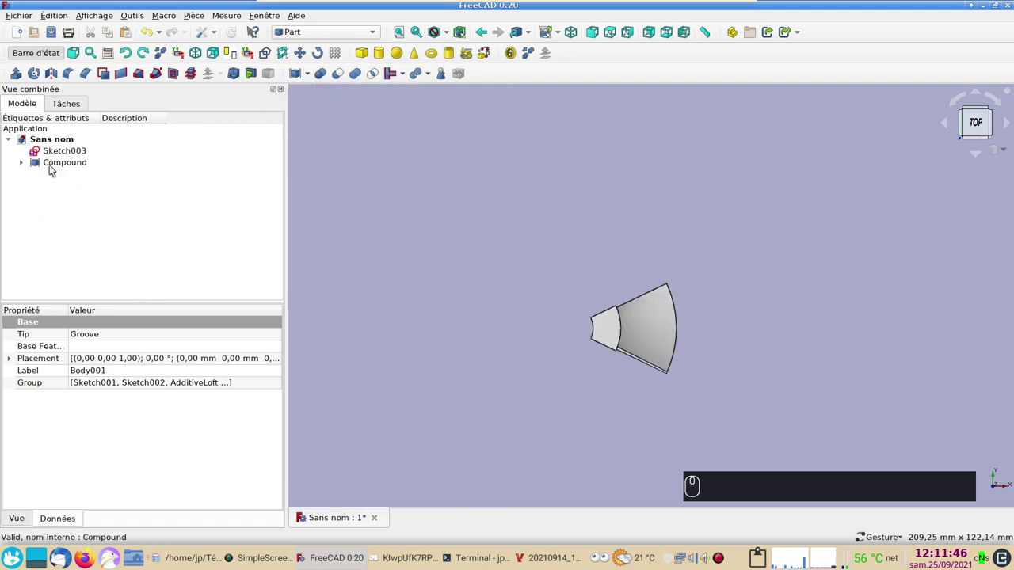
left_click(56, 165)
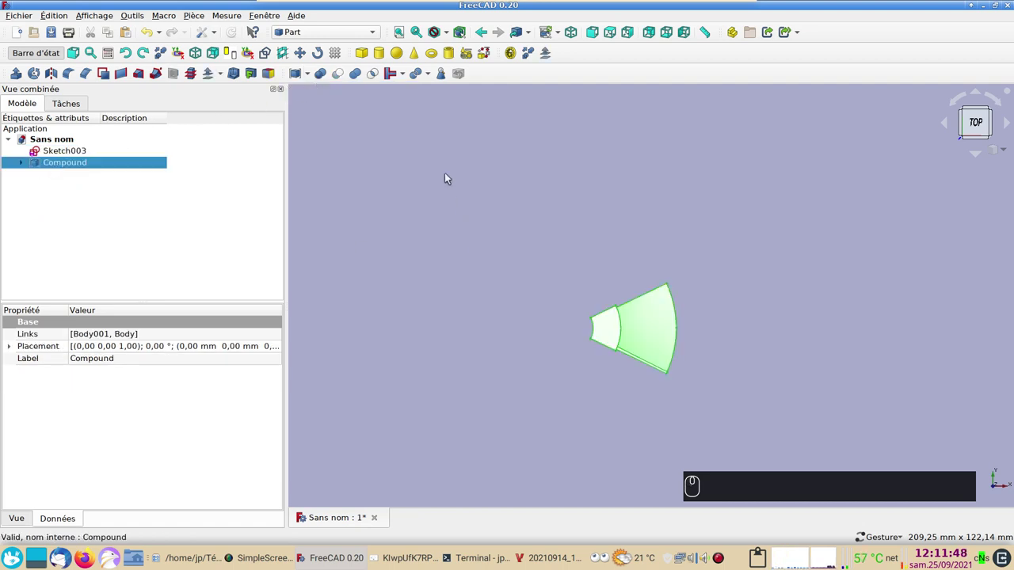
Switch to the Draft workbench and close the working plane setup panel.
left_click(374, 32)
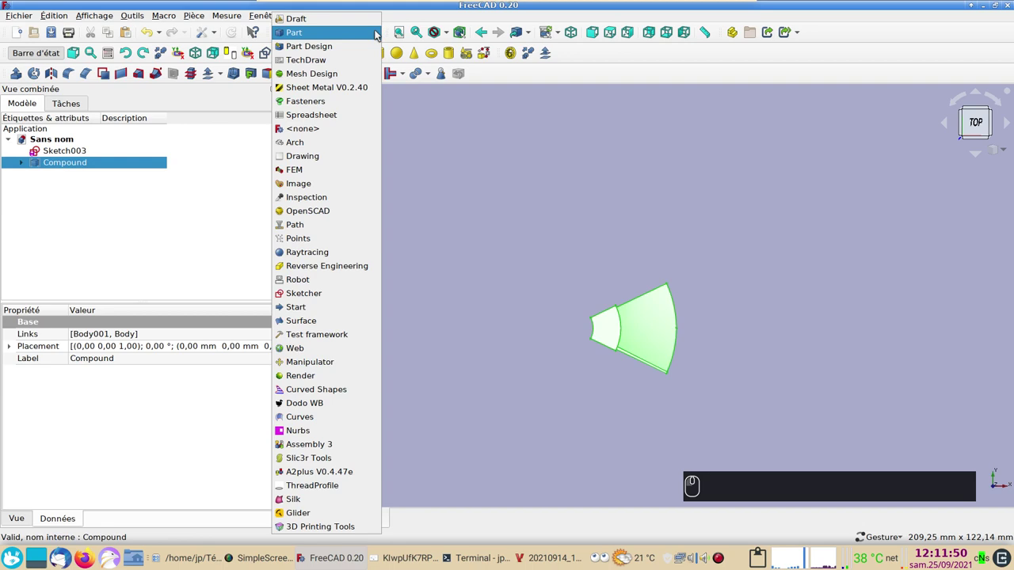
left_click(336, 18)
left_click(984, 143)
left_click(701, 170)
left_click(986, 145)
left_click(709, 177)
left_click(37, 77)
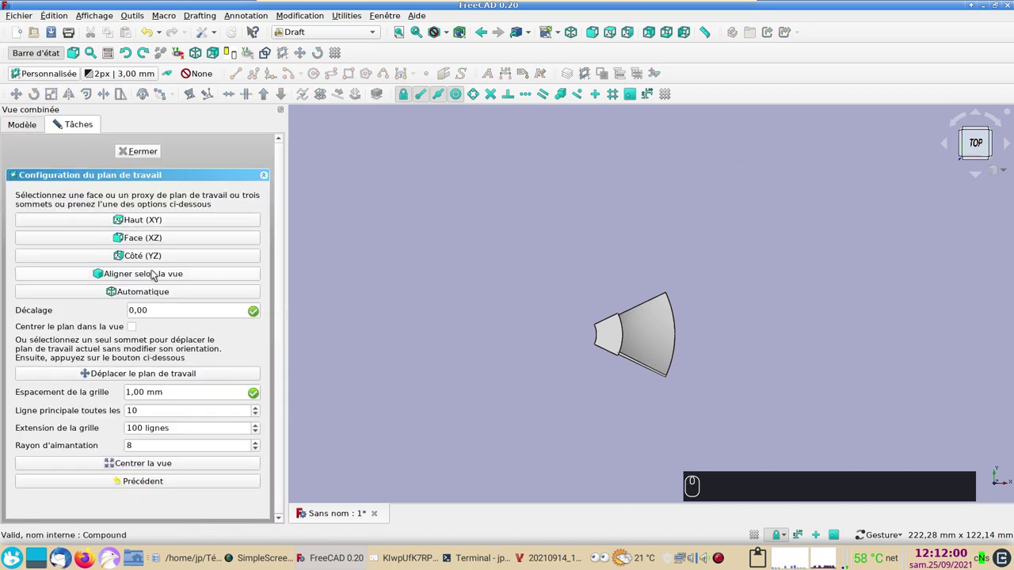
left_click(159, 272)
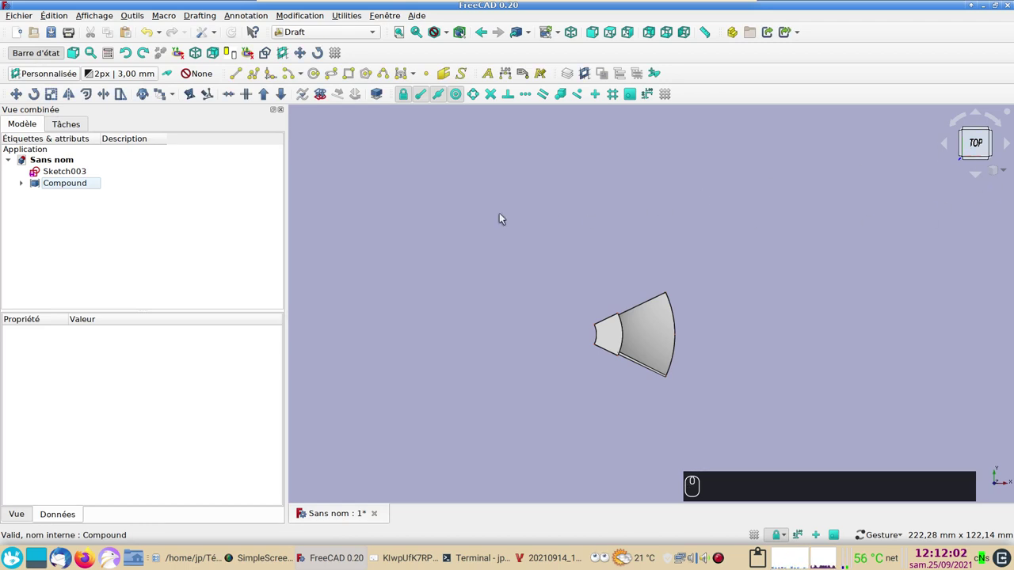
Start a 360° polar array of the Compound and edit its number of copies.
left_click(88, 186)
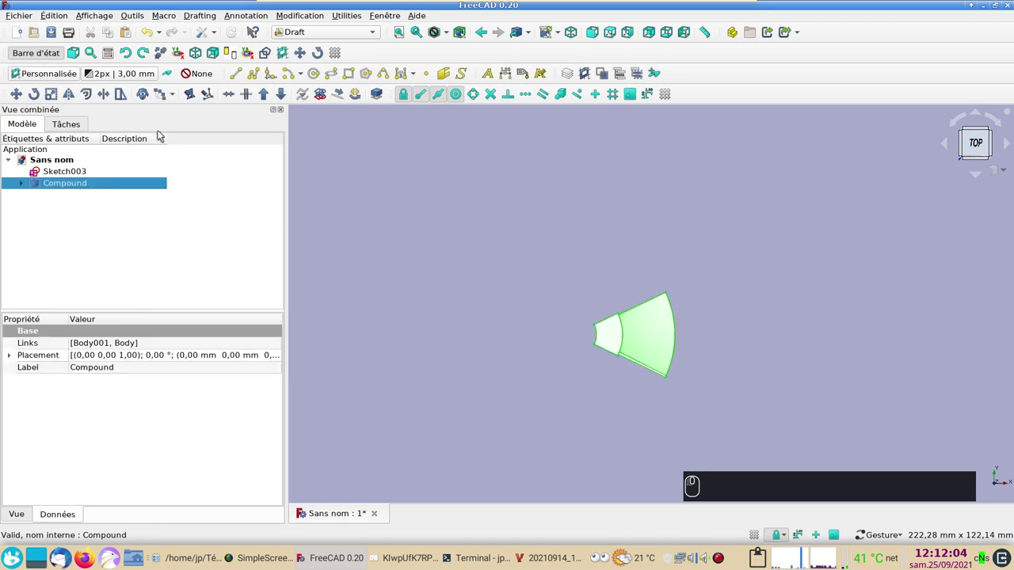
left_click(175, 94)
left_click(203, 127)
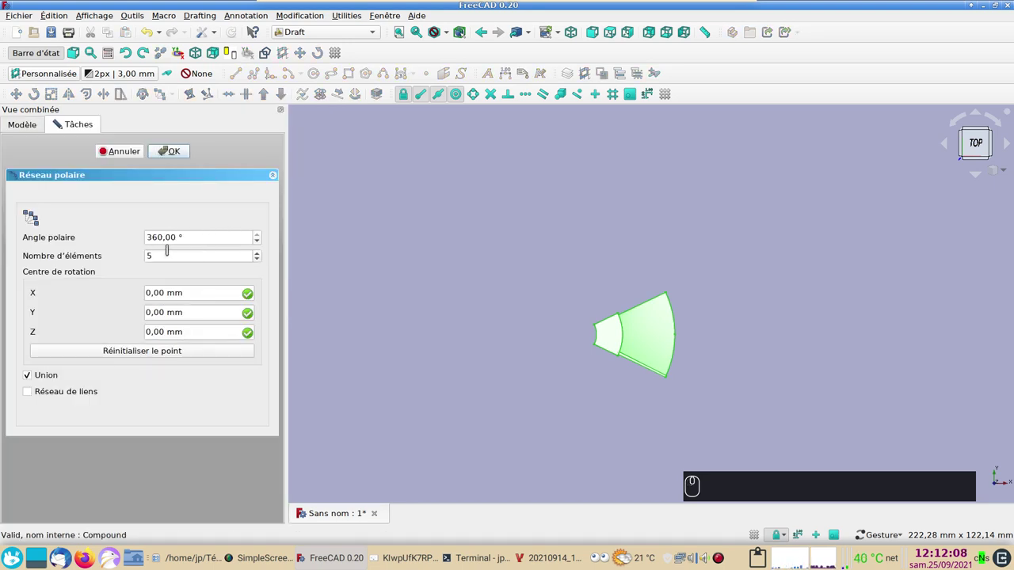
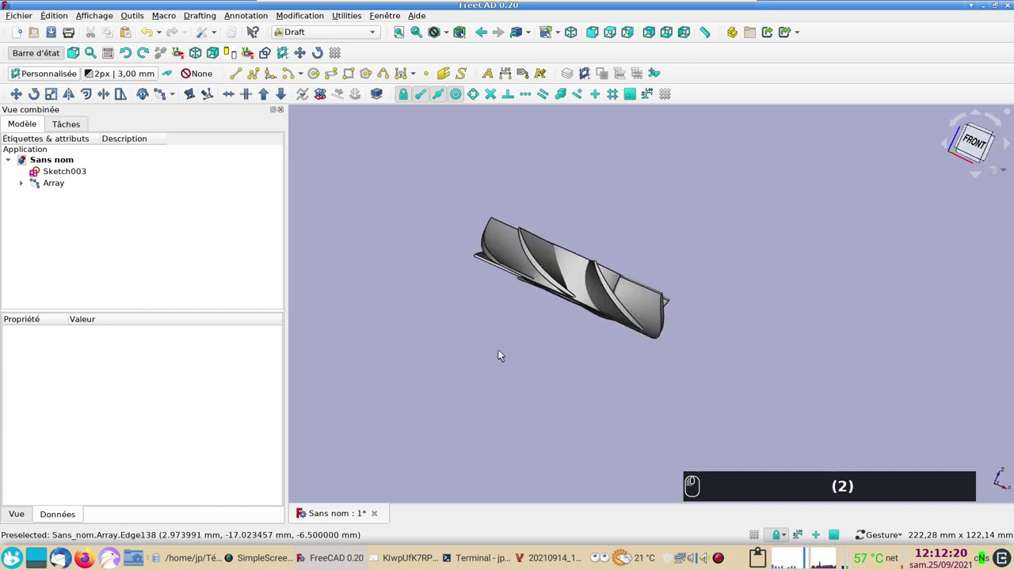
left_click_drag(492, 369, 517, 374)
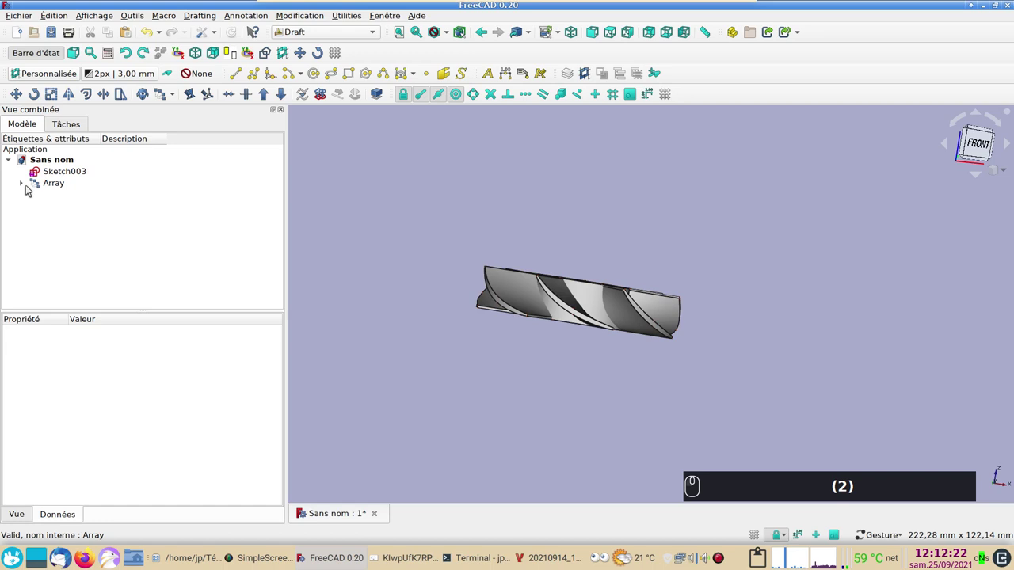
left_click(32, 187)
left_click(41, 198)
left_click(49, 208)
left_click(63, 231)
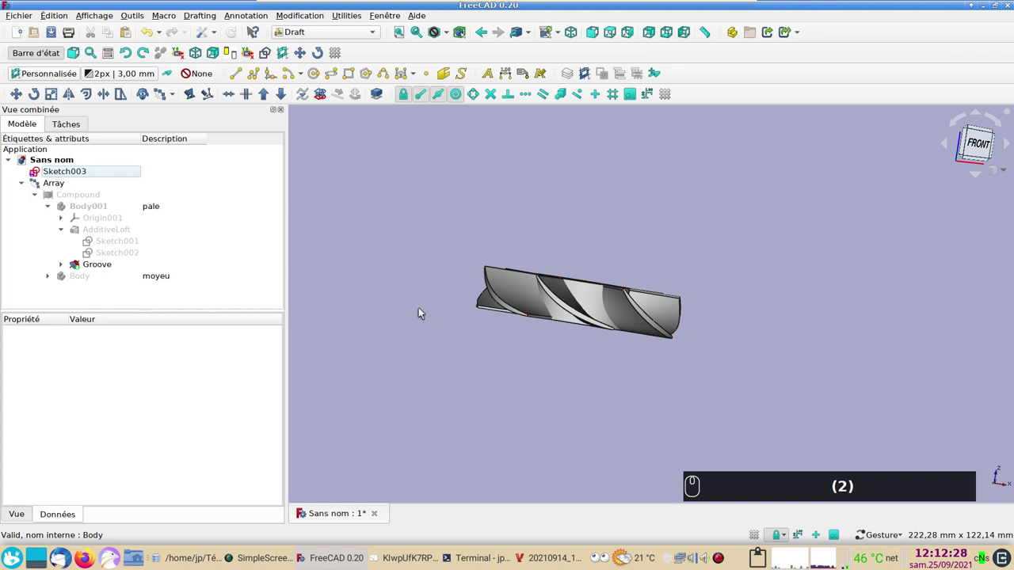
left_click(524, 359)
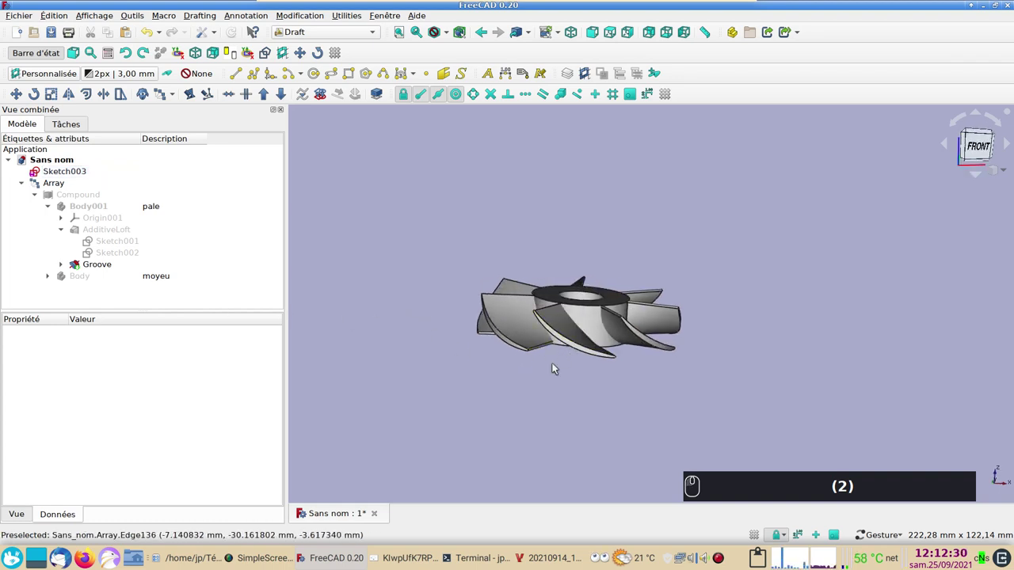
left_click(554, 384)
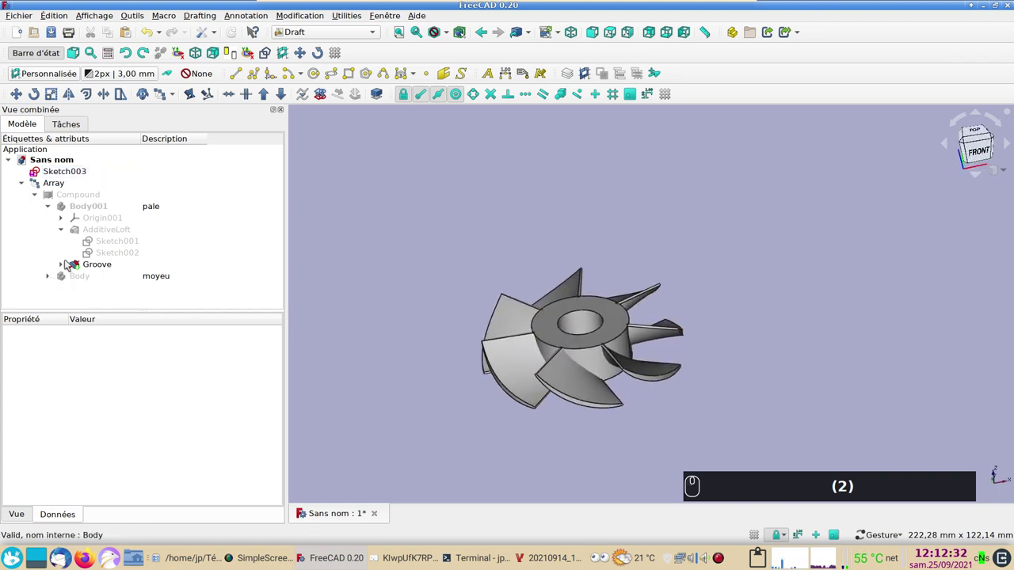
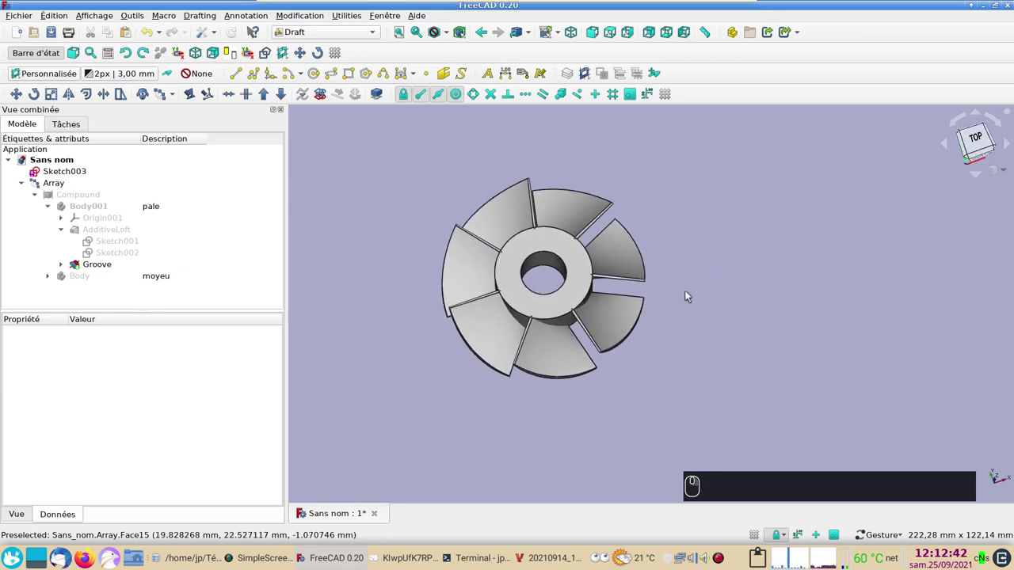
In Mesh Design, create Array (Meshed) from the Array with Standard tessellation settings.
type("(2)")
left_click_drag(83, 184, 340, 84)
left_click(57, 73)
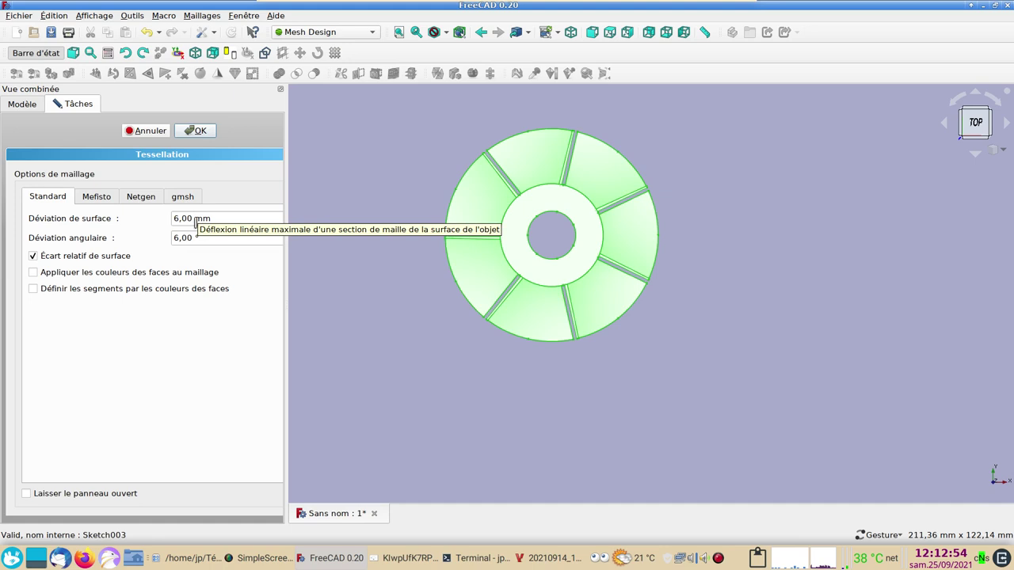
left_click(209, 126)
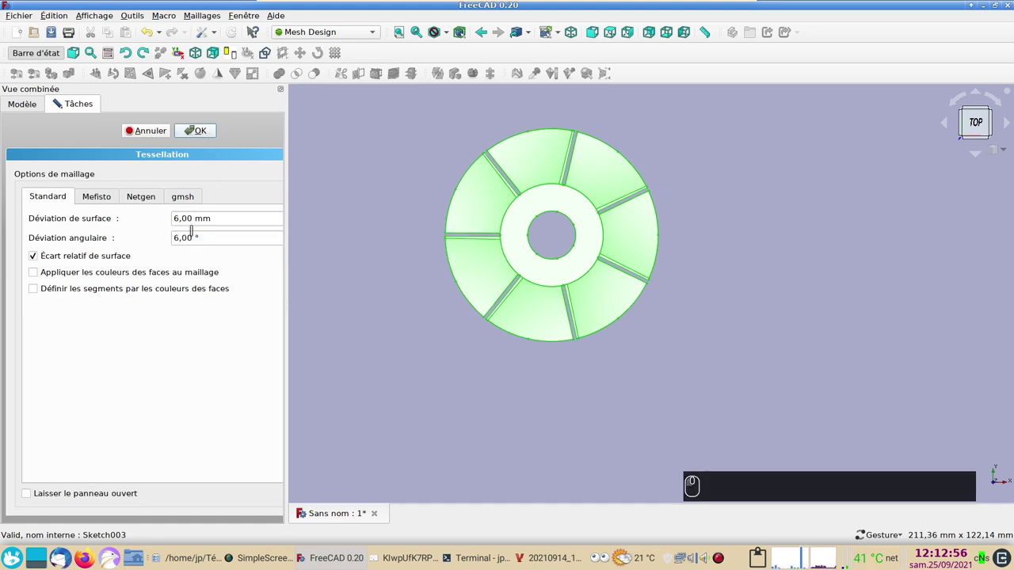
left_click(204, 139)
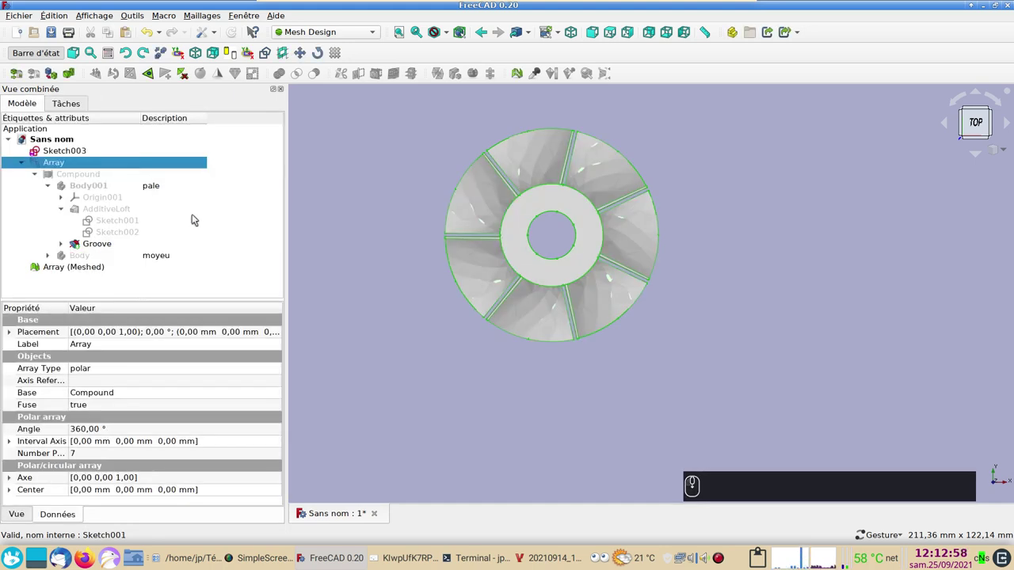
left_click(95, 267)
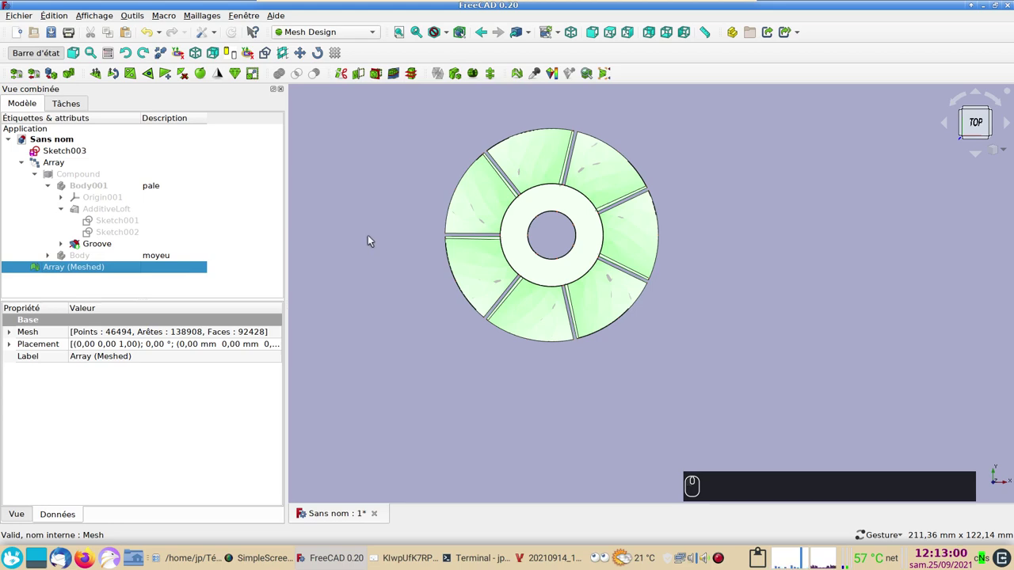
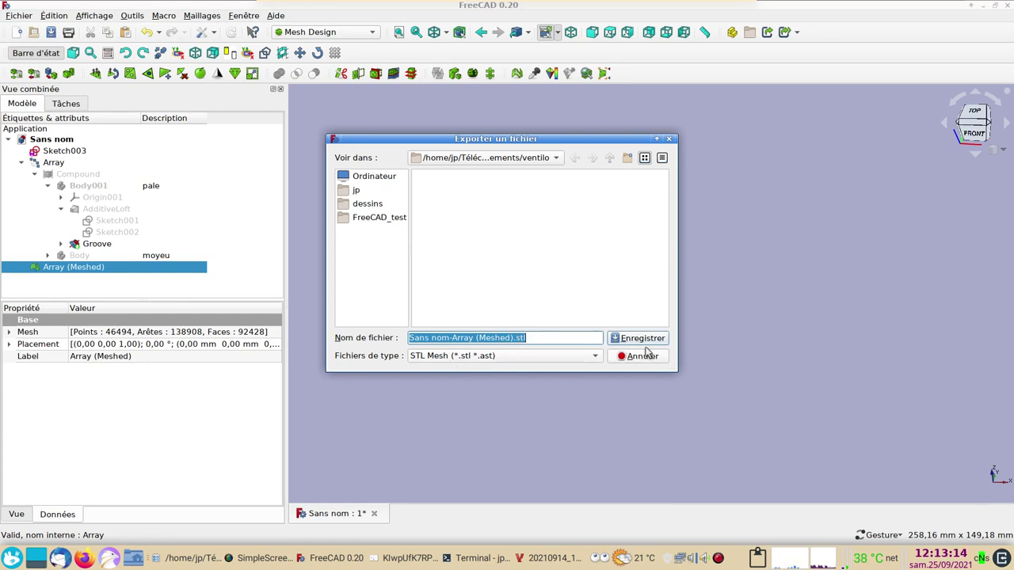
Export Array (Meshed) to disk as an STL mesh file.
left_click(645, 359)
left_click_drag(196, 270, 197, 272)
key("Delete")
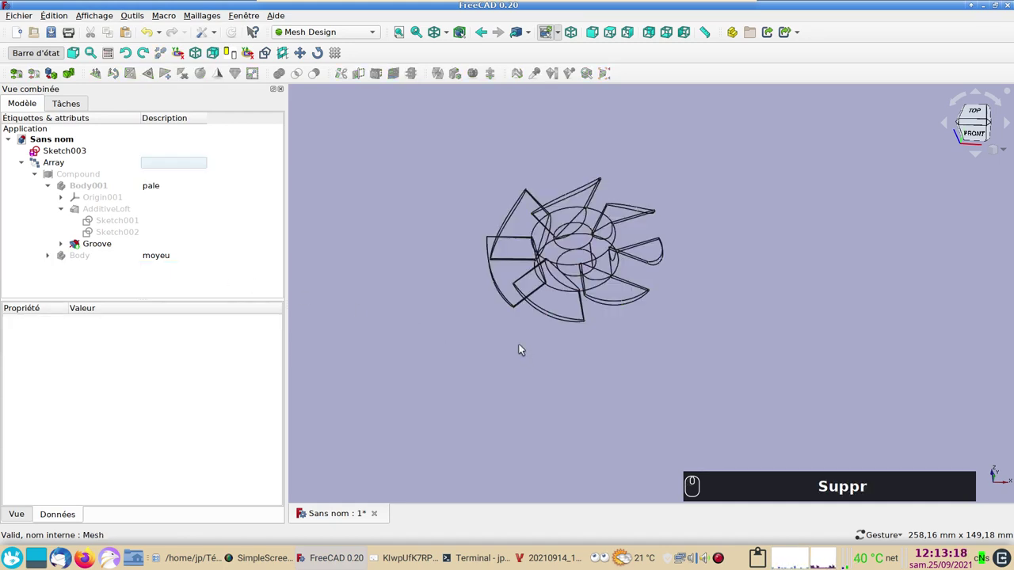
key("Delete")
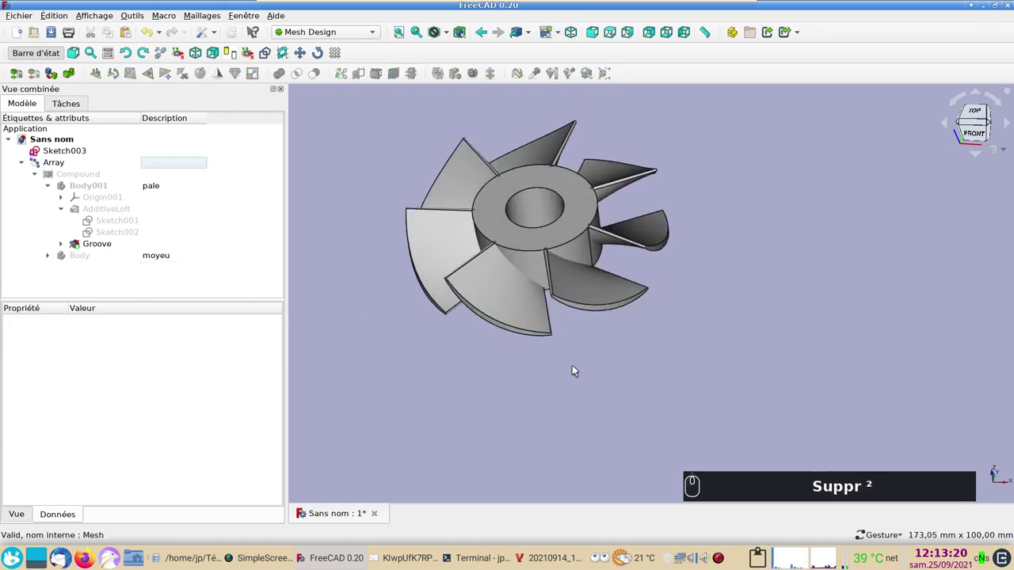
key("1")
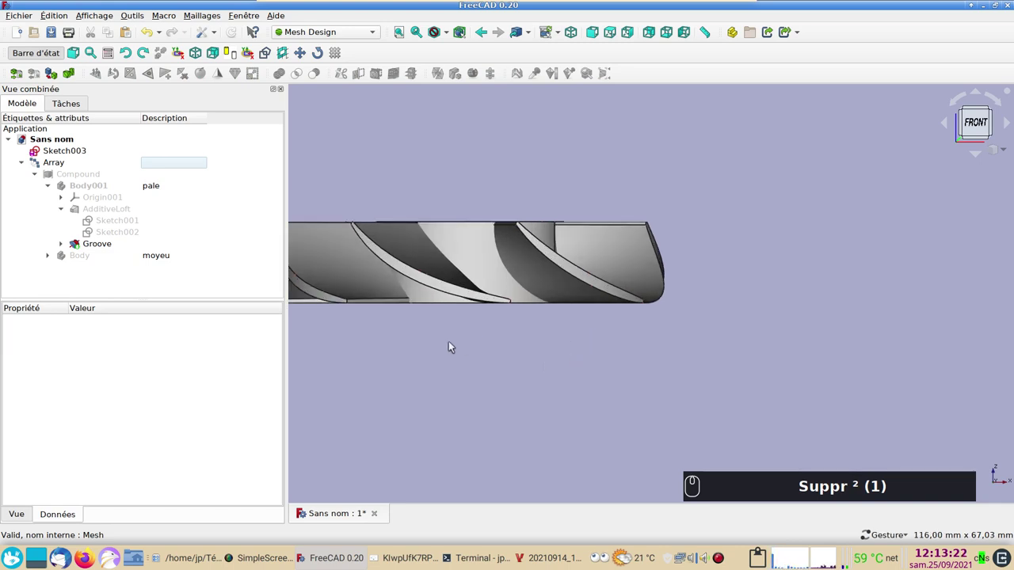
left_click_drag(454, 346, 518, 324)
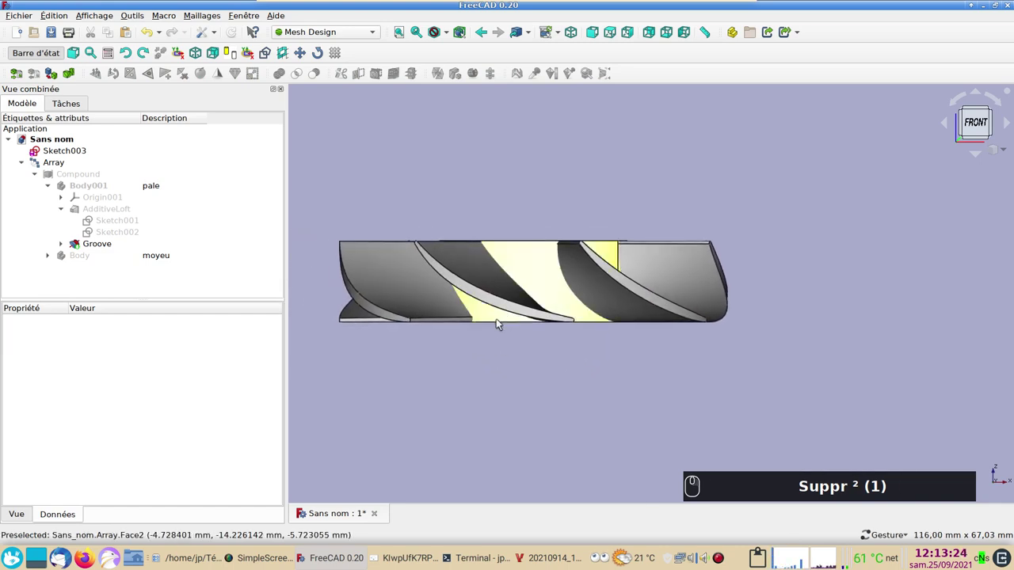
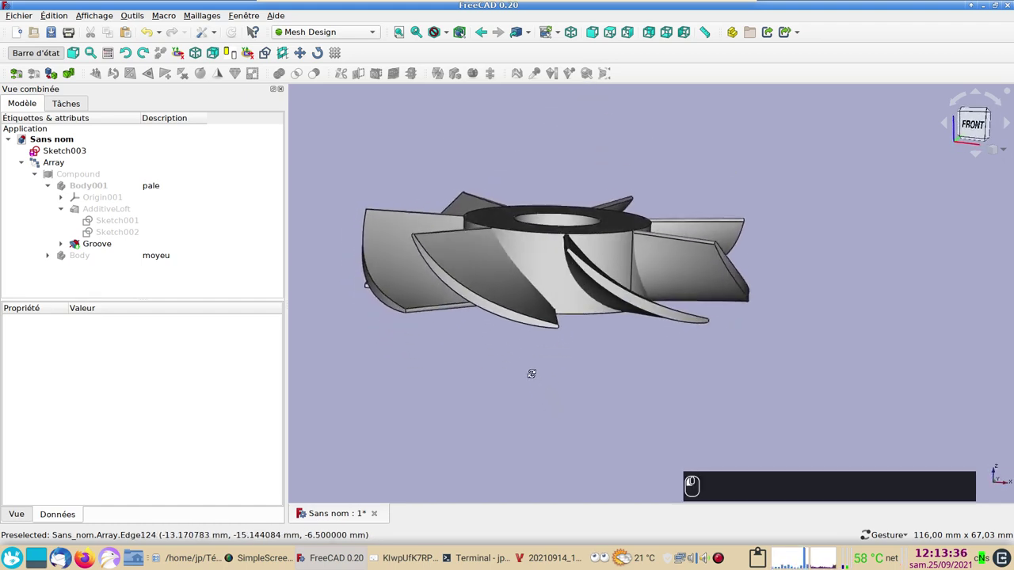
left_click(524, 274)
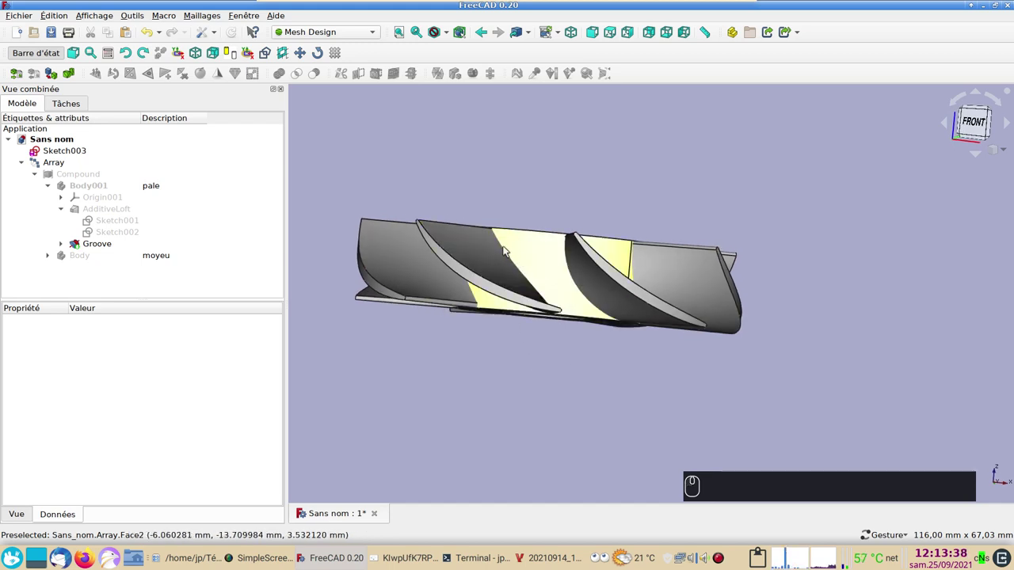
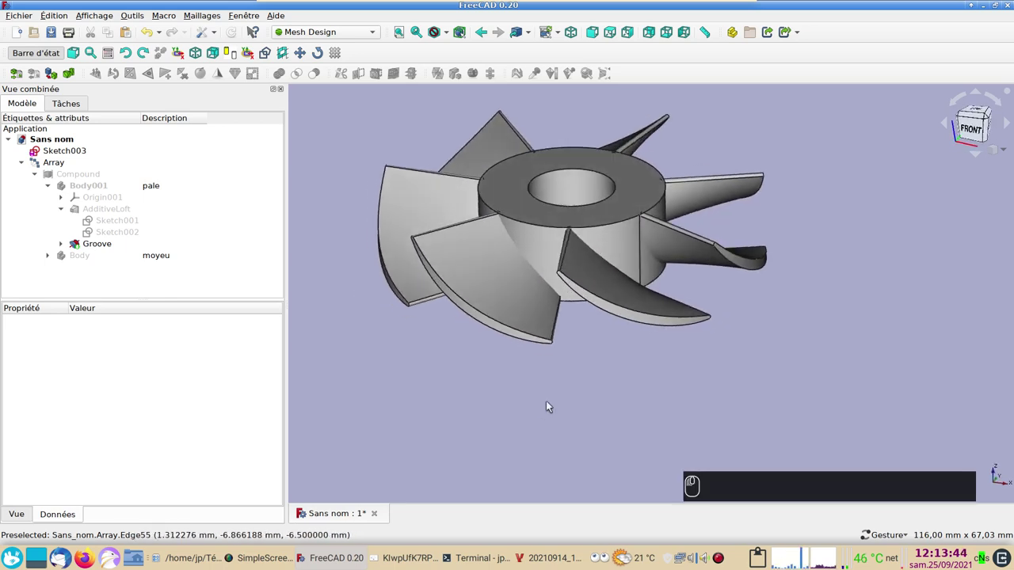
scroll("up", 3)
right_click(569, 394)
scroll("down", 3)
right_click(709, 403)
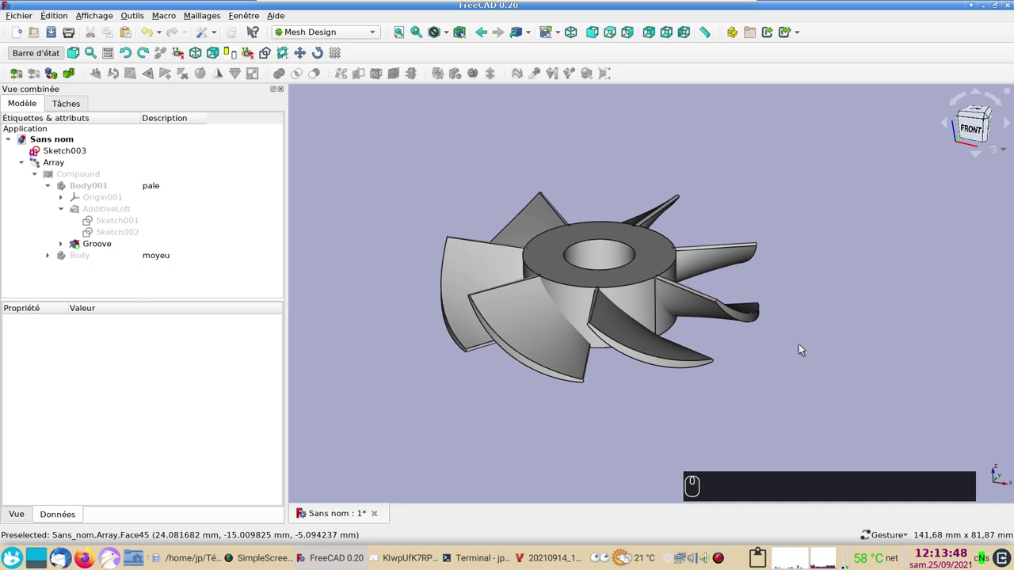
left_click(817, 339)
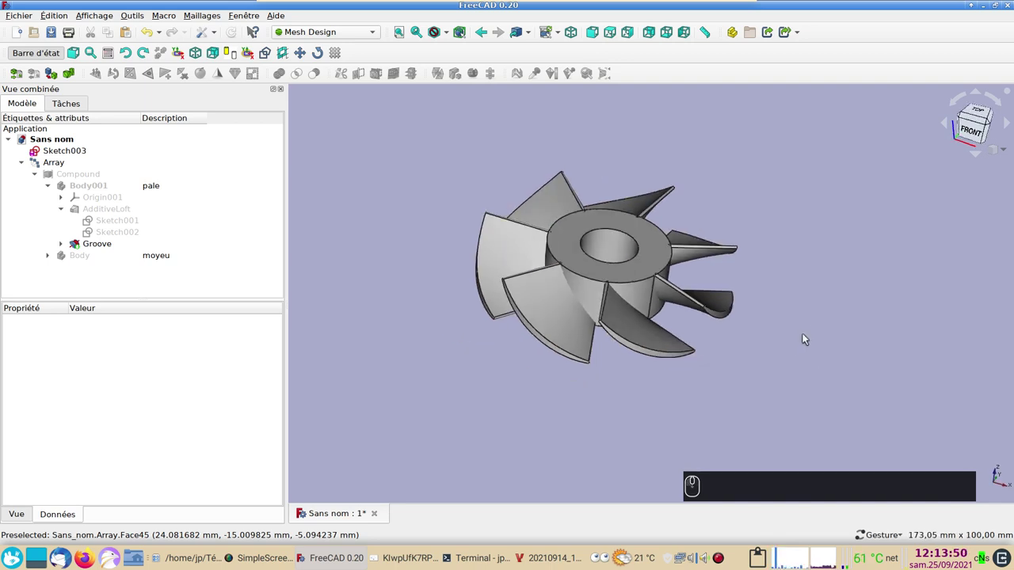
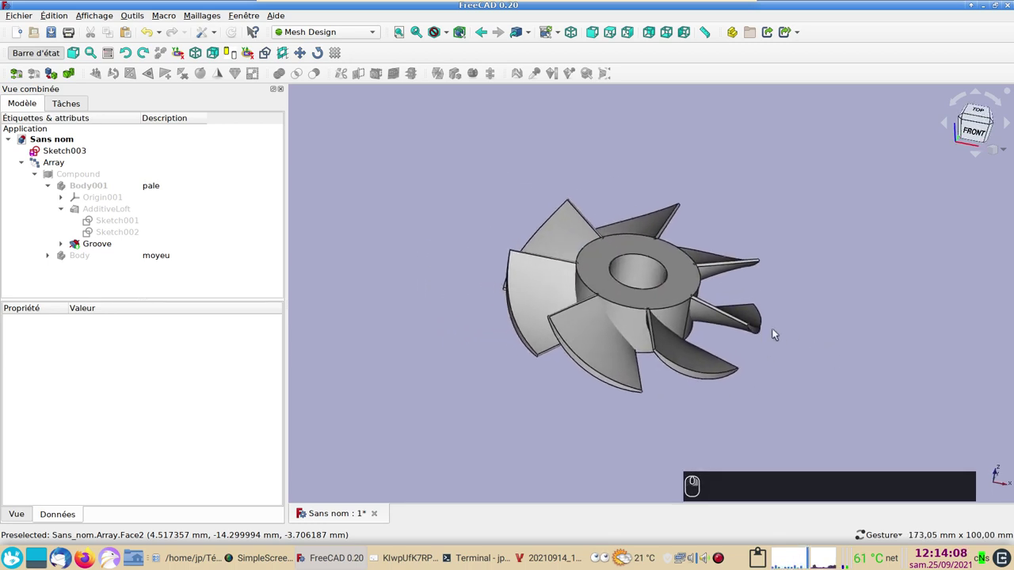
left_click_drag(437, 255, 405, 261)
scroll("up", 3)
right_click(454, 223)
right_click(757, 415)
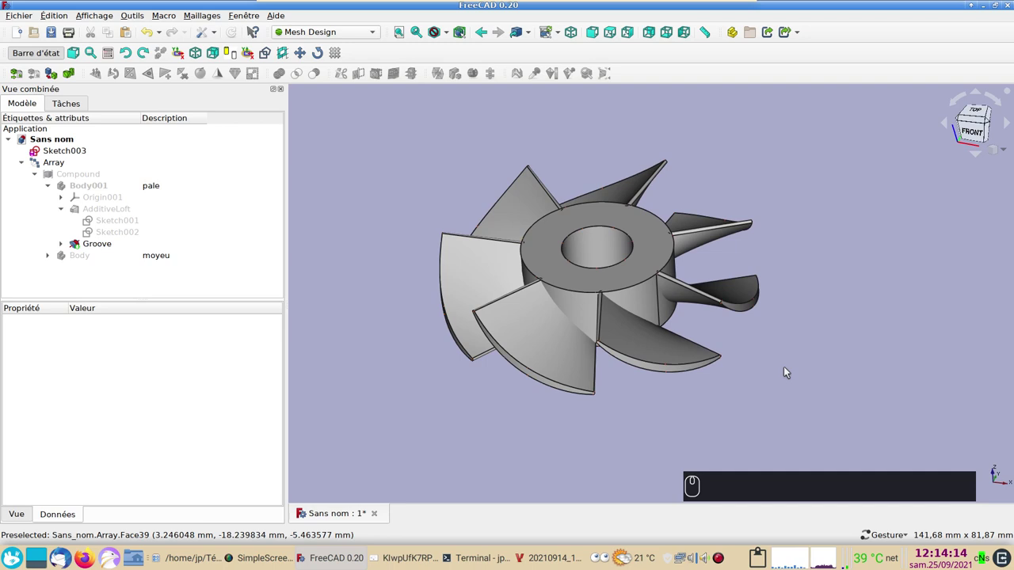